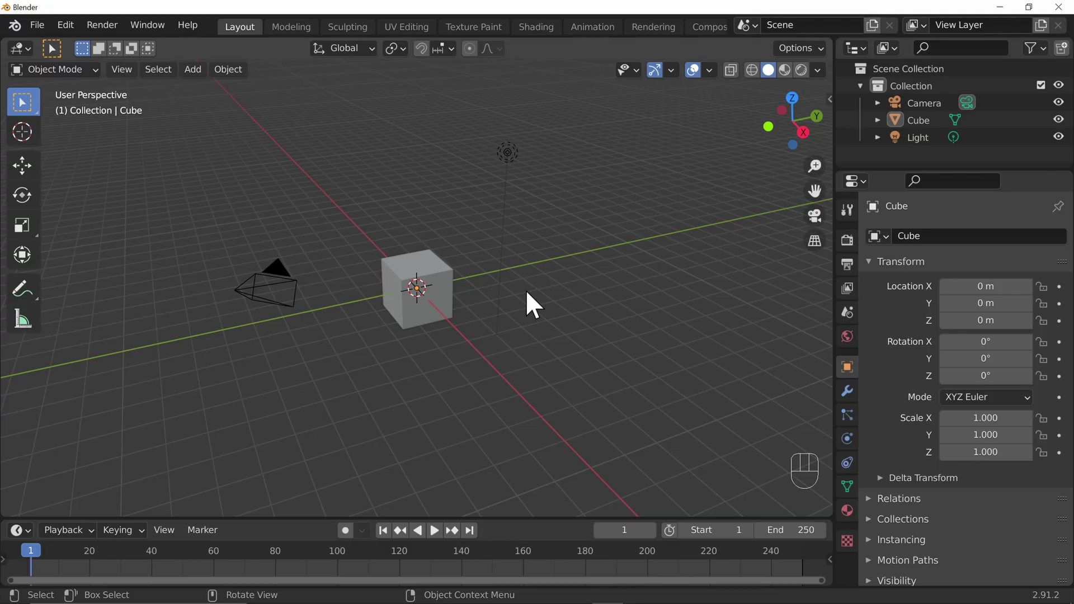
- Delete the default cube and add an icosphere with Subdivisions raised to 3
{"action": "key", "text": "x"}
{"action": "key", "text": "Delete"}
{"action": "key", "text": "shift+a"}
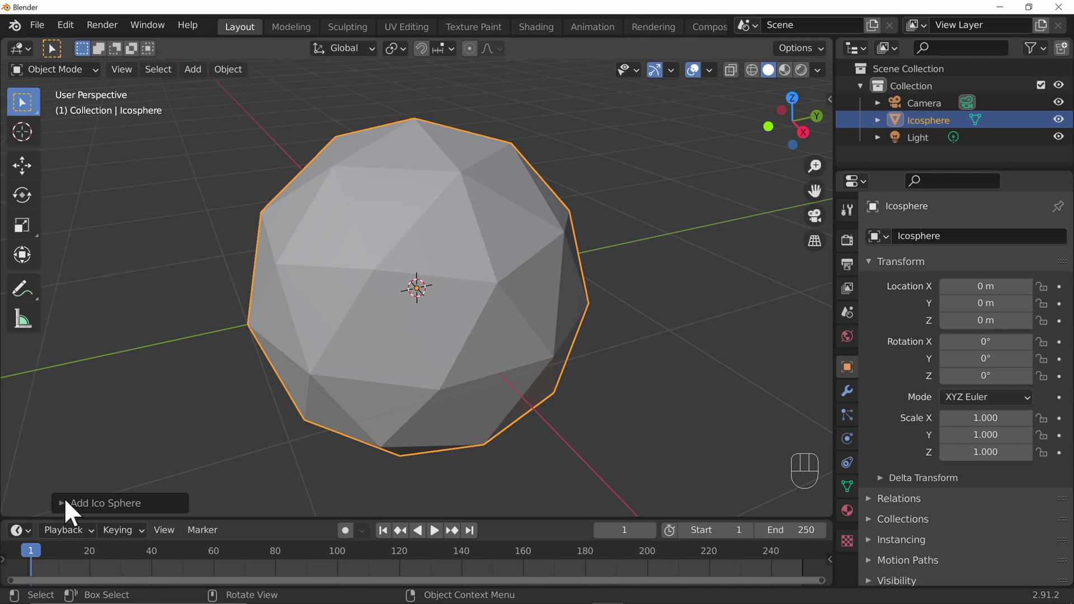
{"action": "left_click", "coordinate": [73, 509]}
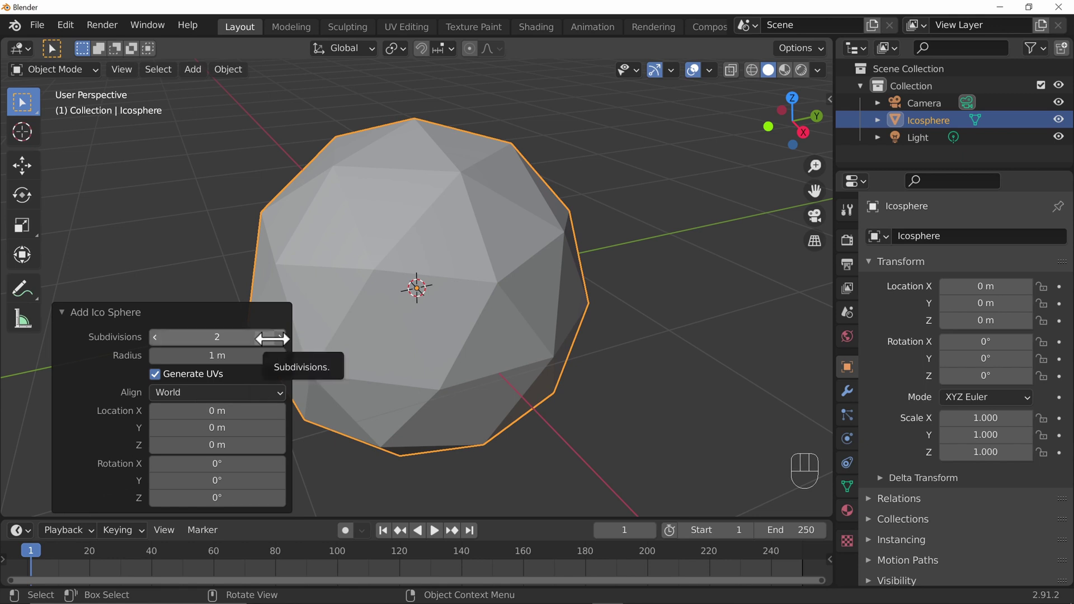
{"action": "left_click", "coordinate": [287, 350]}
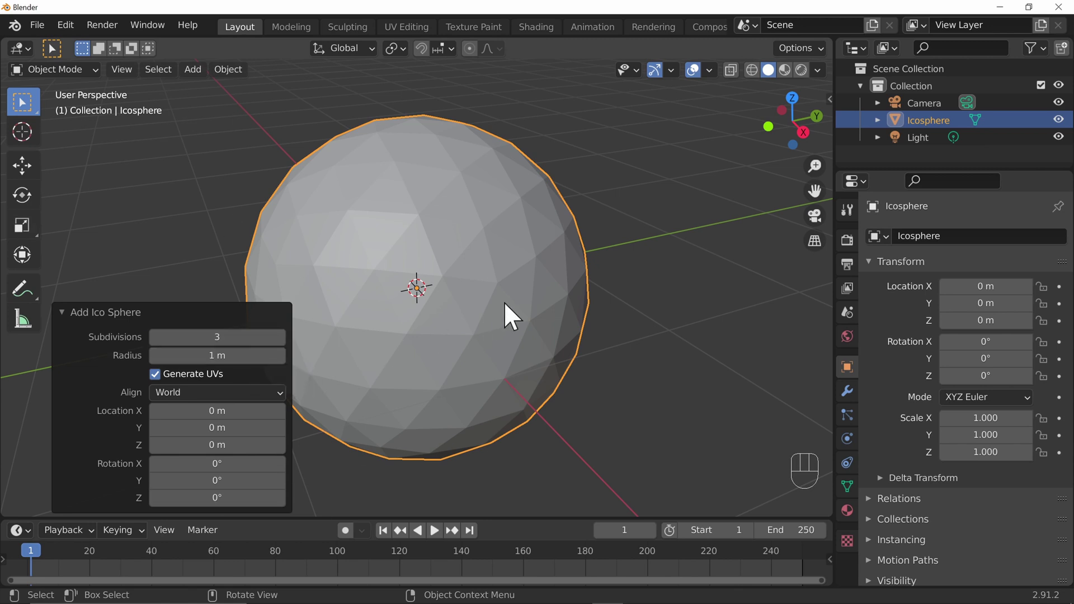
{"action": "left_click", "coordinate": [494, 331]}
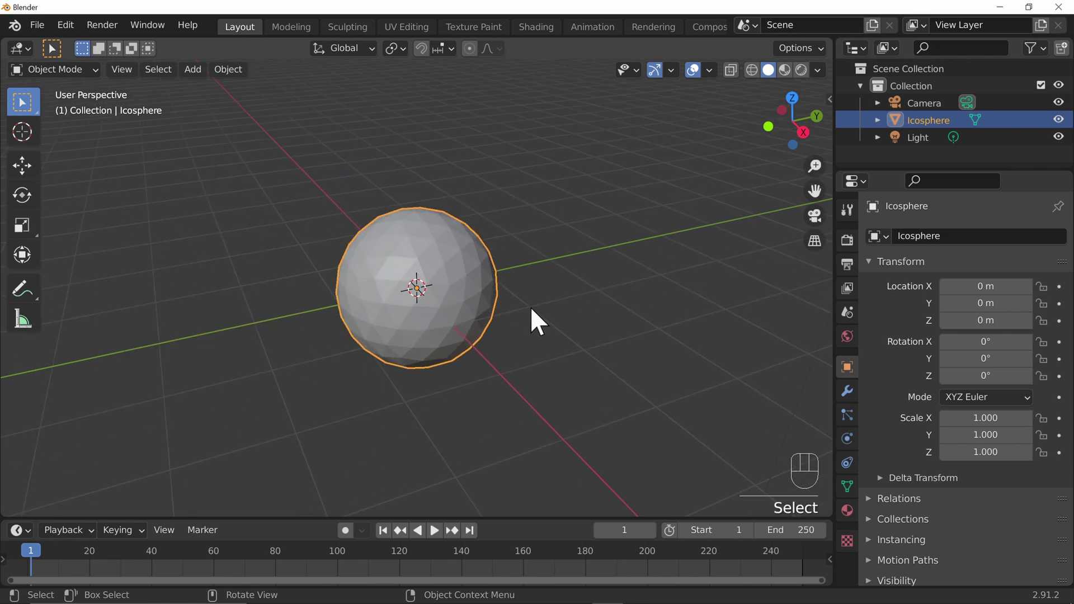
- Move the icosphere to about -3.64 m along Y and start renaming it Emit
{"action": "key", "text": "g"}
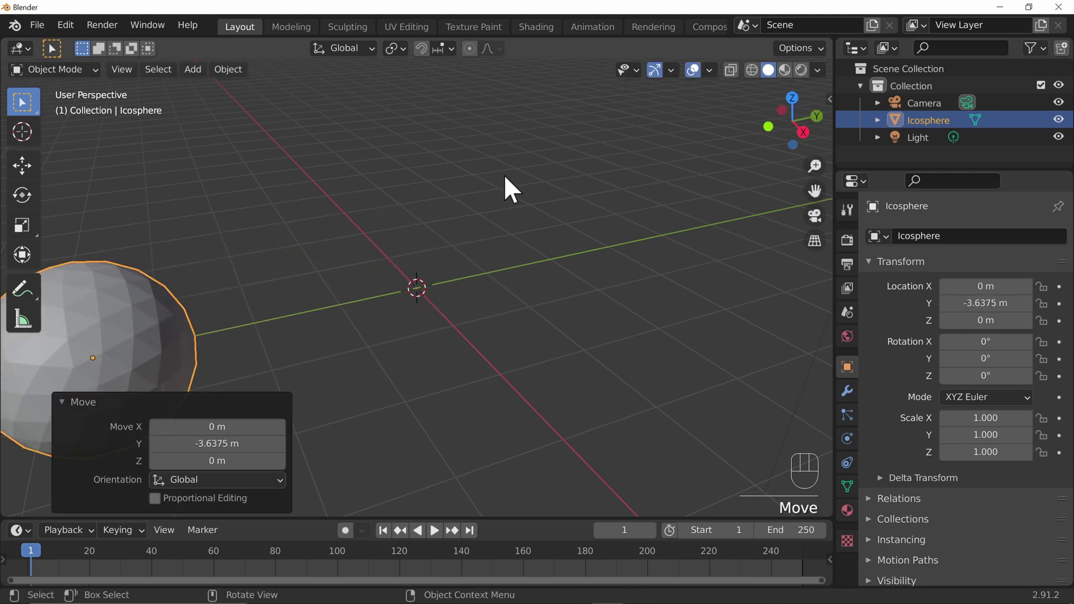
{"action": "left_click", "coordinate": [143, 349]}
{"action": "key", "text": "F2"}
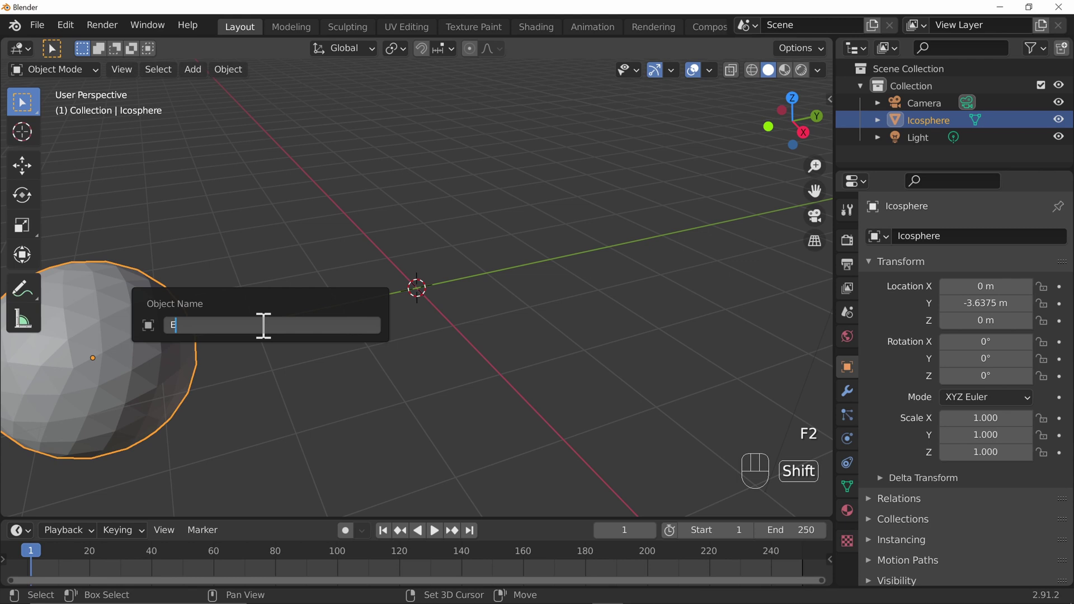
- Add a second icosphere with 5 subdivisions at the origin and rename it Ball
{"action": "key", "text": "shift+a"}
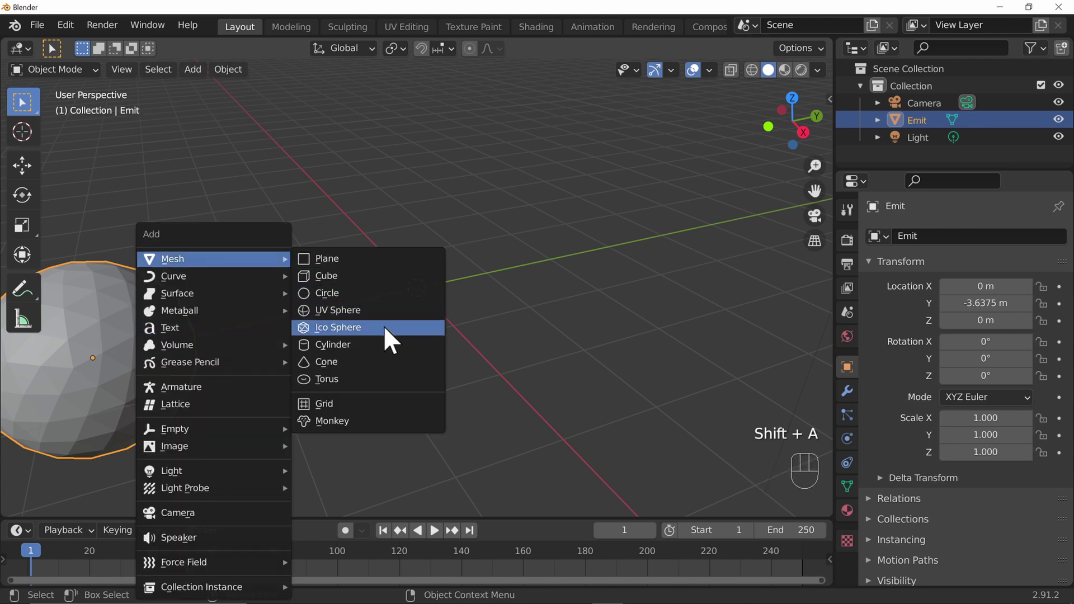
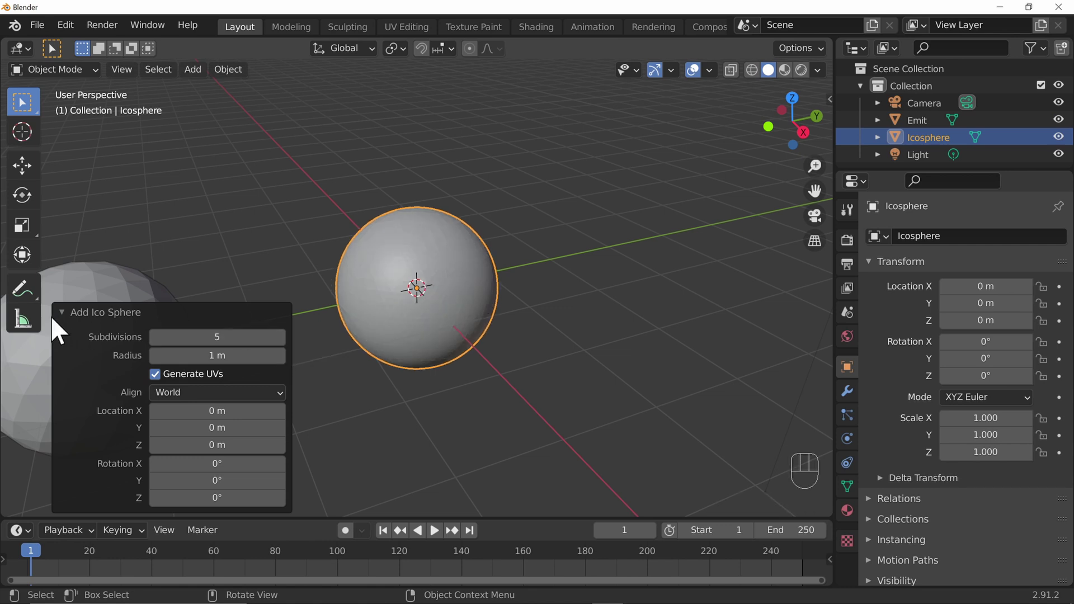
{"action": "right_click", "coordinate": [454, 305]}
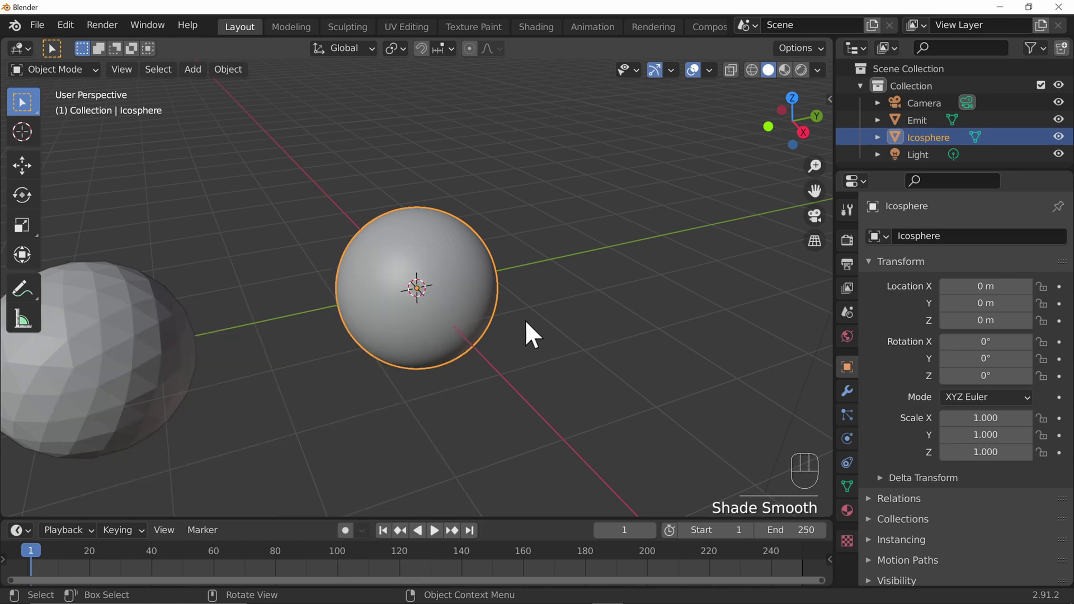
{"action": "left_click_drag", "start_coordinate": [527, 348], "coordinate": [546, 328]}
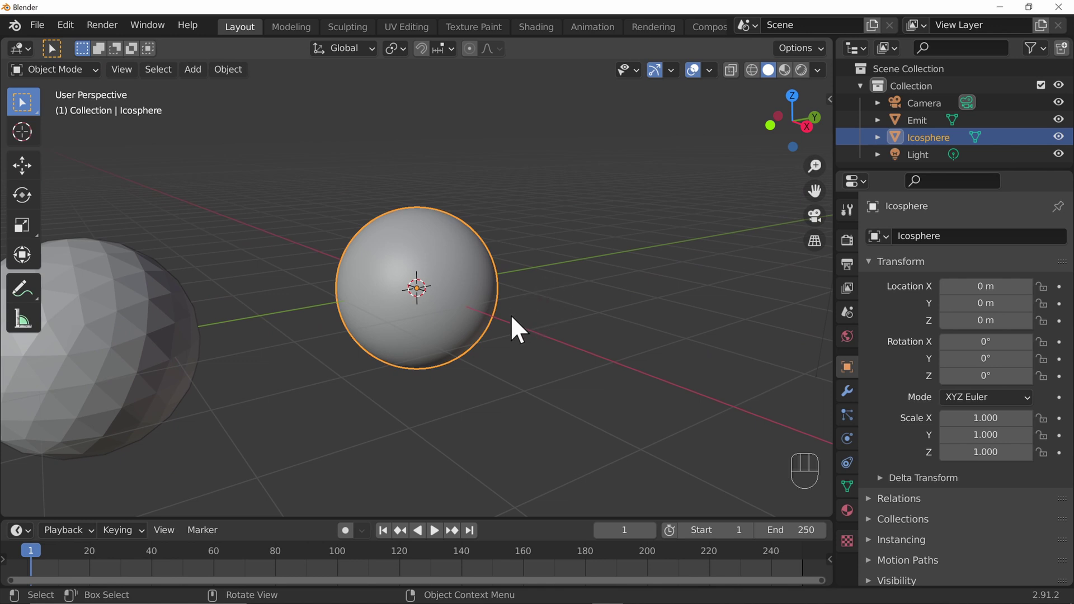
{"action": "key", "text": "F2"}
{"action": "key", "text": "l"}
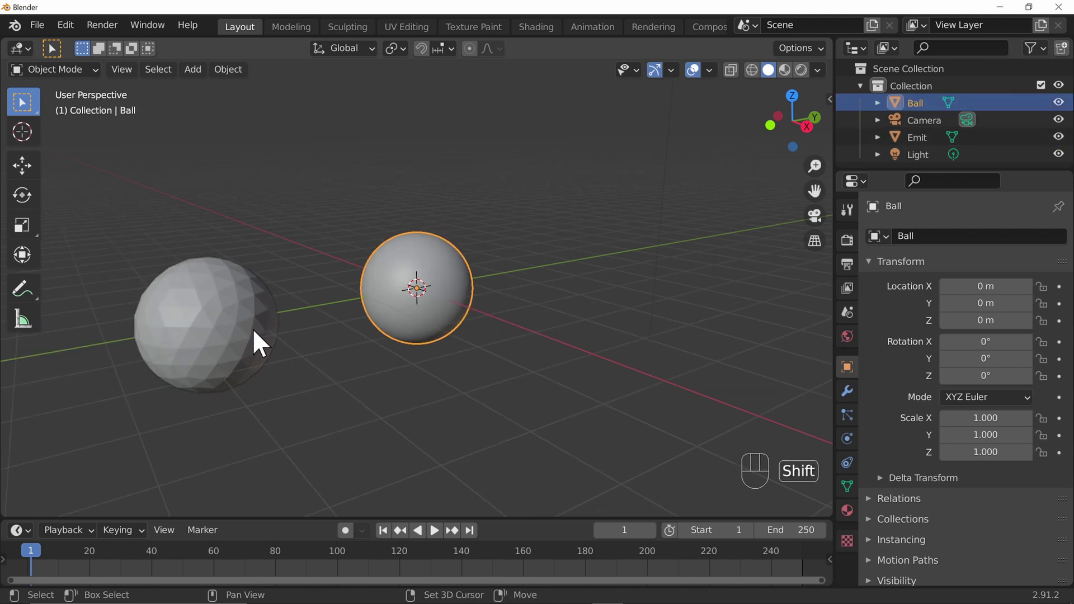
- Select Ball with Emit and parent Ball to Emit using Ctrl+P Object
{"action": "left_click", "coordinate": [262, 342]}
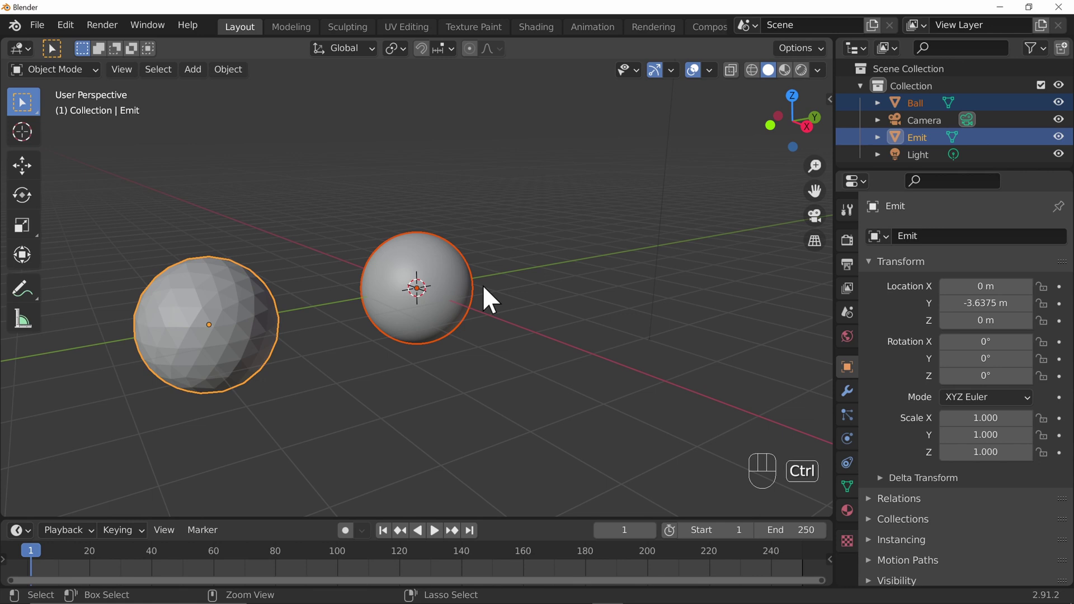
{"action": "key", "text": "ctrl+p"}
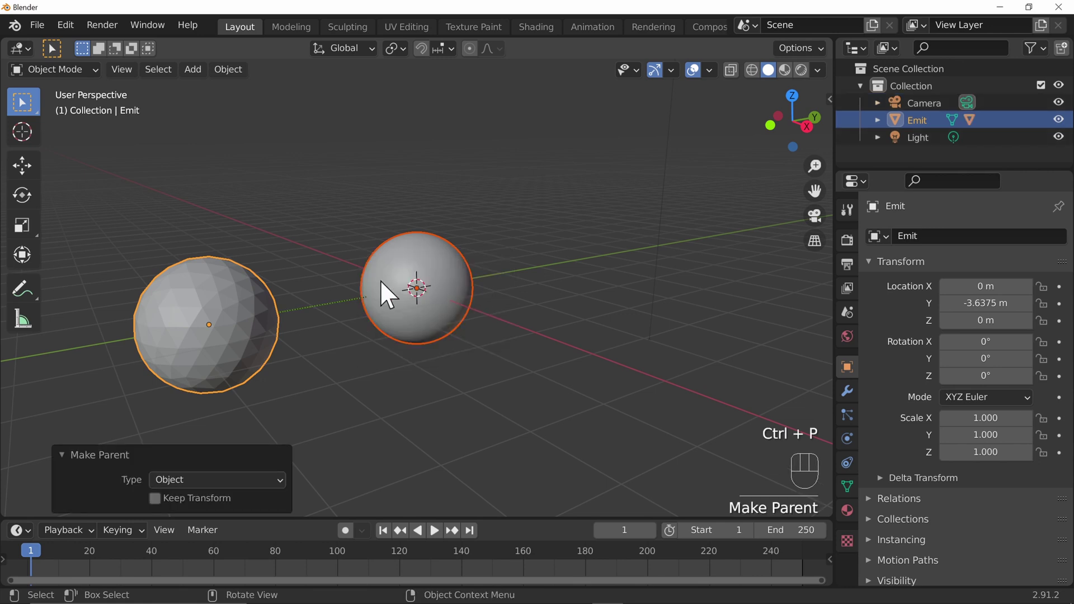
{"action": "left_click", "coordinate": [473, 324]}
{"action": "key", "text": "g"}
{"action": "left_click", "coordinate": [211, 367]}
{"action": "key", "text": "g"}
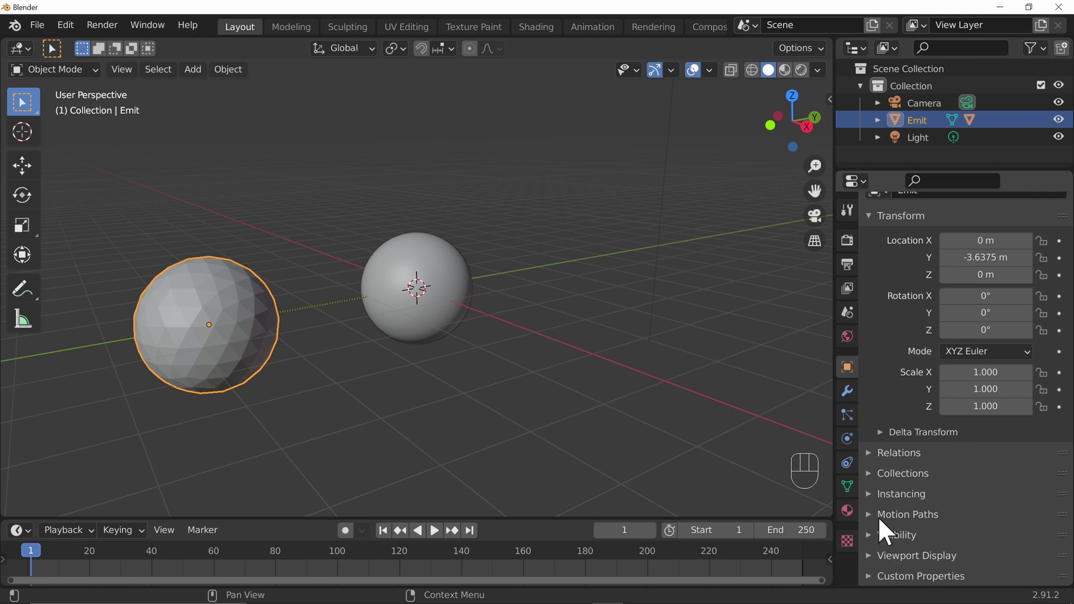
- Set Emit's instancing to Vertices so Ball repeats on every vertex
{"action": "left_click", "coordinate": [876, 501]}
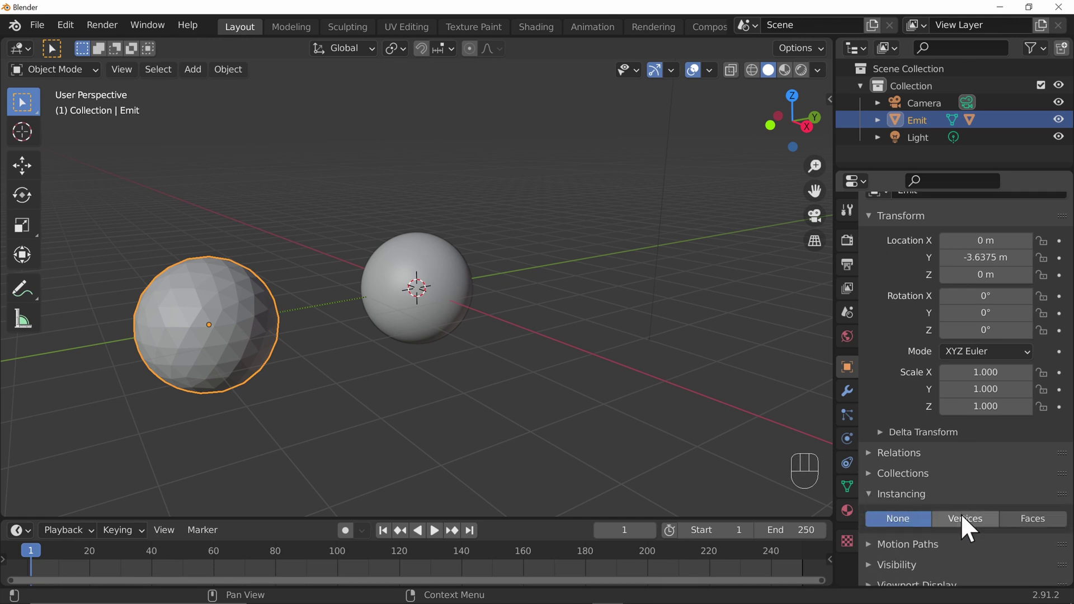
{"action": "left_click", "coordinate": [971, 525]}
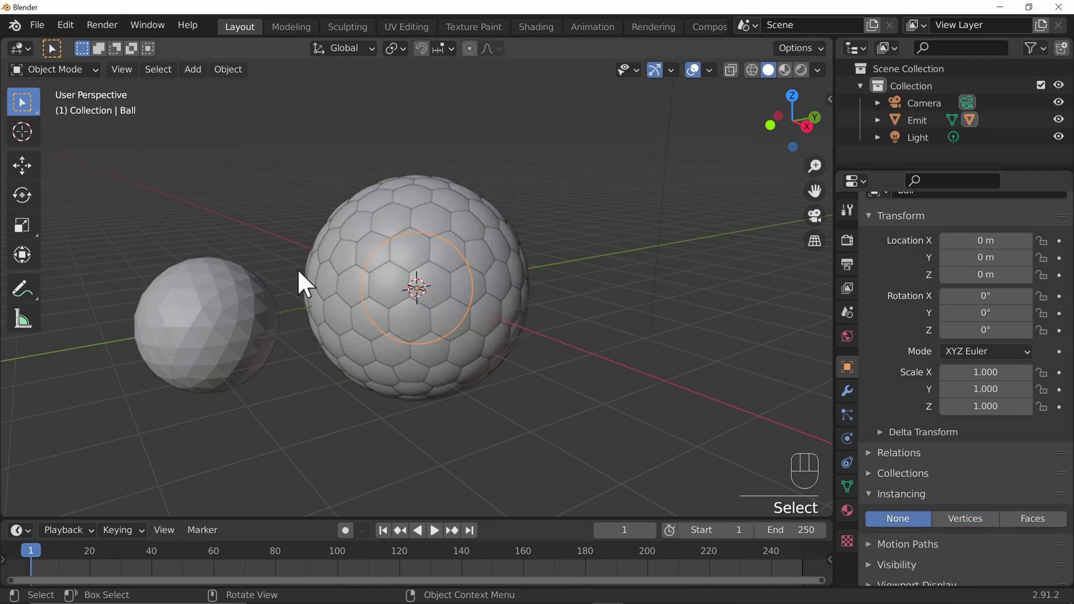
- Scale Ball down to about 0.154 so the instanced copies just touch
{"action": "key", "text": "s"}
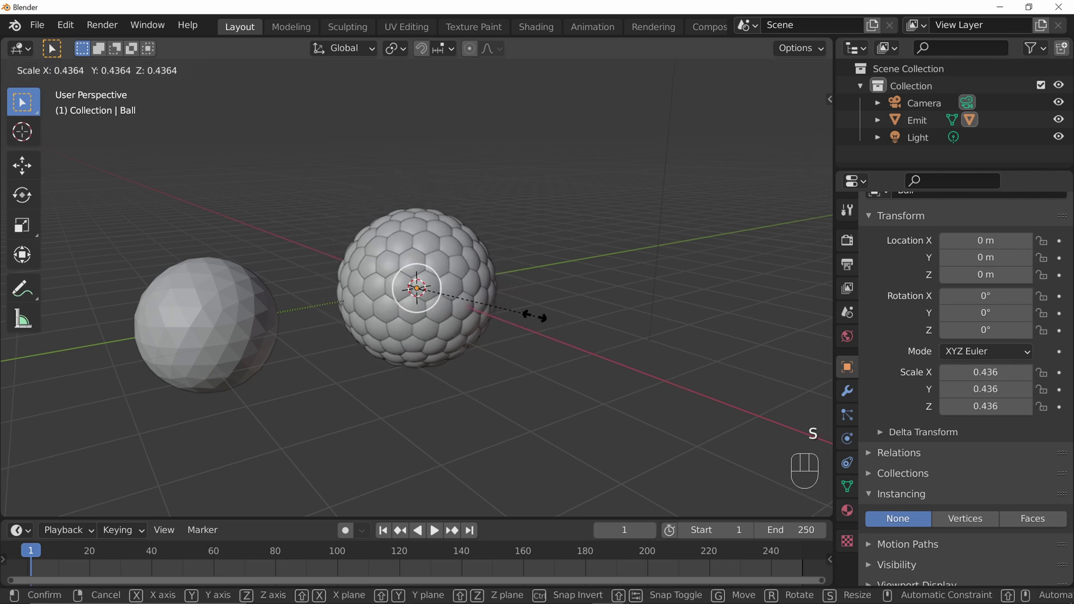
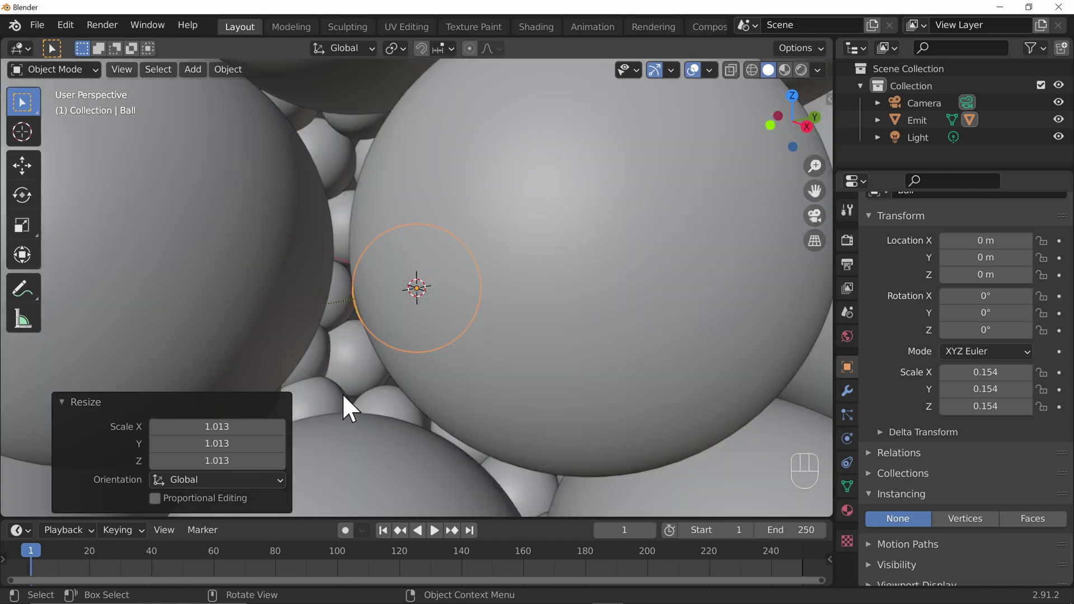
{"action": "left_click_drag", "start_coordinate": [392, 384], "coordinate": [409, 351]}
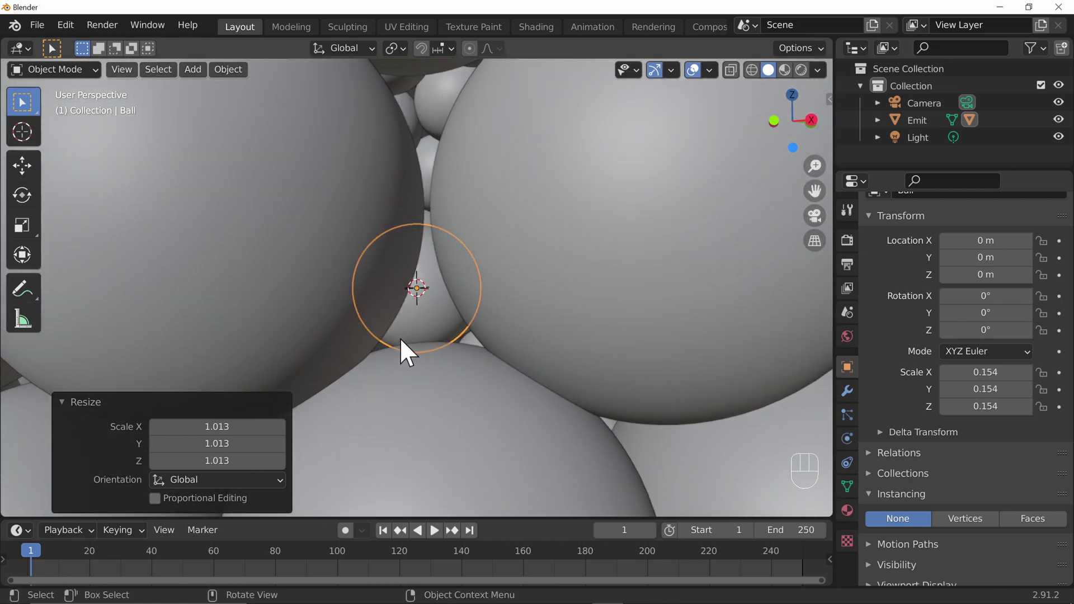
{"action": "key", "text": "h"}
{"action": "left_click_drag", "start_coordinate": [483, 268], "coordinate": [455, 303]}
- Select Emit and orbit around the packed ball cluster to inspect it
{"action": "left_click", "coordinate": [246, 346]}
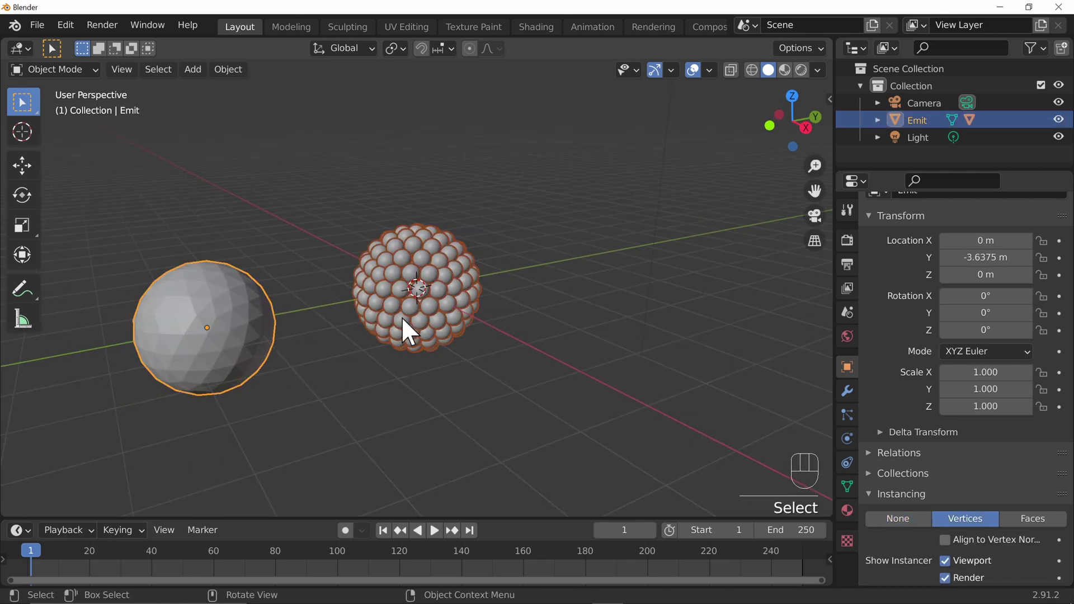
{"action": "key", "text": "g"}
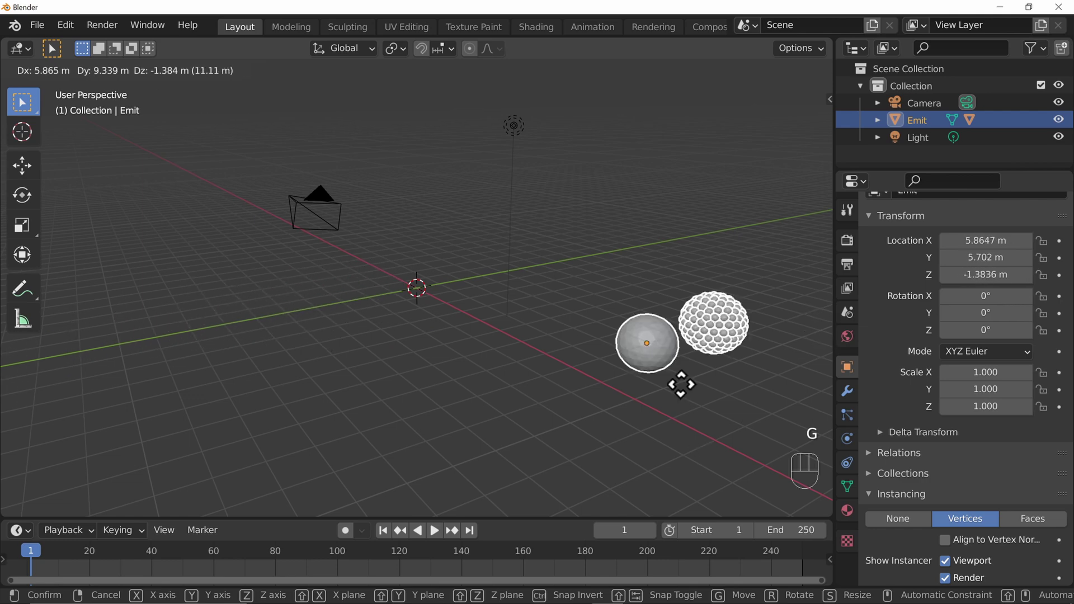
{"action": "left_click_drag", "start_coordinate": [631, 292], "coordinate": [741, 313]}
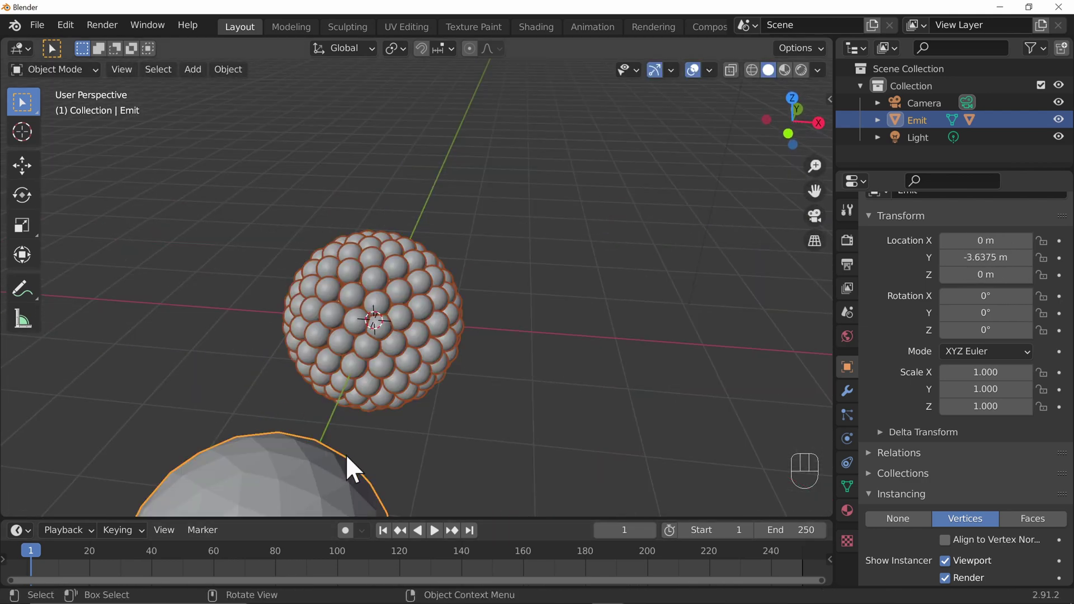
{"action": "left_click_drag", "start_coordinate": [554, 374], "coordinate": [483, 335]}
{"action": "left_click_drag", "start_coordinate": [659, 425], "coordinate": [648, 412]}
{"action": "left_click_drag", "start_coordinate": [647, 412], "coordinate": [481, 255]}
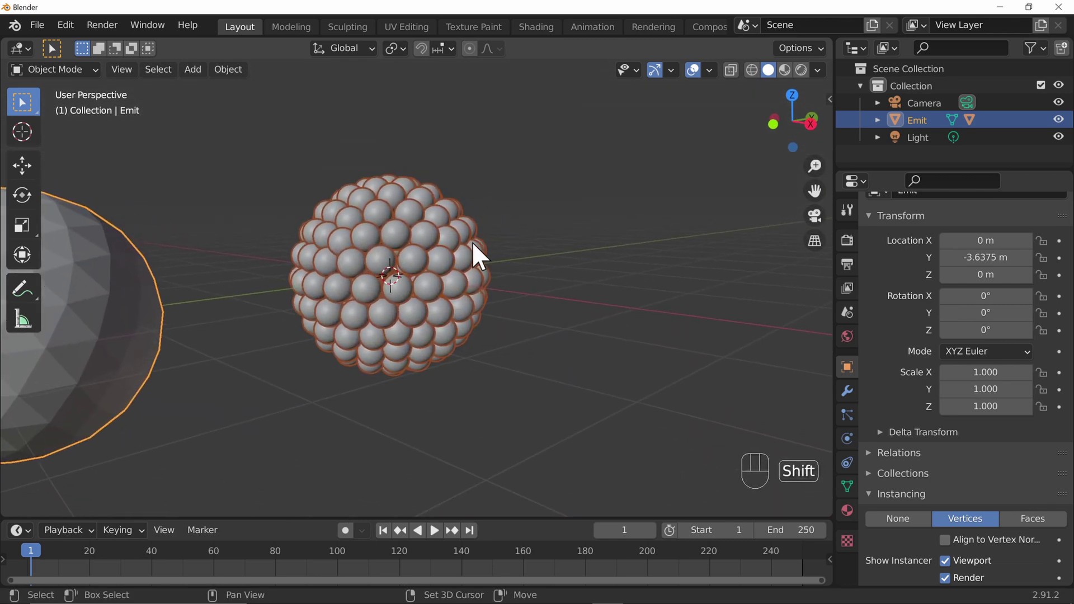
- Add a UV sphere, scale it to fit inside the ball cluster and apply its scale
{"action": "key", "text": "shift+a"}
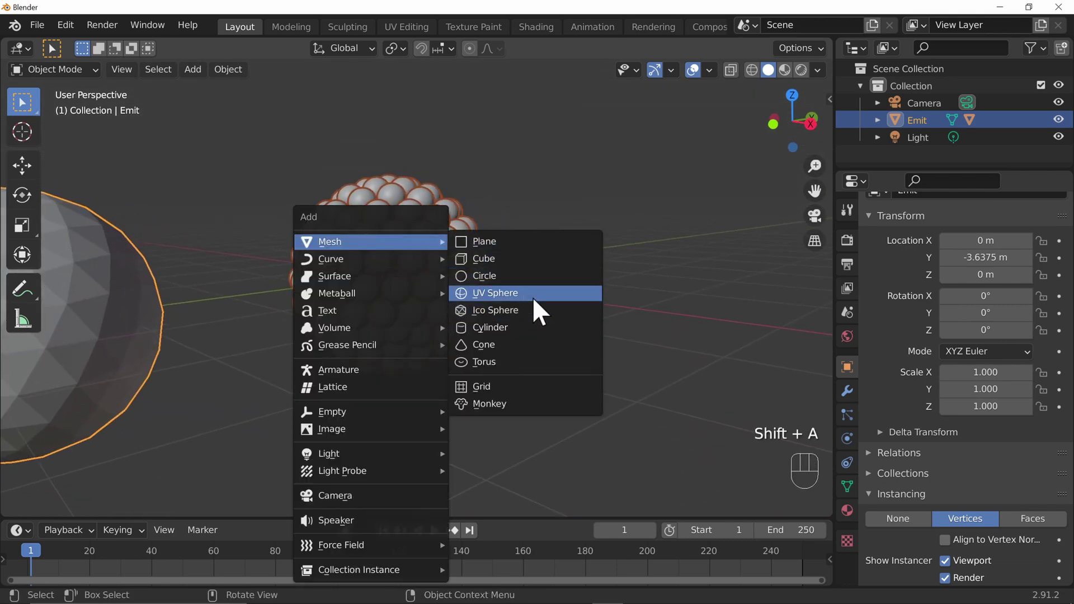
{"action": "key", "text": "s"}
{"action": "left_click_drag", "start_coordinate": [577, 313], "coordinate": [580, 326]}
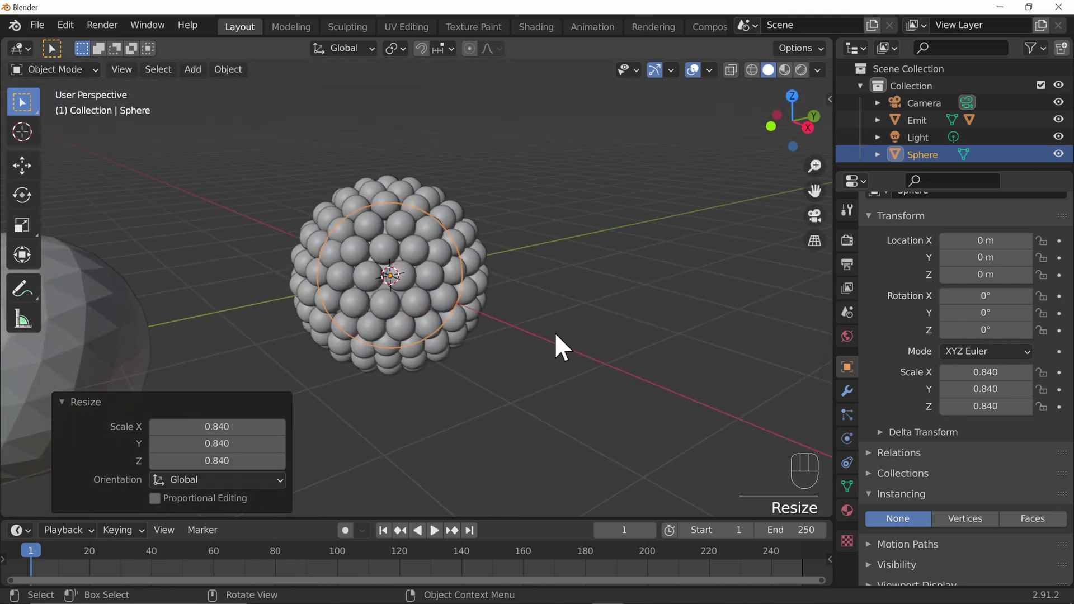
{"action": "key", "text": "ctrl+a"}
{"action": "left_click", "coordinate": [280, 158]}
{"action": "key", "text": "ctrl+a"}
{"action": "left_click", "coordinate": [402, 258]}
- Create a new material for the sphere and orbit to a front-on view of the cluster
{"action": "right_click", "coordinate": [403, 259]}
{"action": "left_click", "coordinate": [913, 170]}
{"action": "right_click", "coordinate": [419, 267]}
{"action": "left_click_drag", "start_coordinate": [473, 269], "coordinate": [536, 327]}
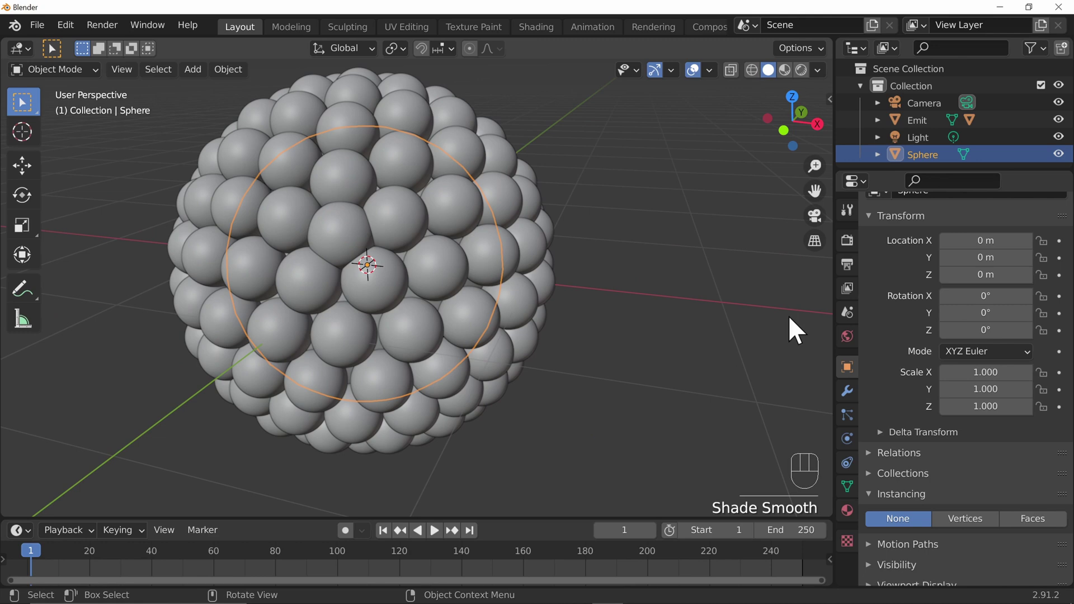
{"action": "left_click_drag", "start_coordinate": [665, 290], "coordinate": [584, 245]}
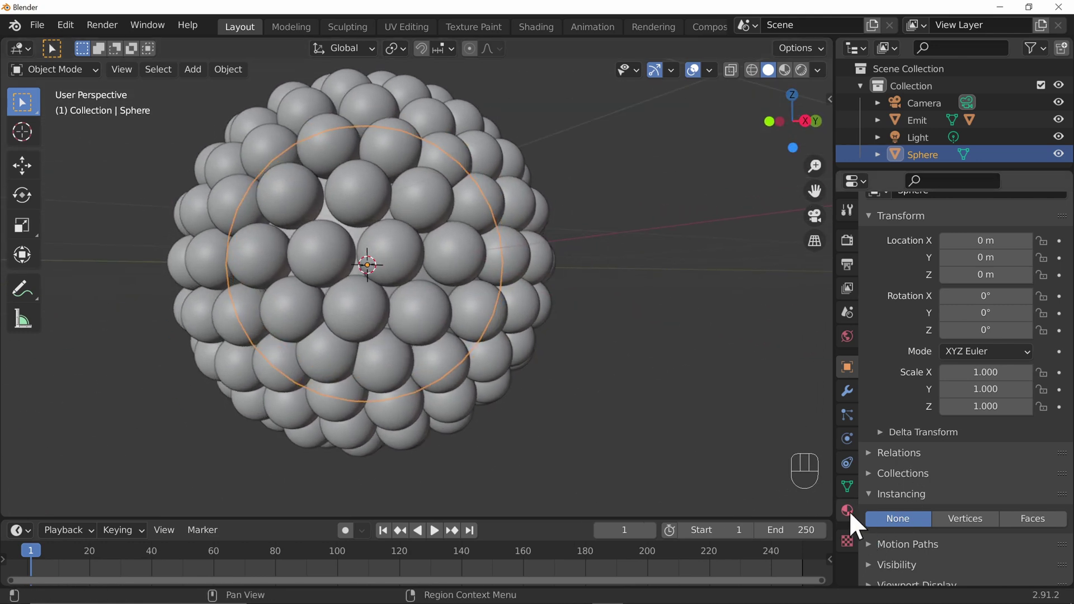
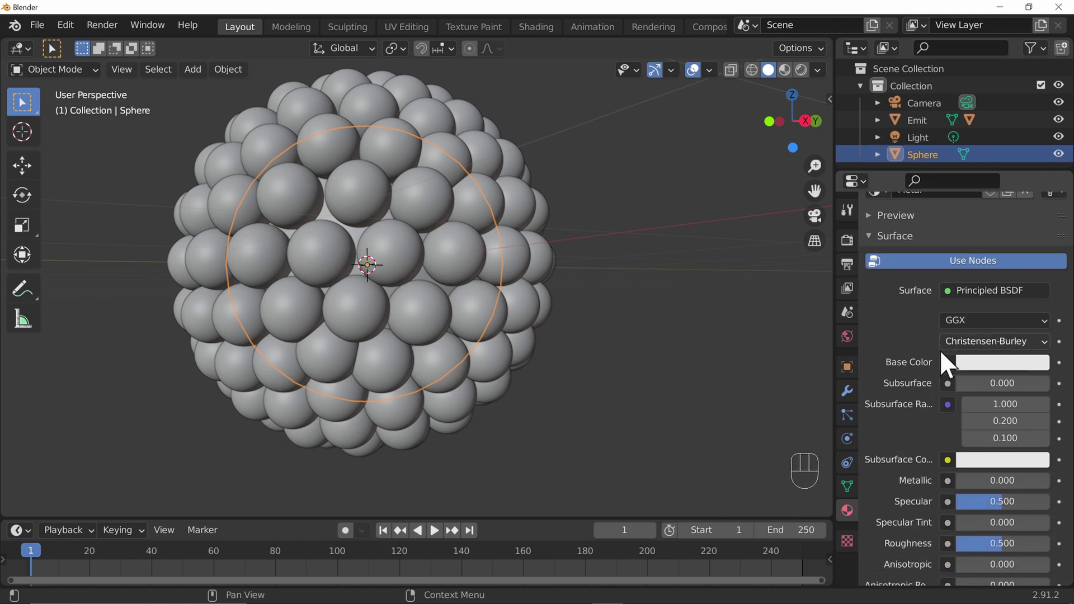
- Select Ball in the Outliner and assign it the existing Metal material
{"action": "left_click_drag", "start_coordinate": [972, 424], "coordinate": [1059, 427]}
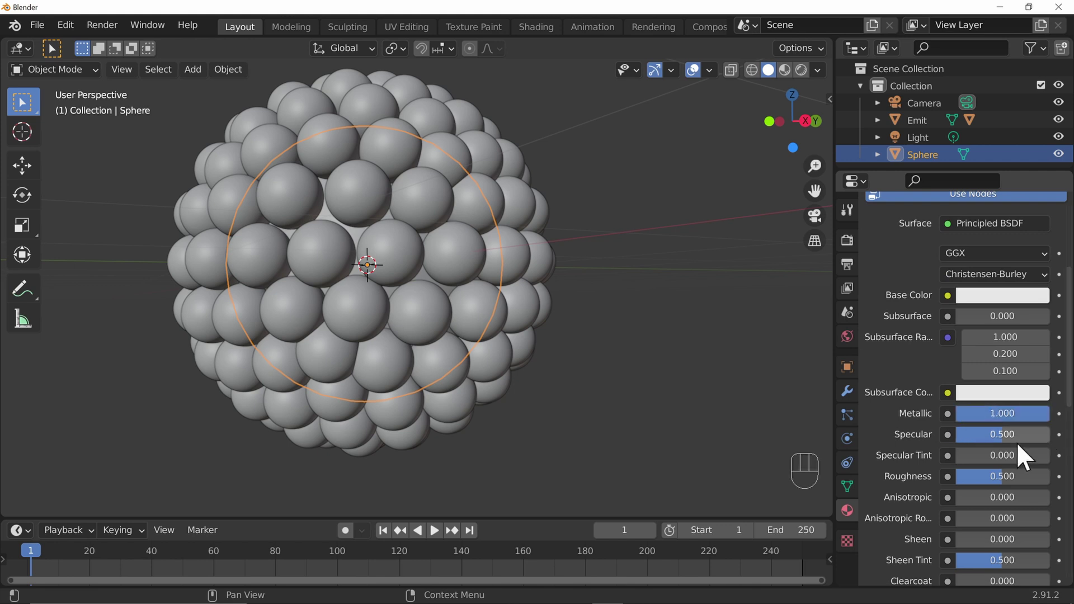
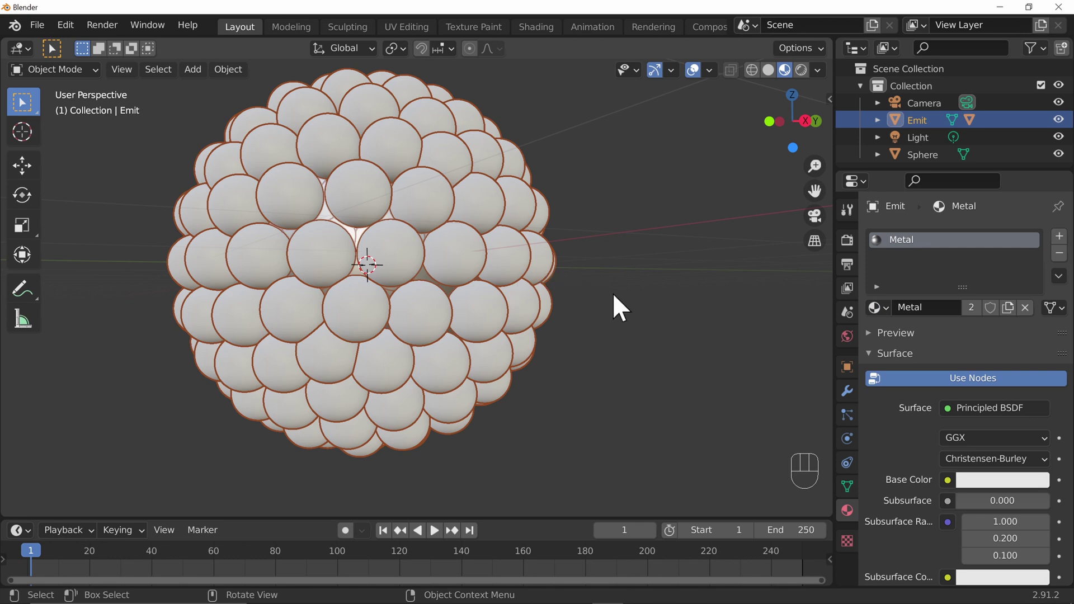
{"action": "left_click", "coordinate": [881, 129]}
{"action": "left_click", "coordinate": [939, 157]}
{"action": "left_click", "coordinate": [939, 166]}
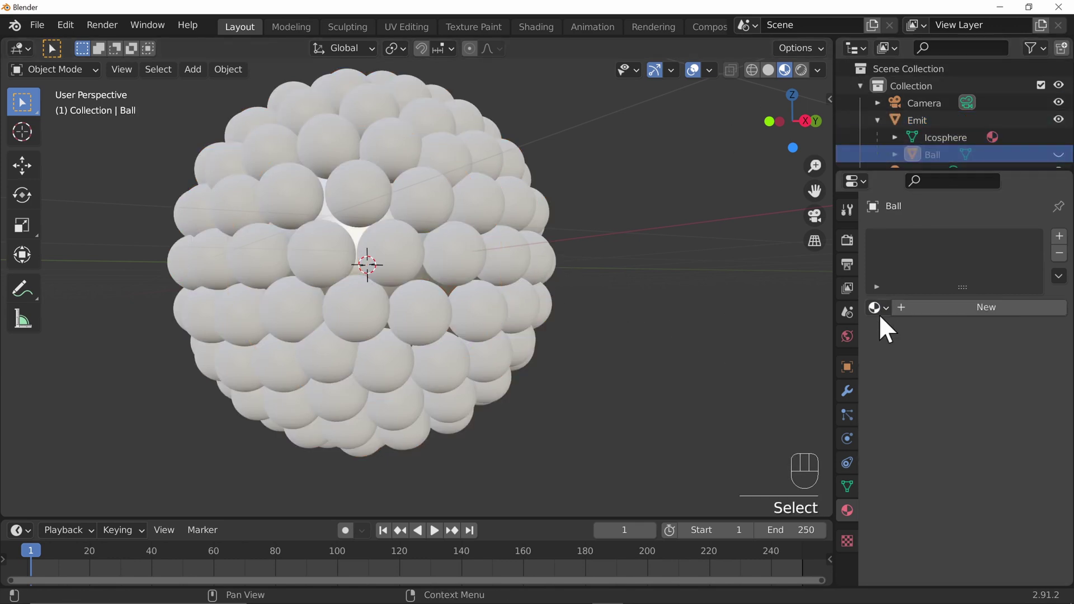
{"action": "left_click_drag", "start_coordinate": [678, 254], "coordinate": [693, 247]}
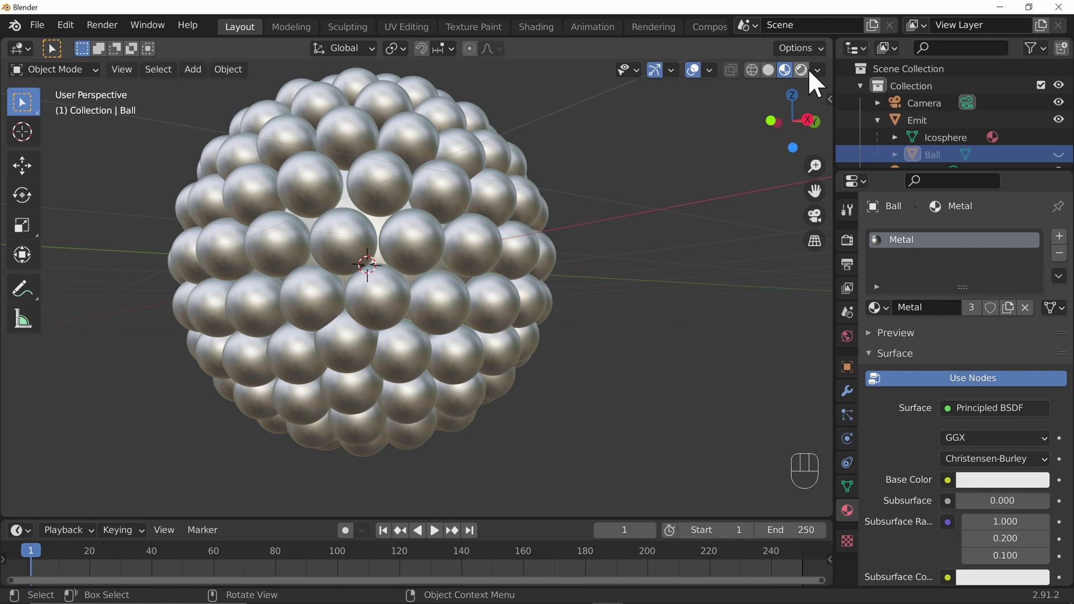
- Switch viewport shading to Rendered and orbit to preview the metallic balls
{"action": "left_click", "coordinate": [817, 82]}
{"action": "left_click_drag", "start_coordinate": [640, 227], "coordinate": [554, 225]}
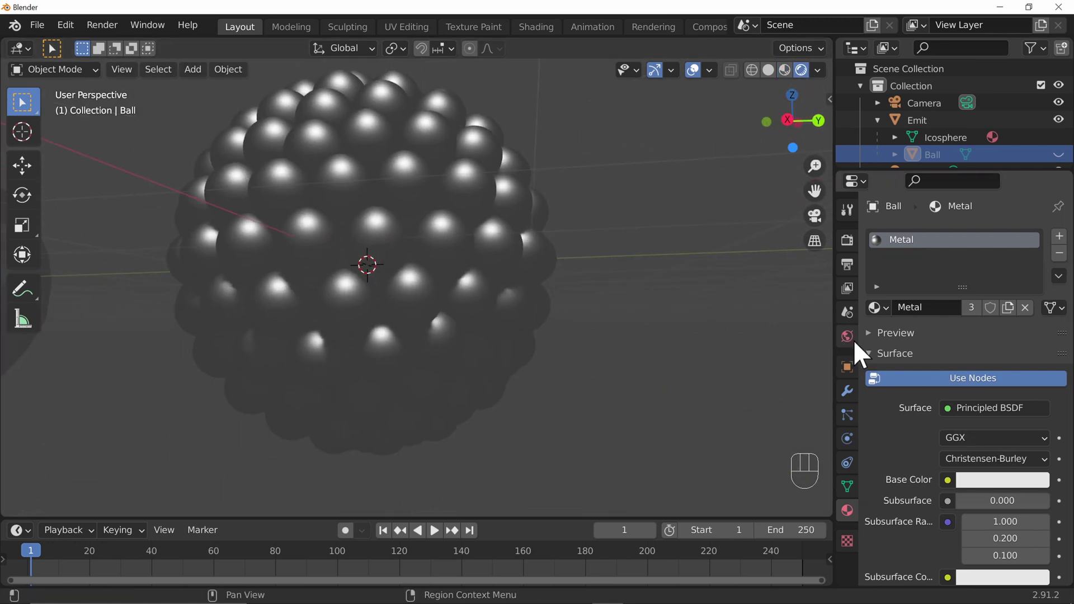
- Enable Ambient Occlusion, Screen Space Reflections and a transparent film background in Eevee
{"action": "left_click", "coordinate": [853, 250]}
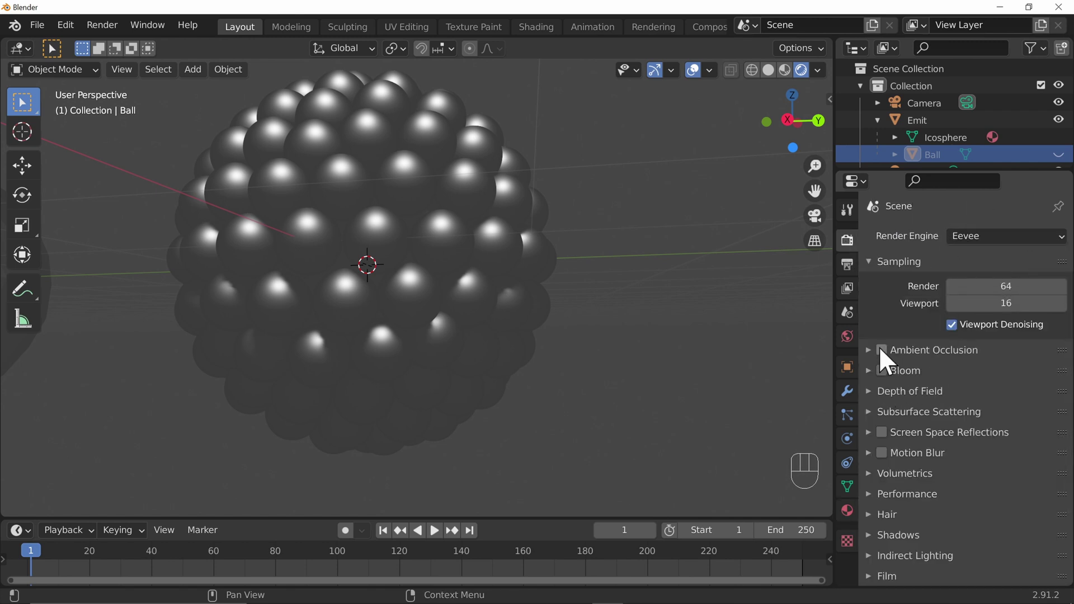
{"action": "left_click", "coordinate": [888, 359]}
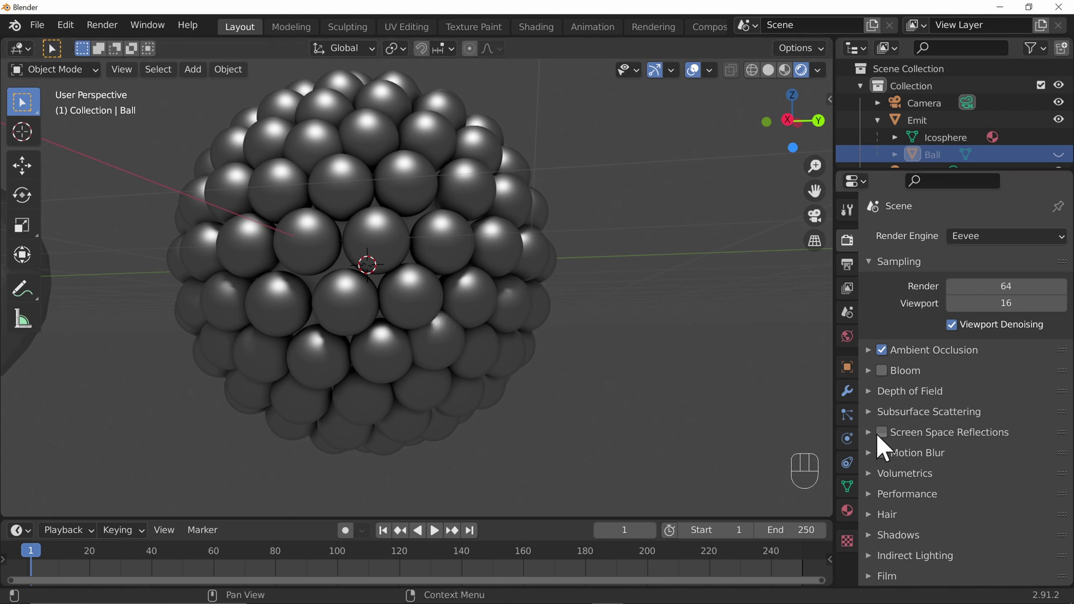
{"action": "left_click", "coordinate": [886, 446]}
{"action": "left_click_drag", "start_coordinate": [418, 351], "coordinate": [466, 386]}
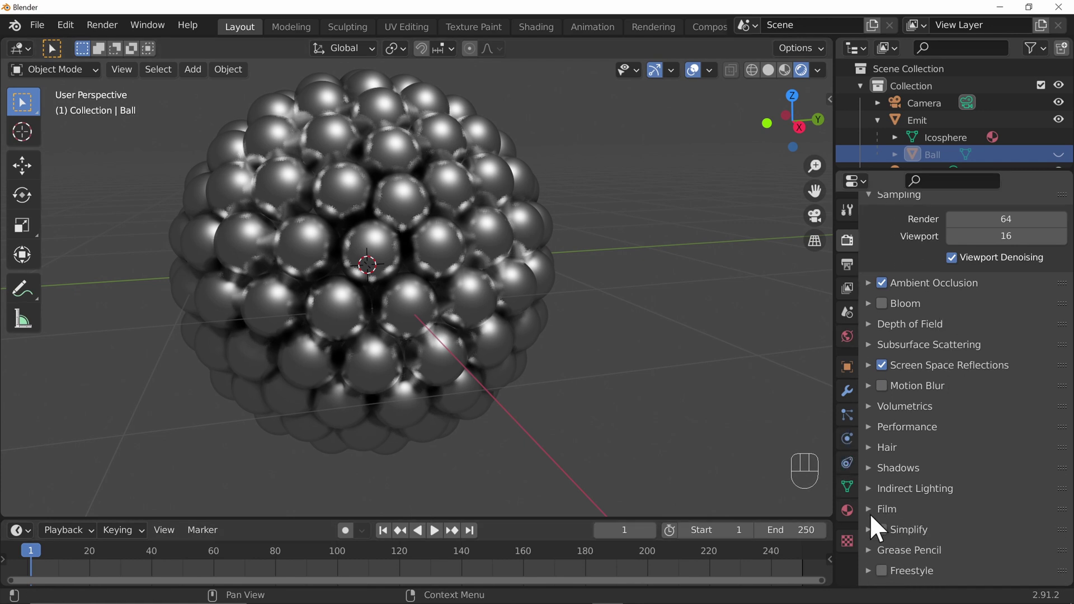
{"action": "left_click", "coordinate": [877, 521]}
{"action": "left_click", "coordinate": [955, 514]}
{"action": "left_click_drag", "start_coordinate": [753, 453], "coordinate": [717, 419]}
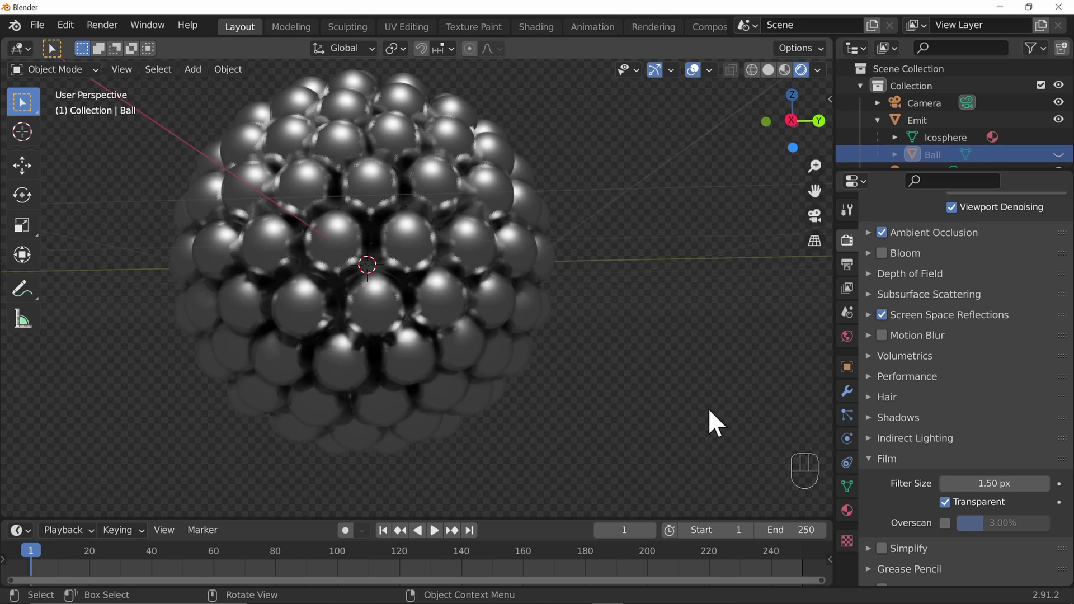
- Fly the camera to frame the ball cluster closely and render a 1024×1024 still
{"action": "key", "text": "KP_0"}
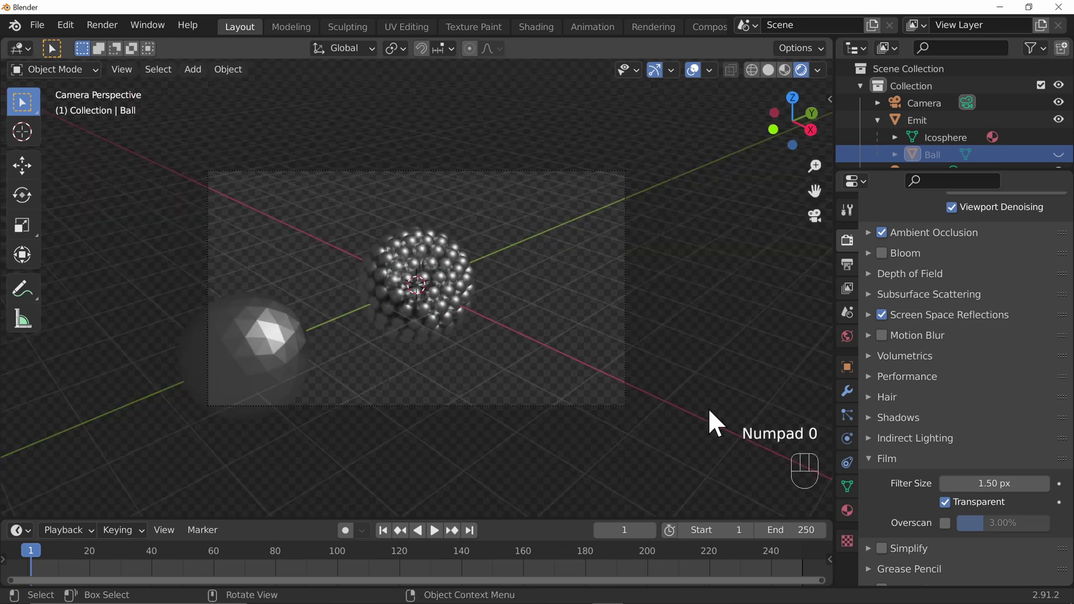
{"action": "key", "text": "shift+`"}
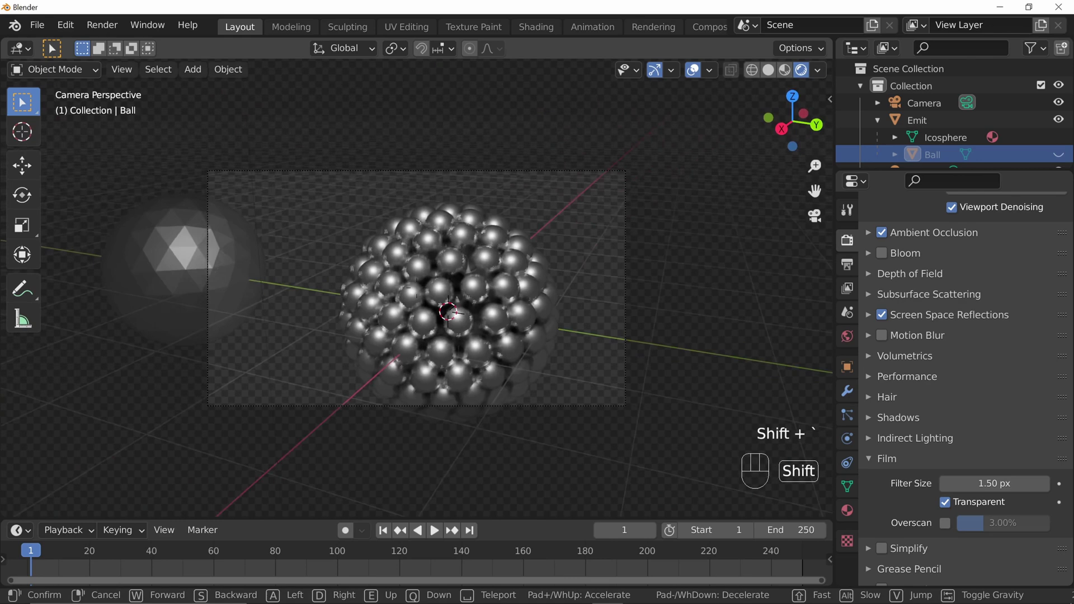
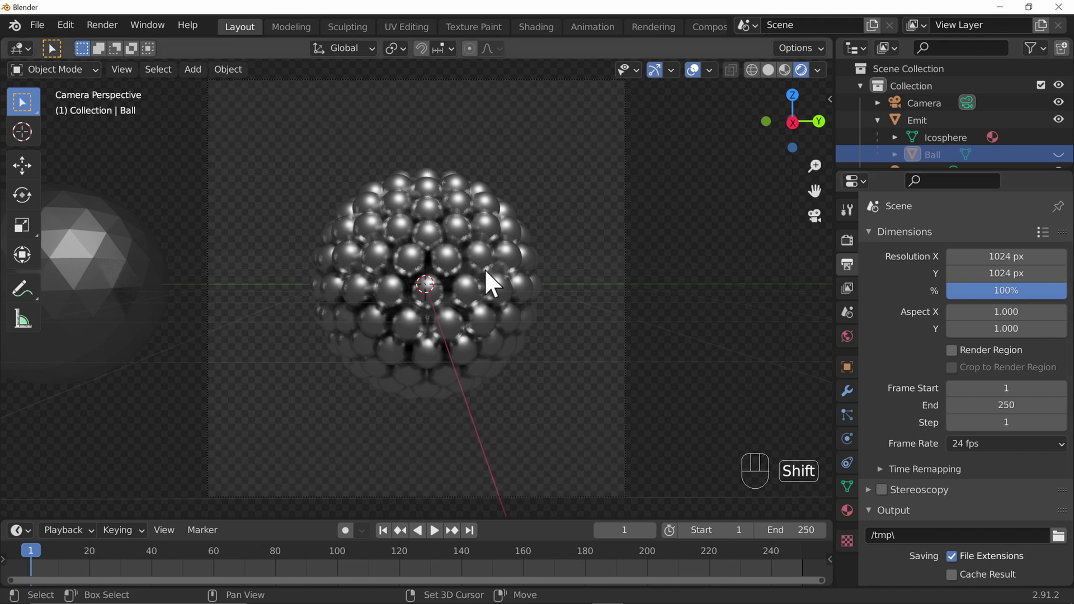
{"action": "key", "text": "shift+`"}
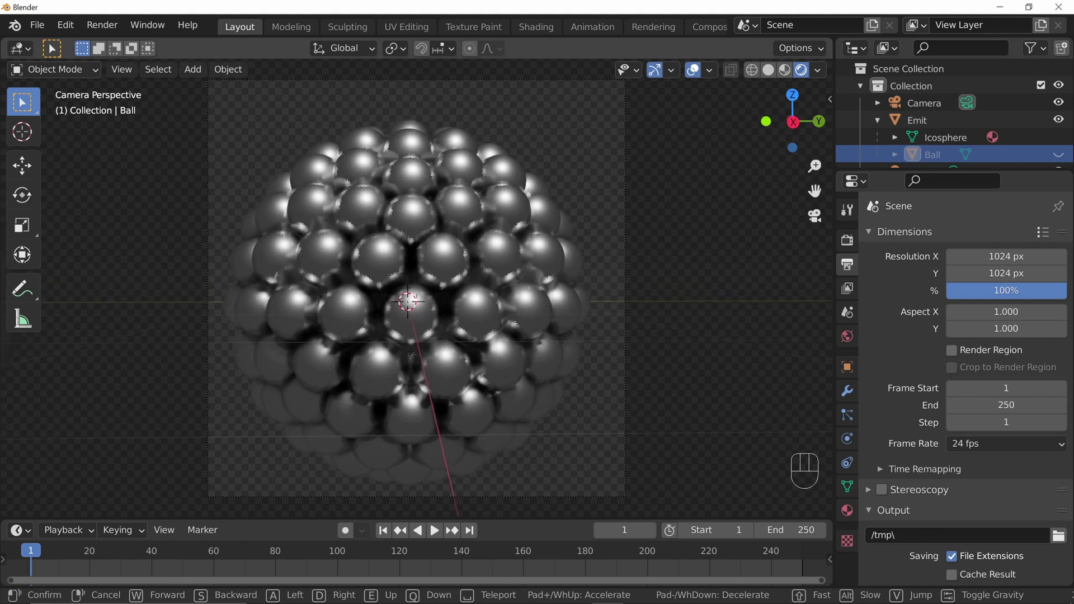
{"action": "key", "text": "F12"}
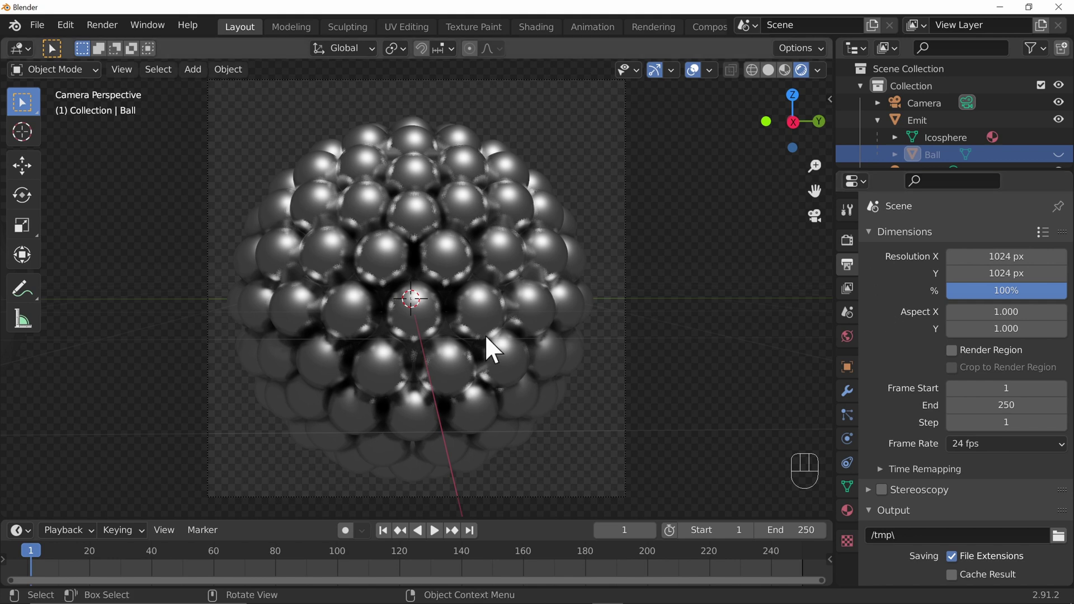
- Select the light object and delete it from the scene
{"action": "left_click", "coordinate": [1063, 147]}
{"action": "left_click", "coordinate": [1064, 147]}
{"action": "left_click", "coordinate": [926, 150]}
{"action": "key", "text": "x"}
{"action": "key", "text": "Delete"}
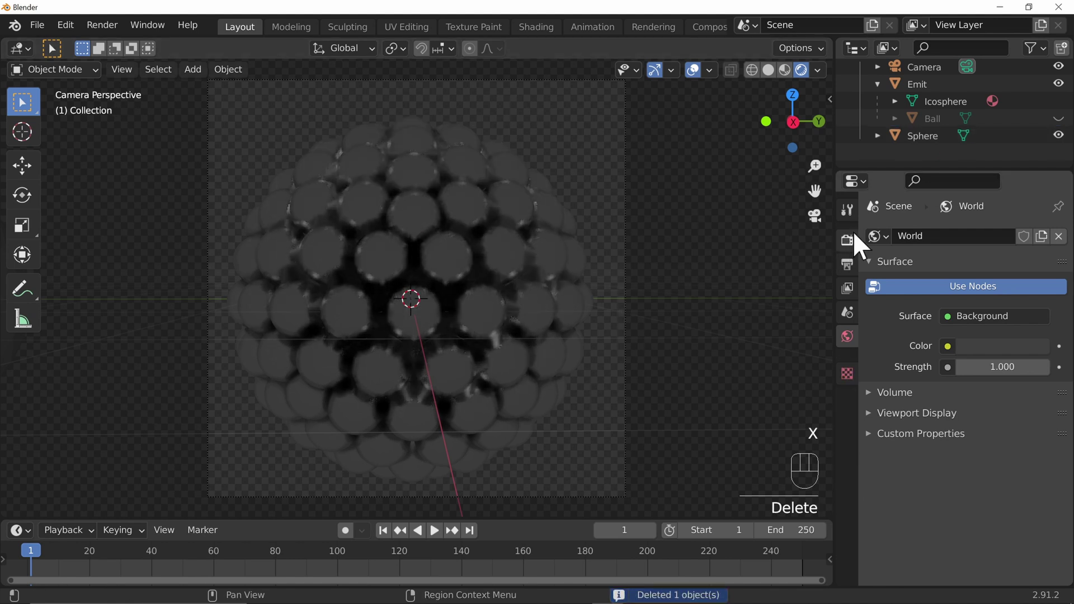
- Set the render engine to Cycles with GPU Compute as the device
{"action": "left_click", "coordinate": [854, 250]}
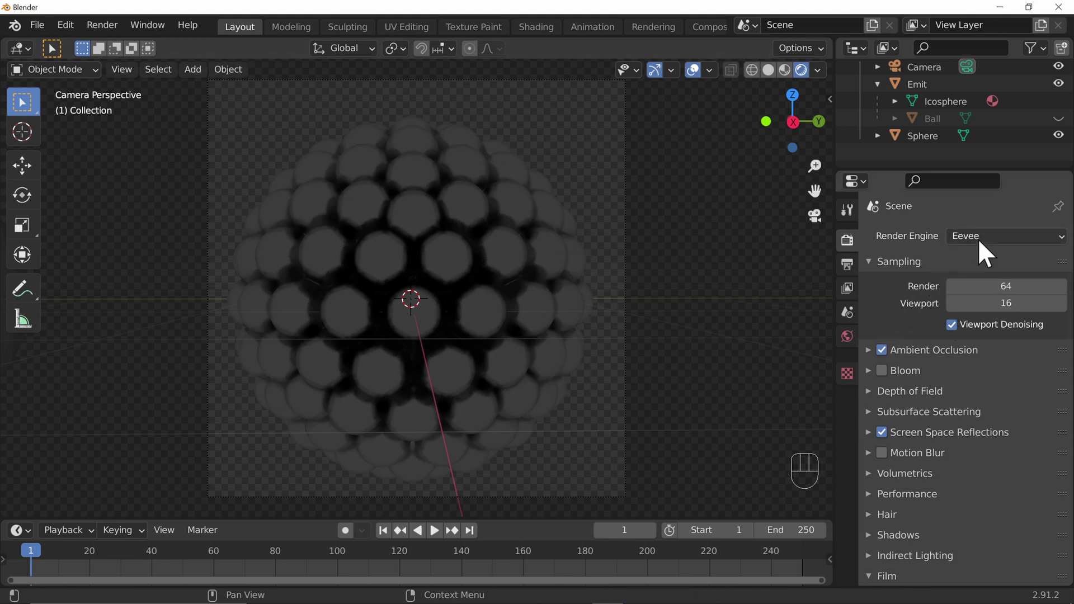
{"action": "left_click", "coordinate": [1002, 240]}
{"action": "left_click_drag", "start_coordinate": [1001, 246], "coordinate": [994, 304]}
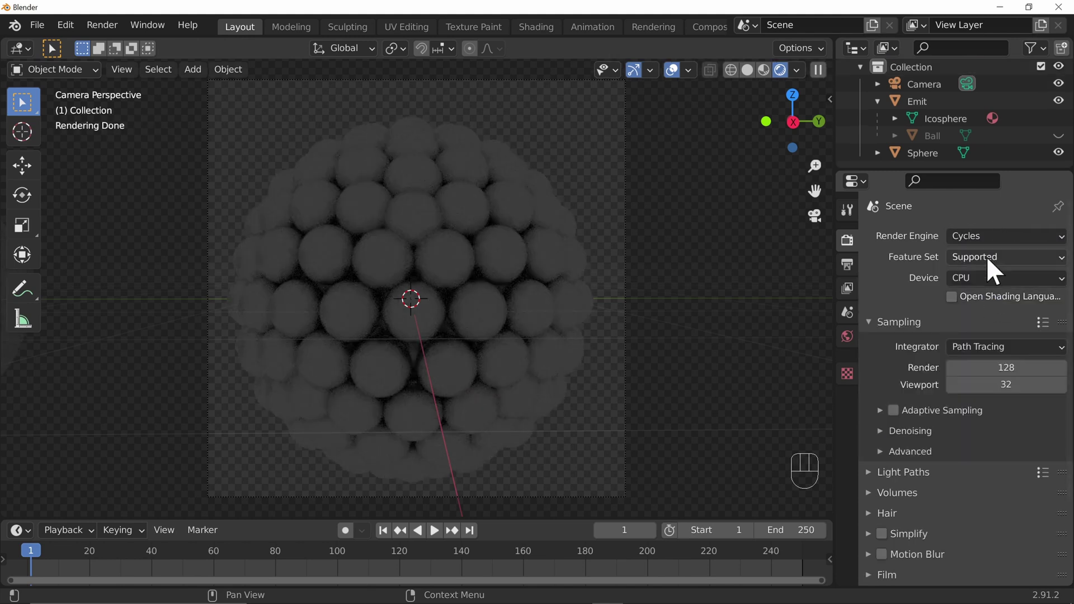
{"action": "left_click_drag", "start_coordinate": [992, 295], "coordinate": [993, 314]}
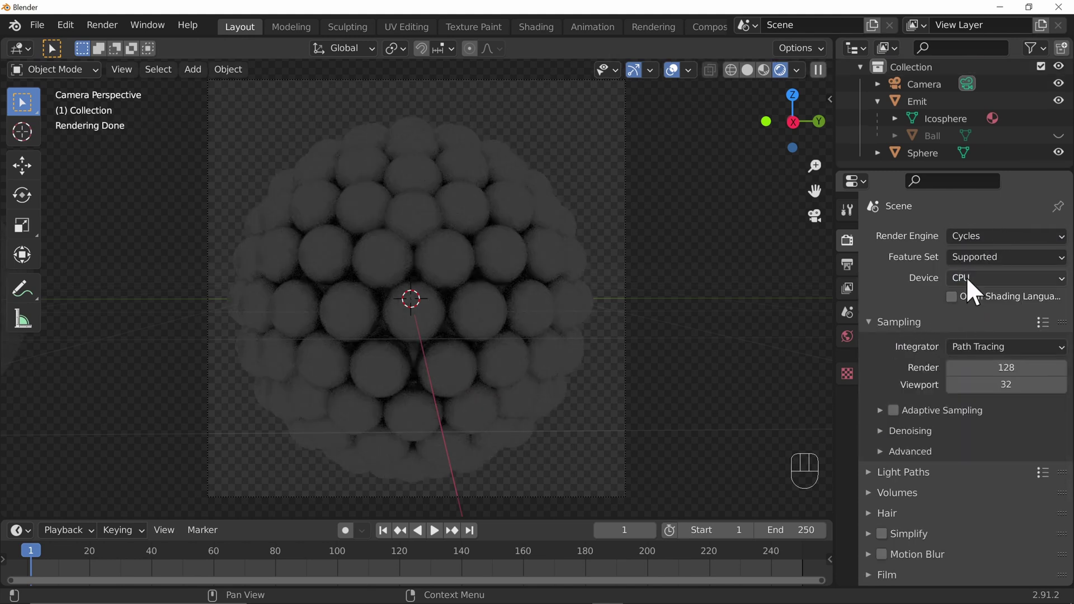
{"action": "left_click_drag", "start_coordinate": [978, 290], "coordinate": [977, 327]}
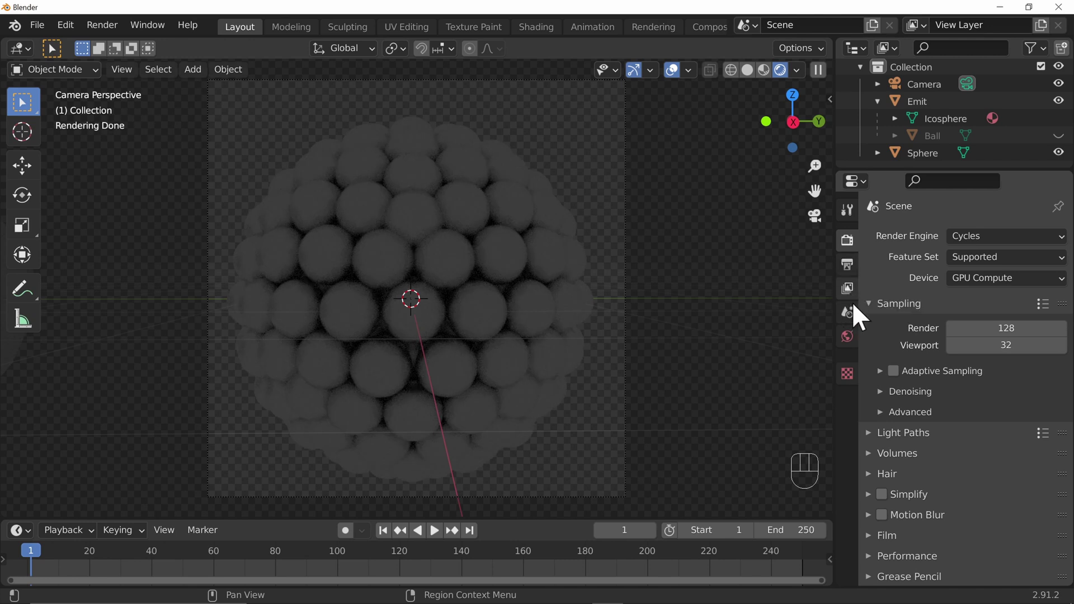
- Set the world background colour to a Nishita Sky Texture with Air about 1.94
{"action": "left_click", "coordinate": [857, 349]}
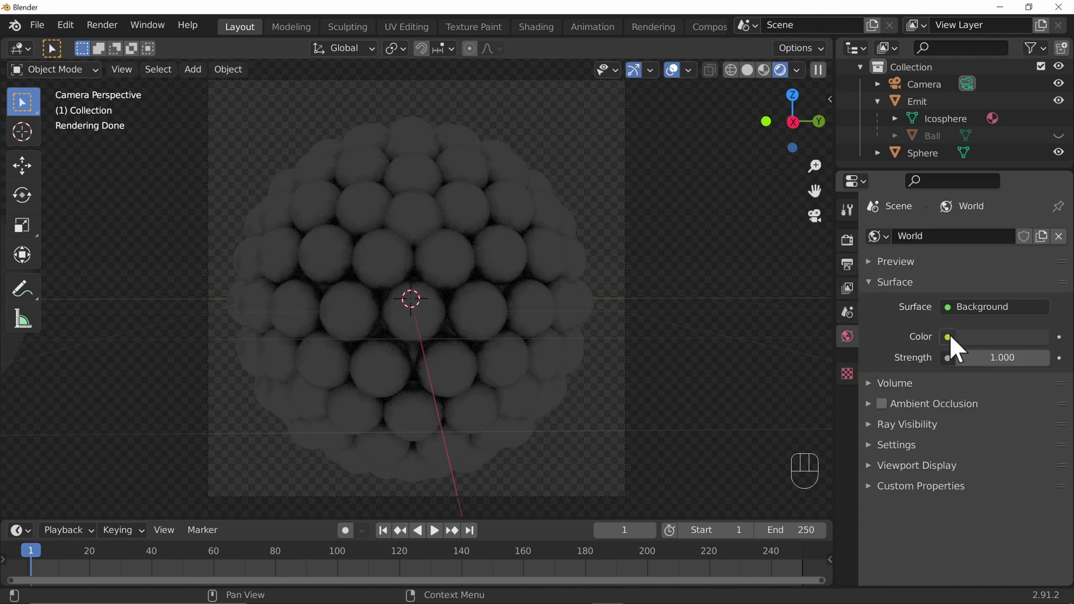
{"action": "left_click_drag", "start_coordinate": [958, 350], "coordinate": [952, 342]}
{"action": "left_click_drag", "start_coordinate": [952, 350], "coordinate": [598, 535]}
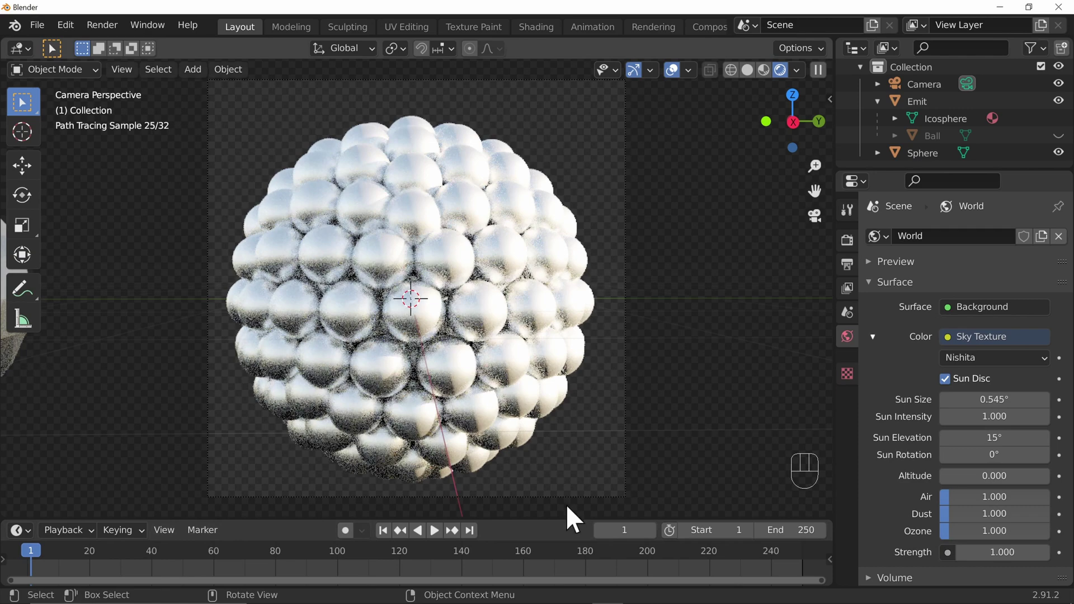
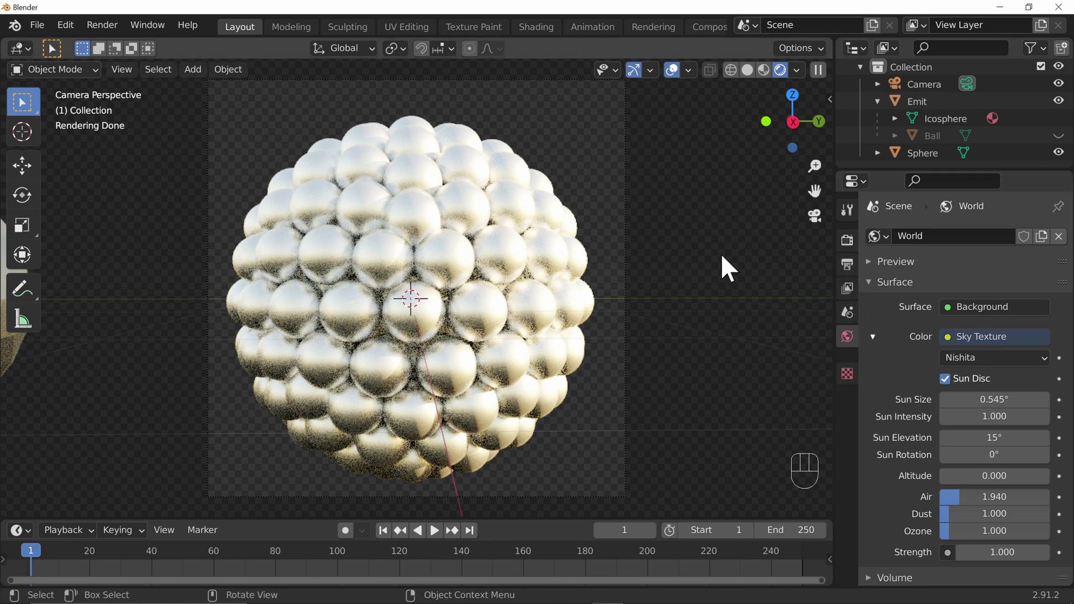
- Enable Render denoising with OpenImageDenoise under Sampling and reveal the Performance tile settings
{"action": "left_click", "coordinate": [855, 252]}
{"action": "left_click", "coordinate": [886, 406]}
{"action": "left_click", "coordinate": [960, 430]}
{"action": "left_click_drag", "start_coordinate": [1005, 424], "coordinate": [997, 490]}
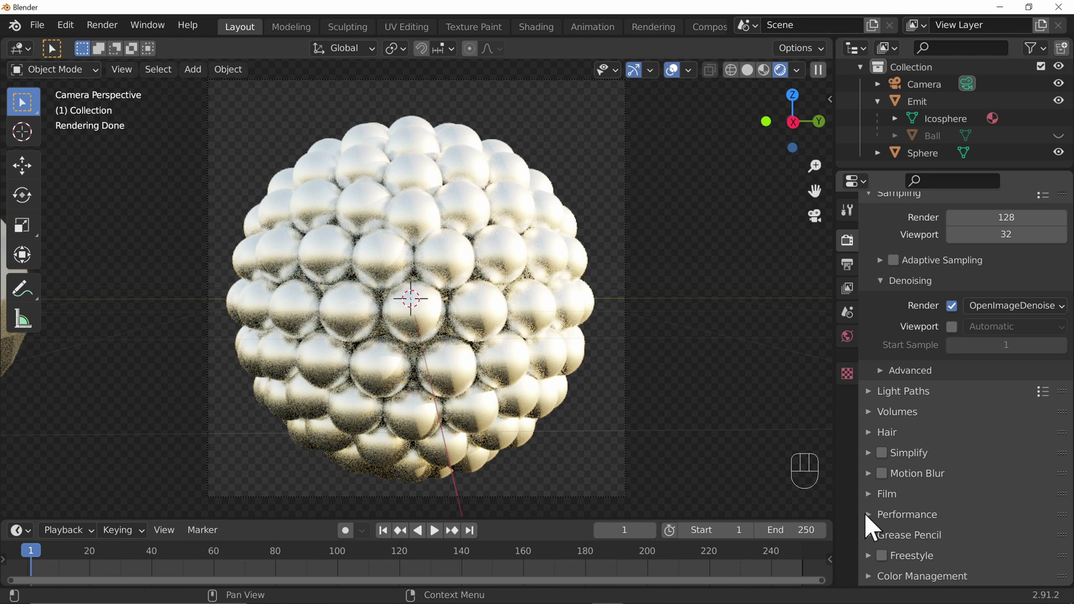
{"action": "left_click", "coordinate": [879, 525]}
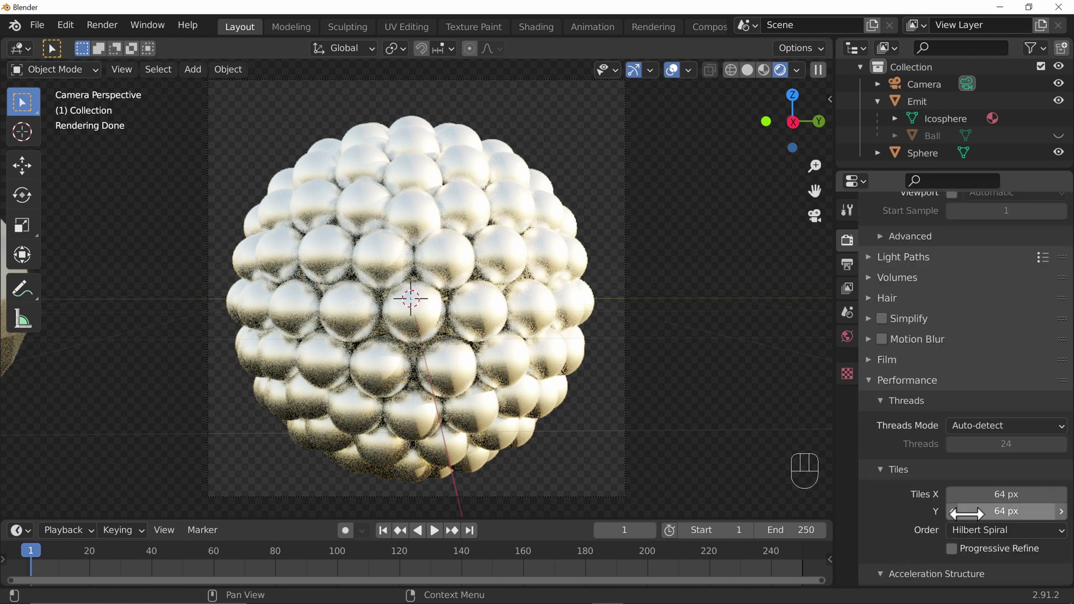
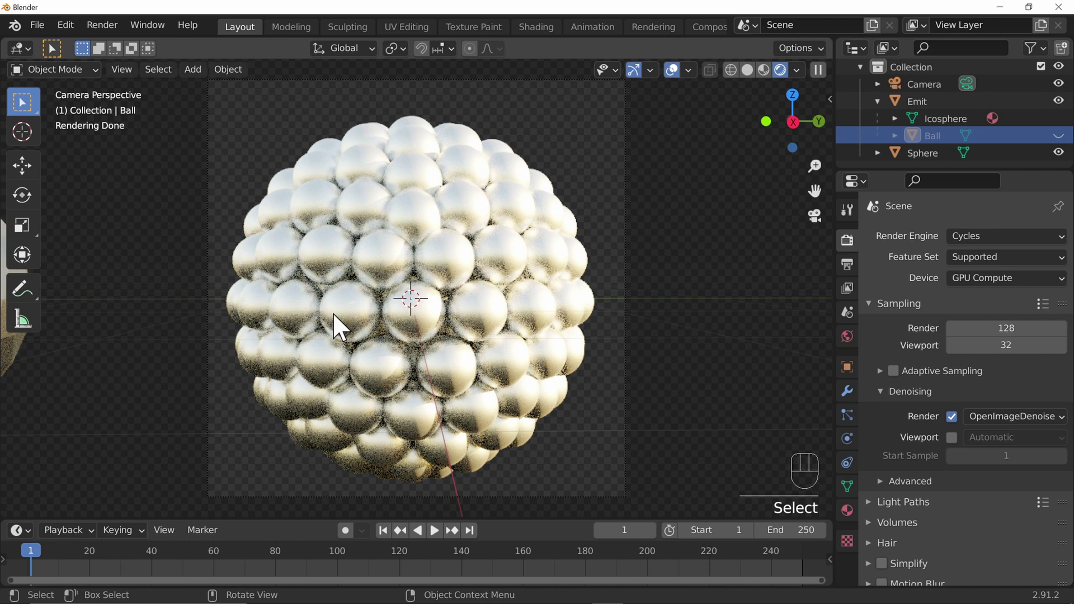
- Reduce Ball's X, Y and Z scale from 0.154 to 0.149 in Object Properties
{"action": "left_click", "coordinate": [850, 377]}
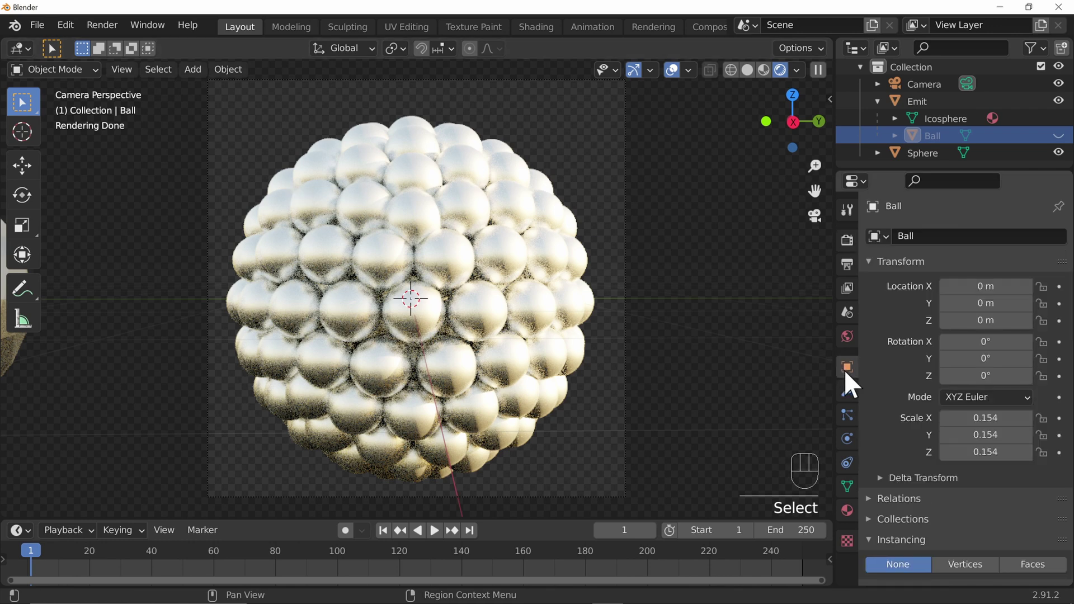
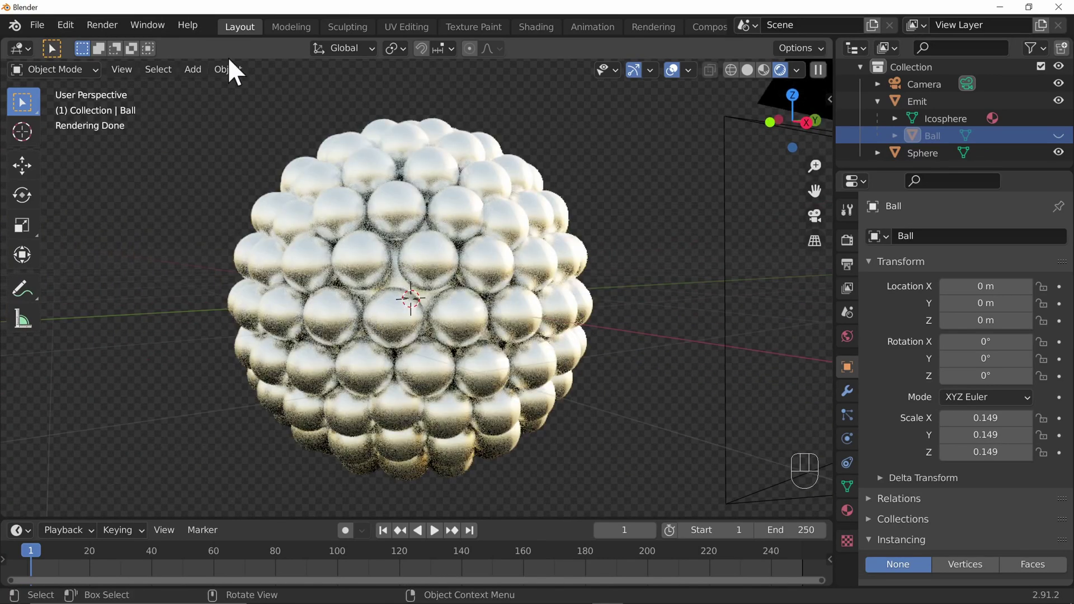
{"action": "left_click_drag", "start_coordinate": [55, 37], "coordinate": [35, 39]}
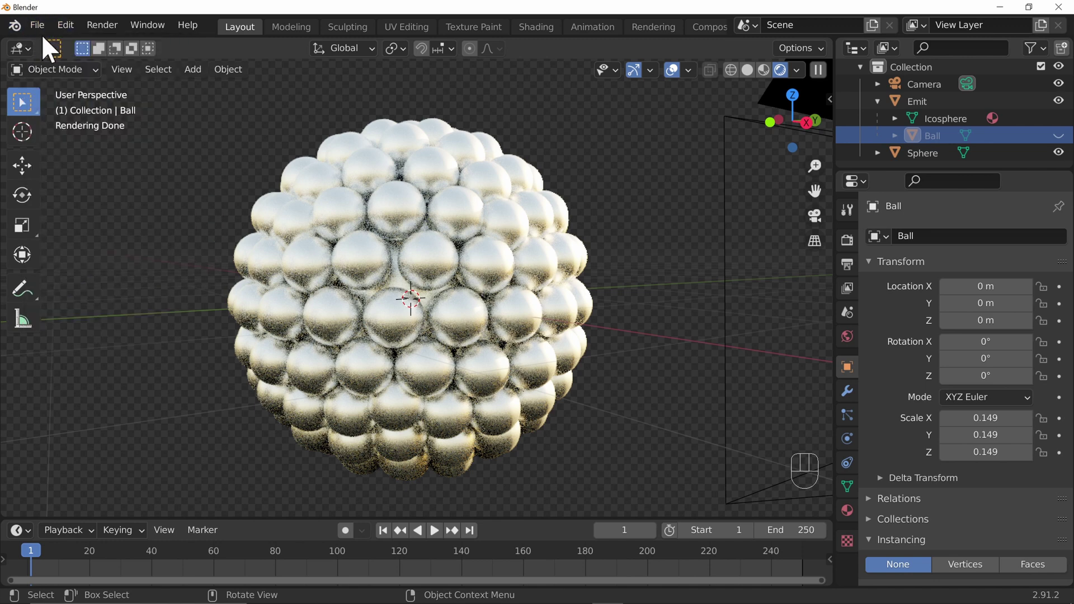
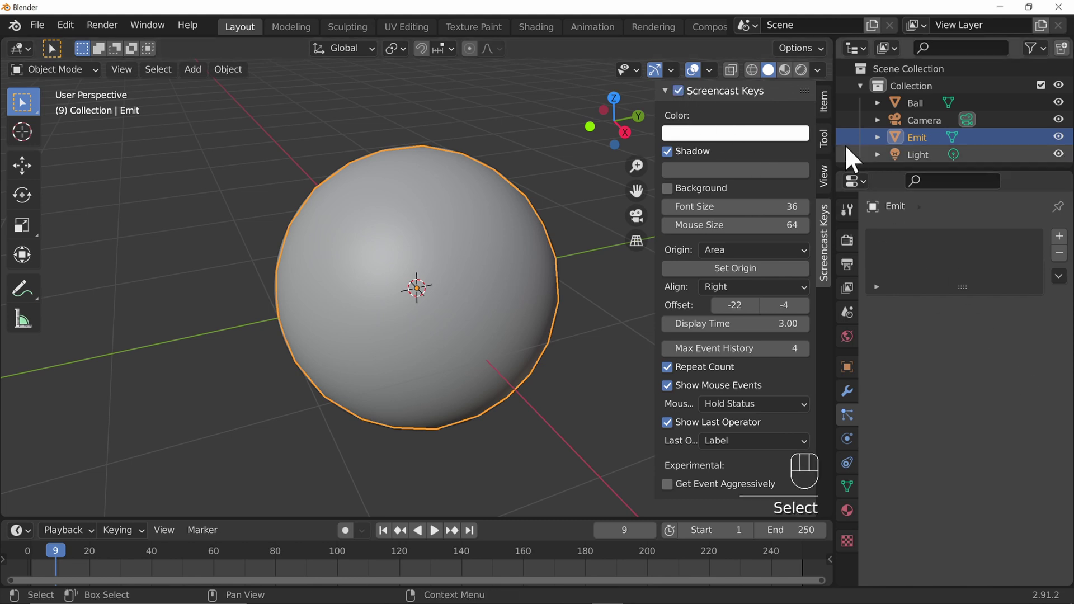
- Add a particle system to Emit and set its type to Hair, giving 1000 strands about 4 m long
{"action": "left_click", "coordinate": [833, 114]}
{"action": "key", "text": "n"}
{"action": "type", "text": "s"}
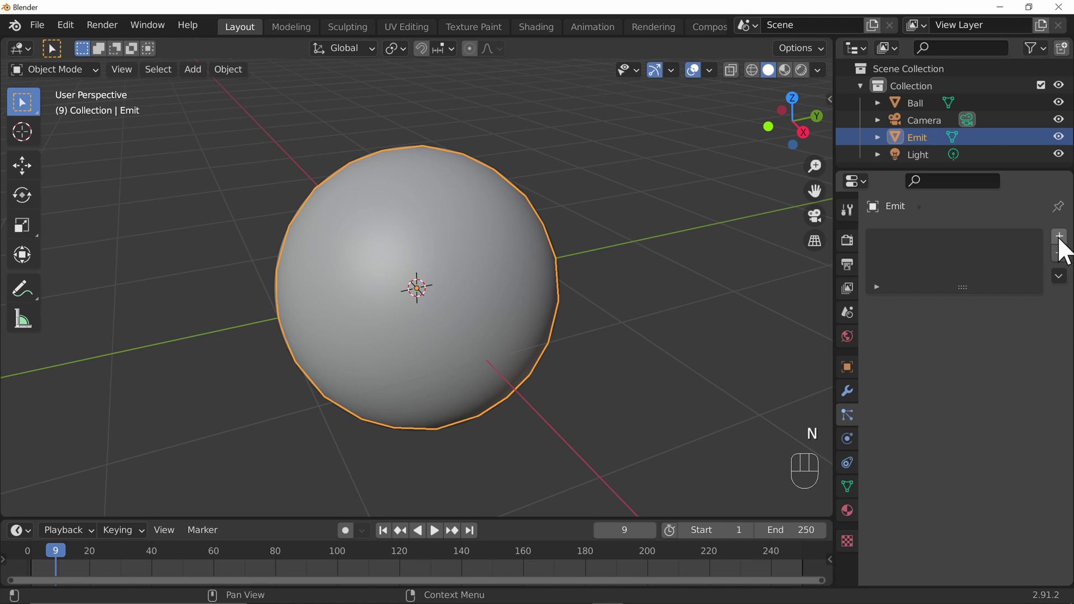
{"action": "left_click", "coordinate": [1066, 250]}
{"action": "type", "text": "icle System Slot"}
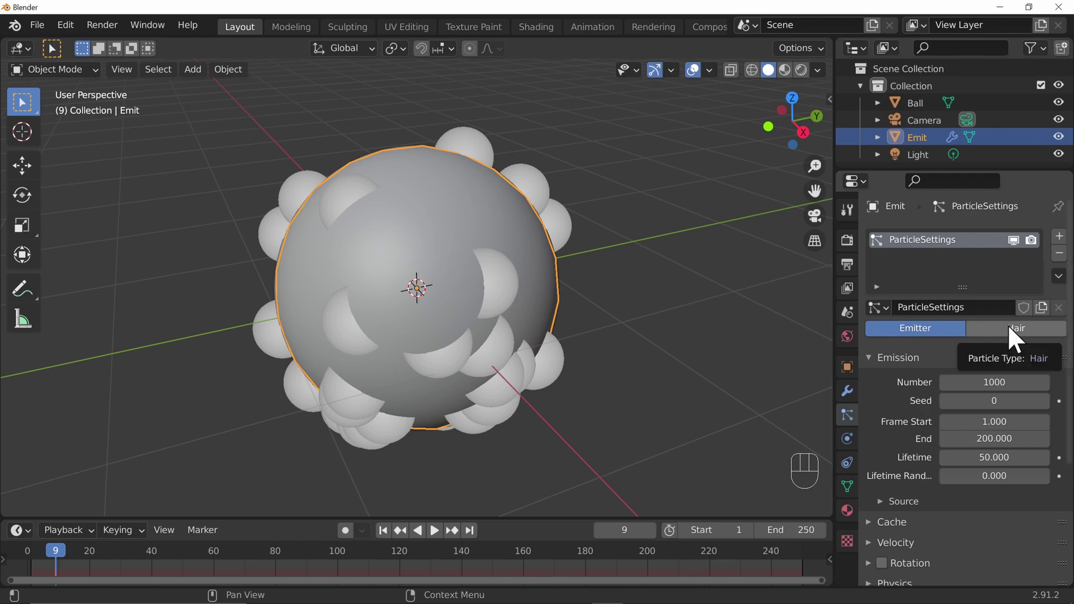
{"action": "left_click", "coordinate": [1016, 339]}
{"action": "left_click_drag", "start_coordinate": [483, 468], "coordinate": [540, 406]}
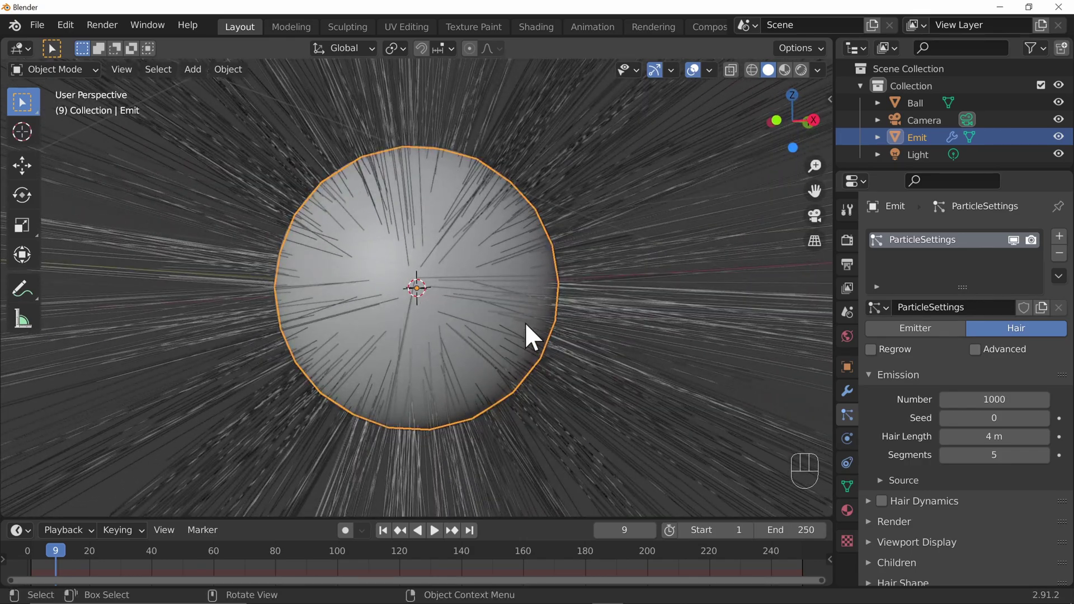
{"action": "left_click_drag", "start_coordinate": [672, 324], "coordinate": [622, 362]}
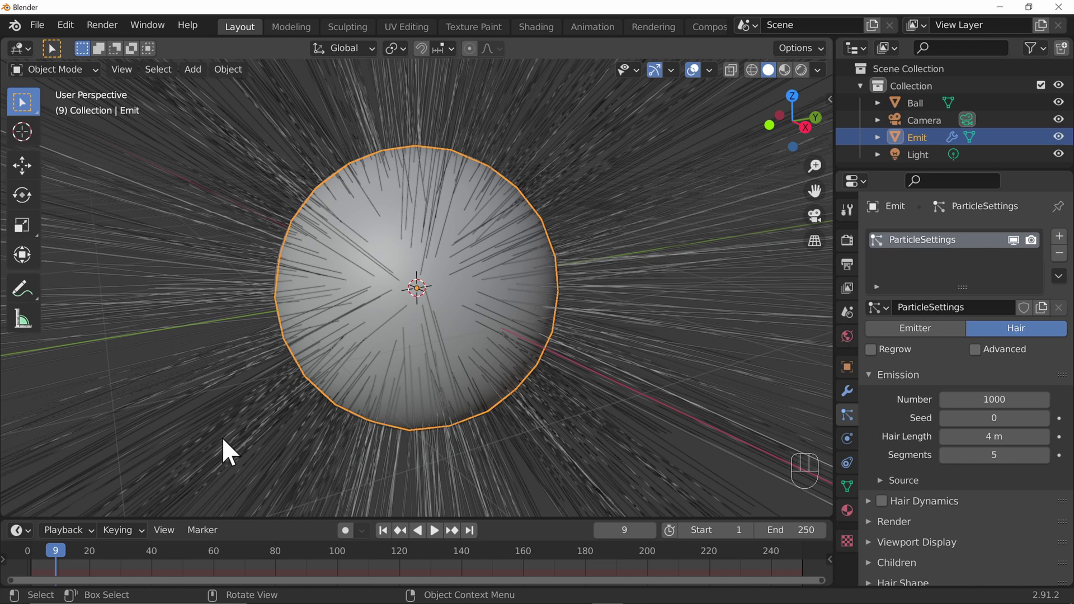
{"action": "left_click", "coordinate": [484, 344]}
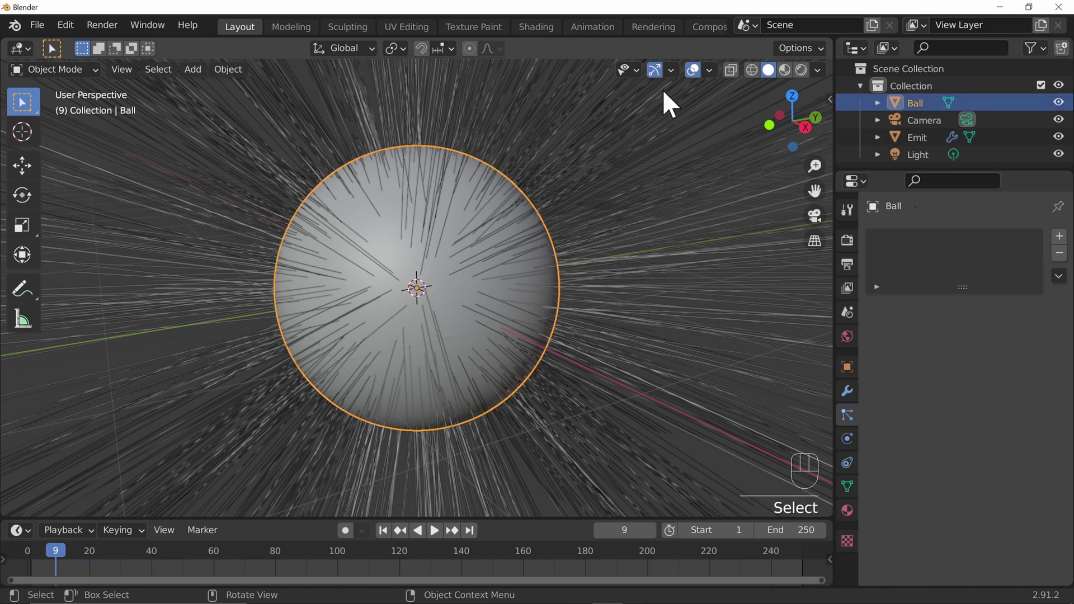
- Show the Statistics overlay, read Emit's vertex count in Edit Mode, and set hair Number to 162
{"action": "left_click_drag", "start_coordinate": [720, 83], "coordinate": [536, 223]}
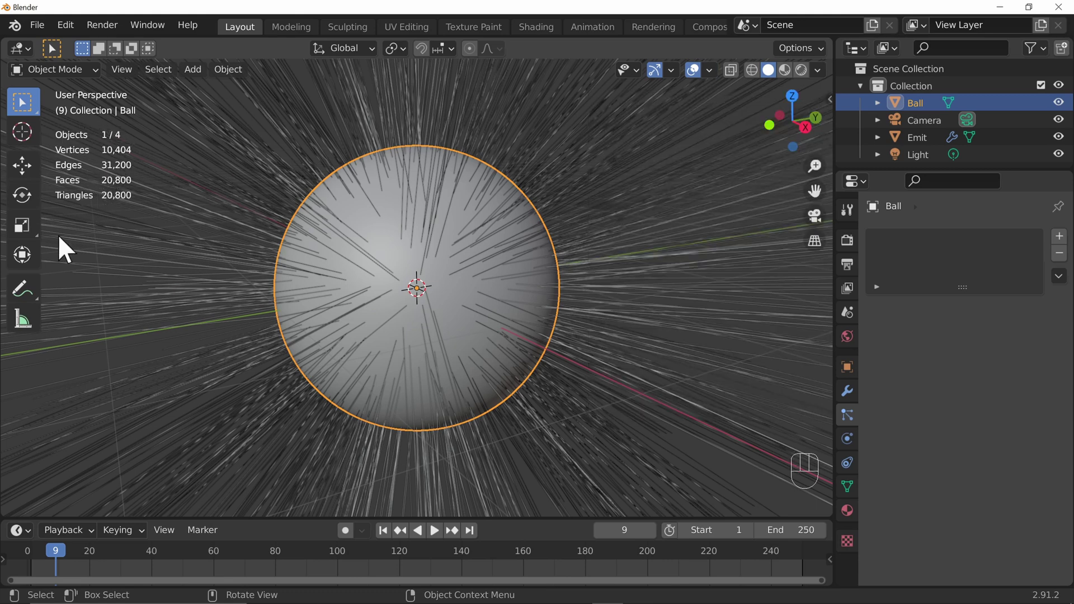
{"action": "left_click", "coordinate": [503, 341]}
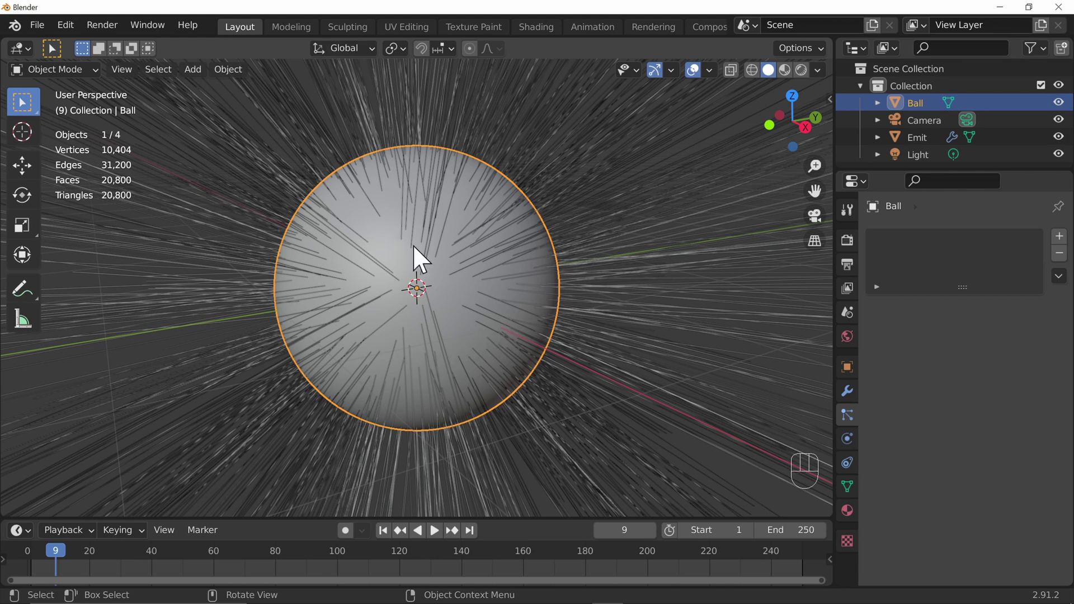
{"action": "left_click", "coordinate": [905, 147]}
{"action": "left_click", "coordinate": [907, 111]}
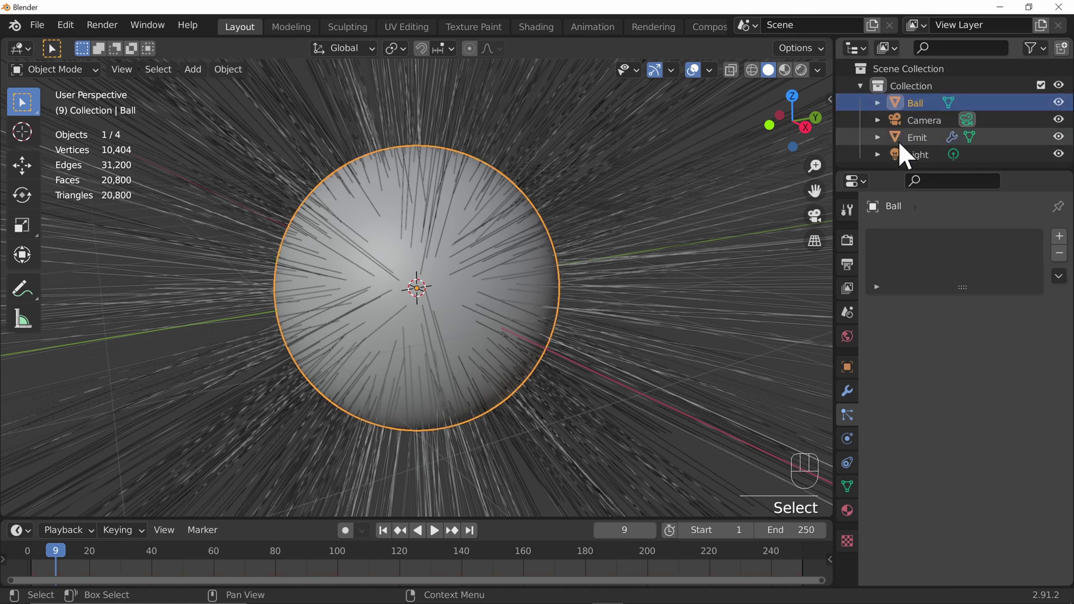
{"action": "left_click", "coordinate": [909, 150]}
{"action": "left_click", "coordinate": [908, 116]}
{"action": "left_click", "coordinate": [912, 150]}
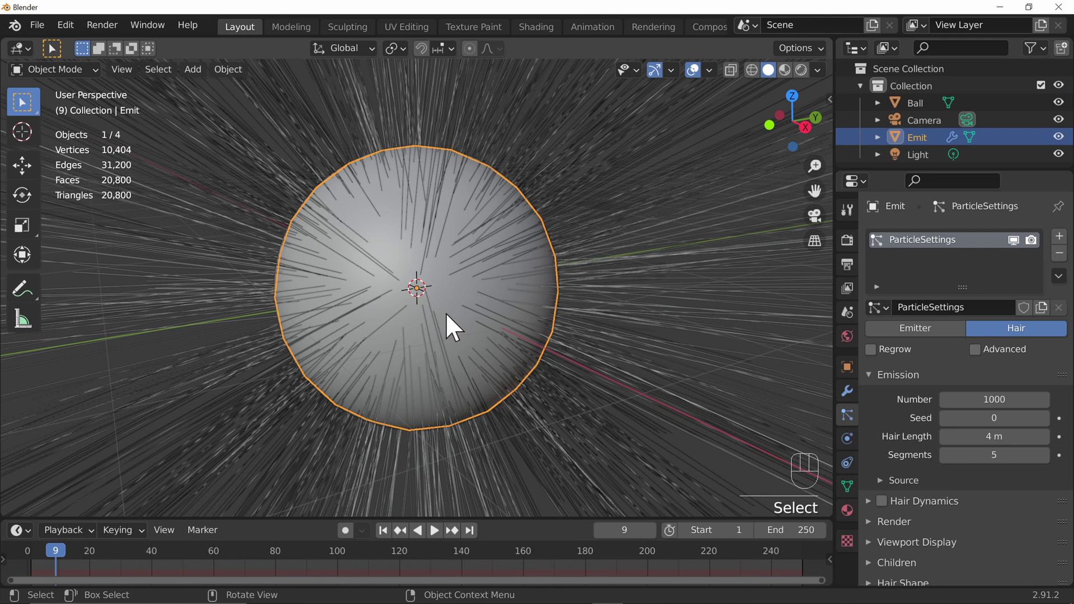
{"action": "left_click", "coordinate": [443, 293]}
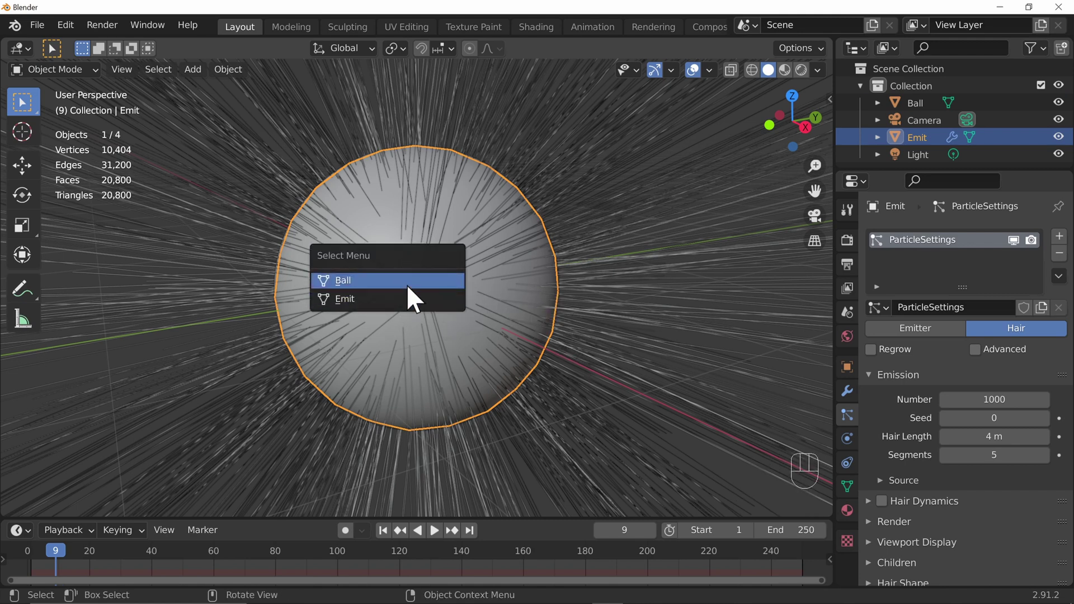
{"action": "key", "text": "Tab"}
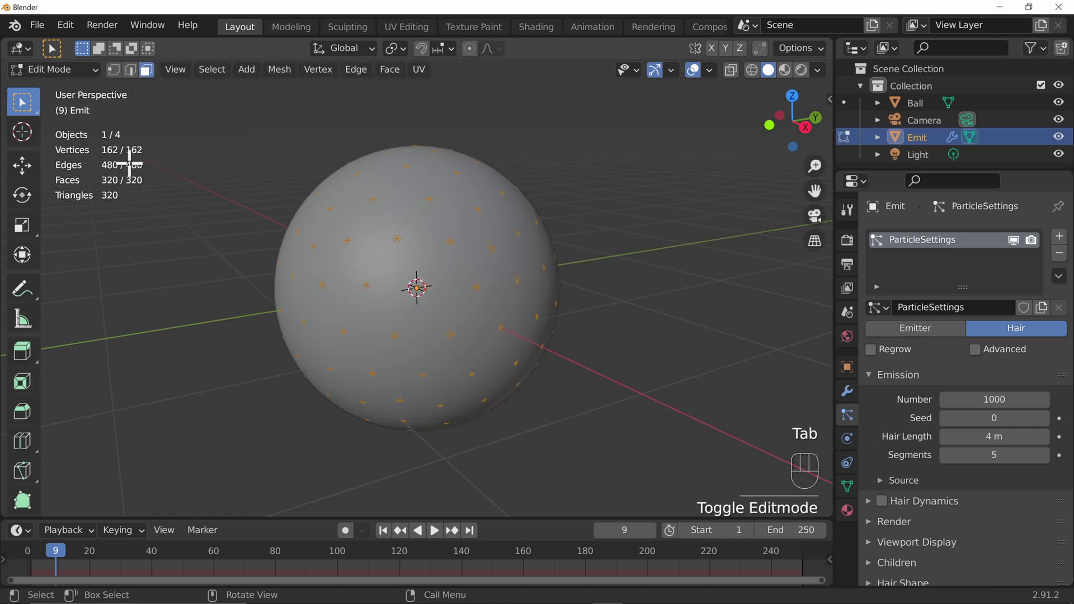
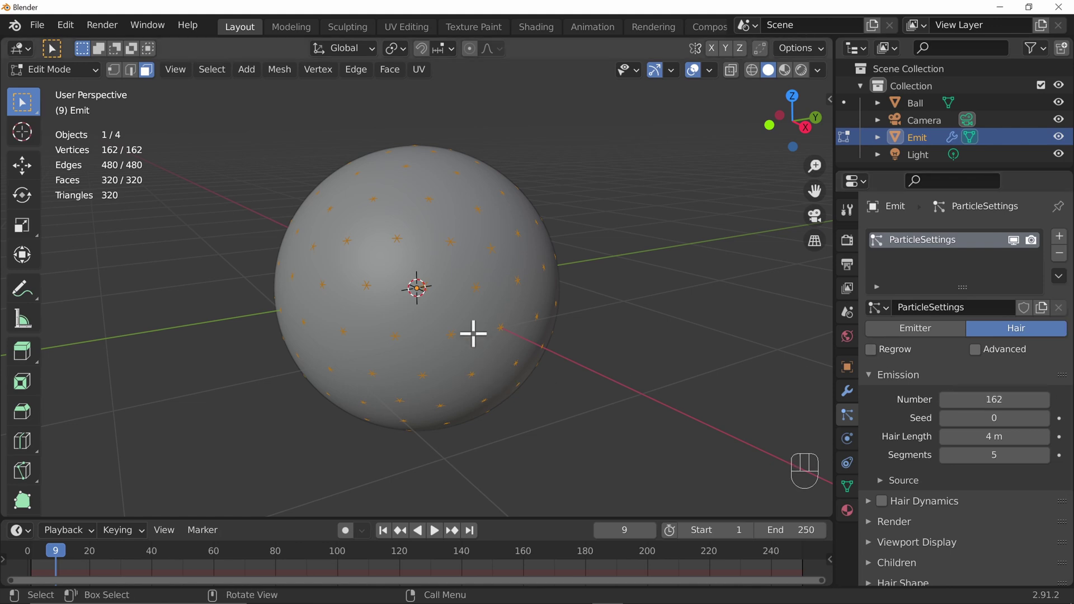
{"action": "key", "text": "Tab"}
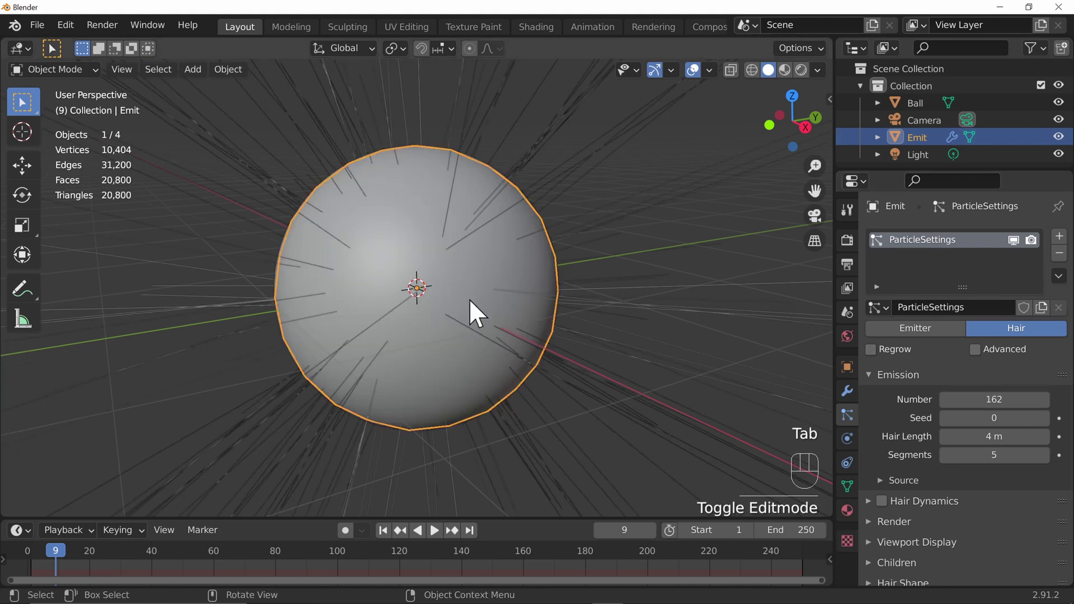
- Change the particle Source Emit From setting from Faces to Vertices
{"action": "left_click_drag", "start_coordinate": [432, 294], "coordinate": [415, 249]}
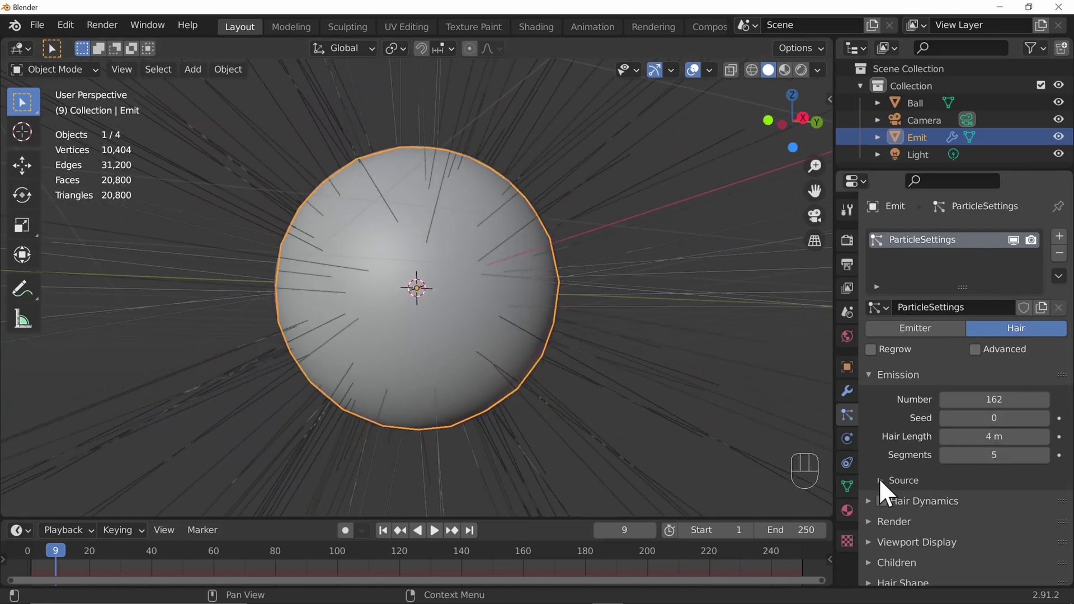
{"action": "left_click", "coordinate": [888, 489]}
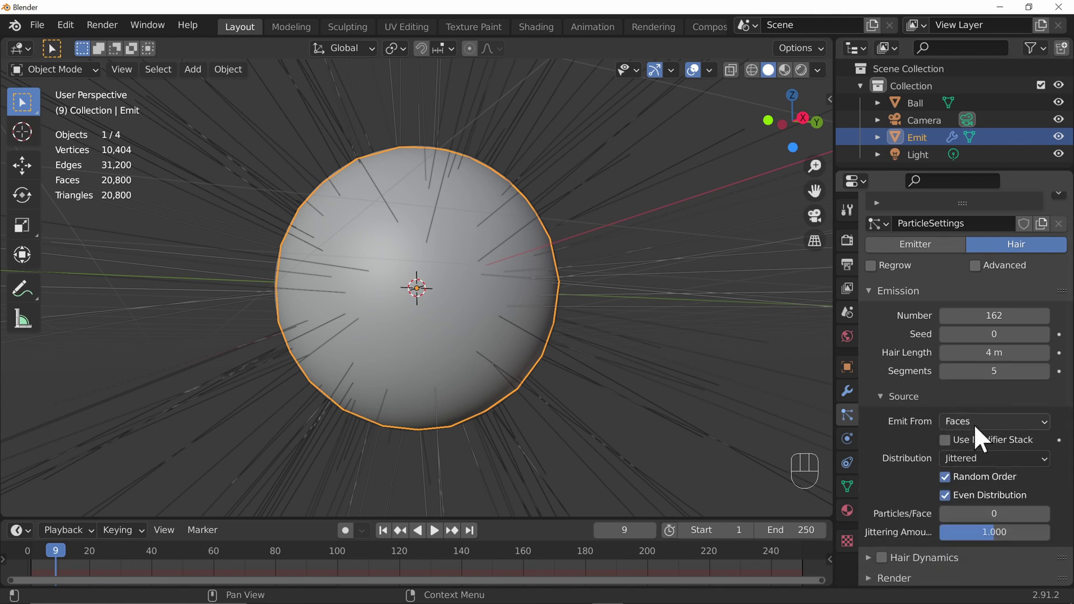
{"action": "left_click_drag", "start_coordinate": [982, 435], "coordinate": [1008, 451]}
{"action": "left_click", "coordinate": [980, 465]}
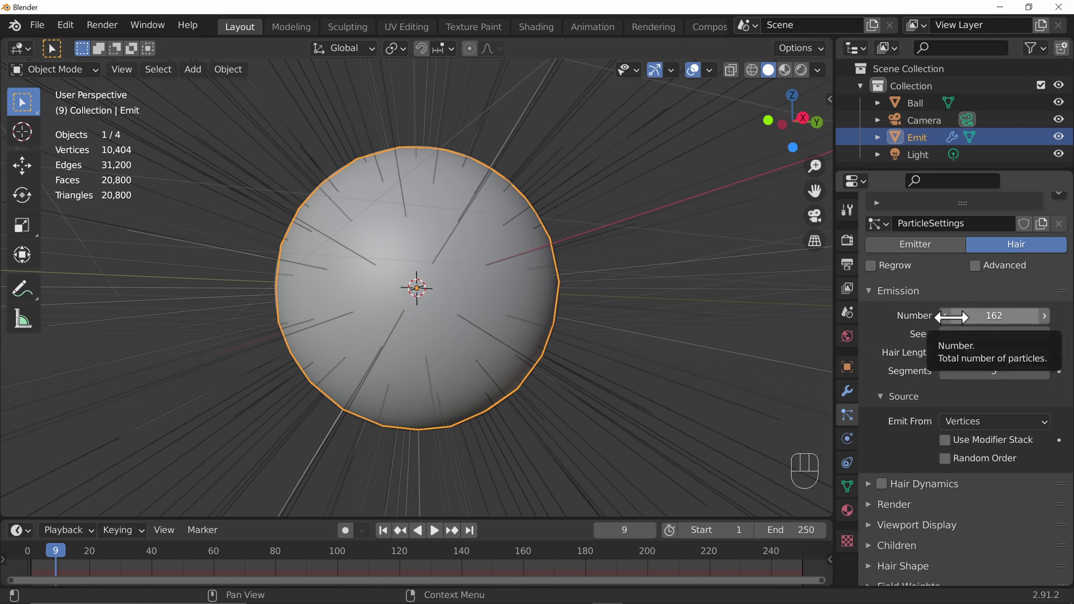
{"action": "left_click_drag", "start_coordinate": [525, 330], "coordinate": [388, 427]}
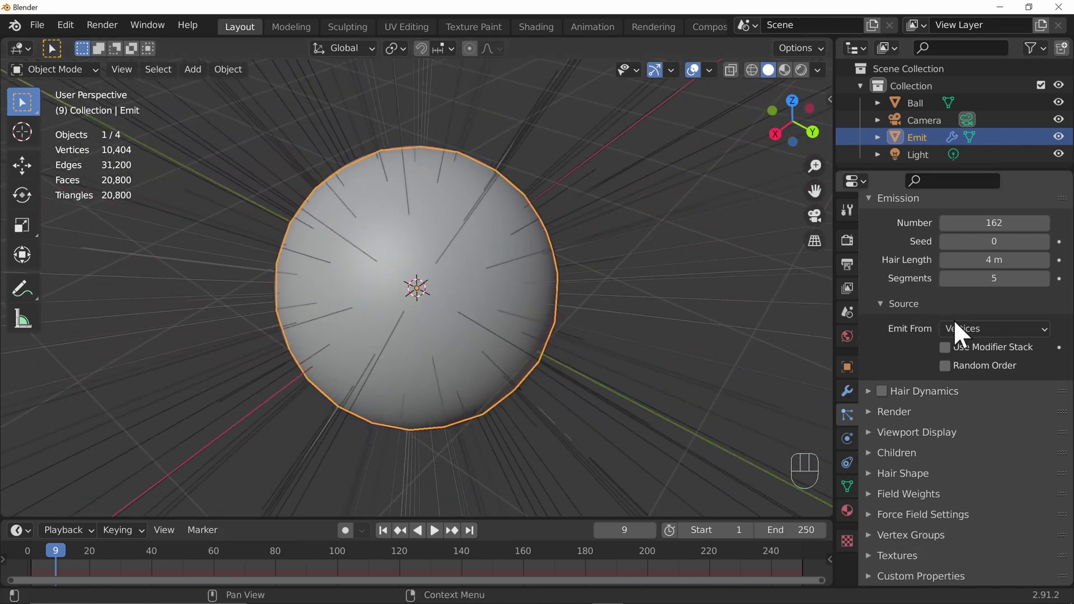
{"action": "left_click", "coordinate": [880, 428]}
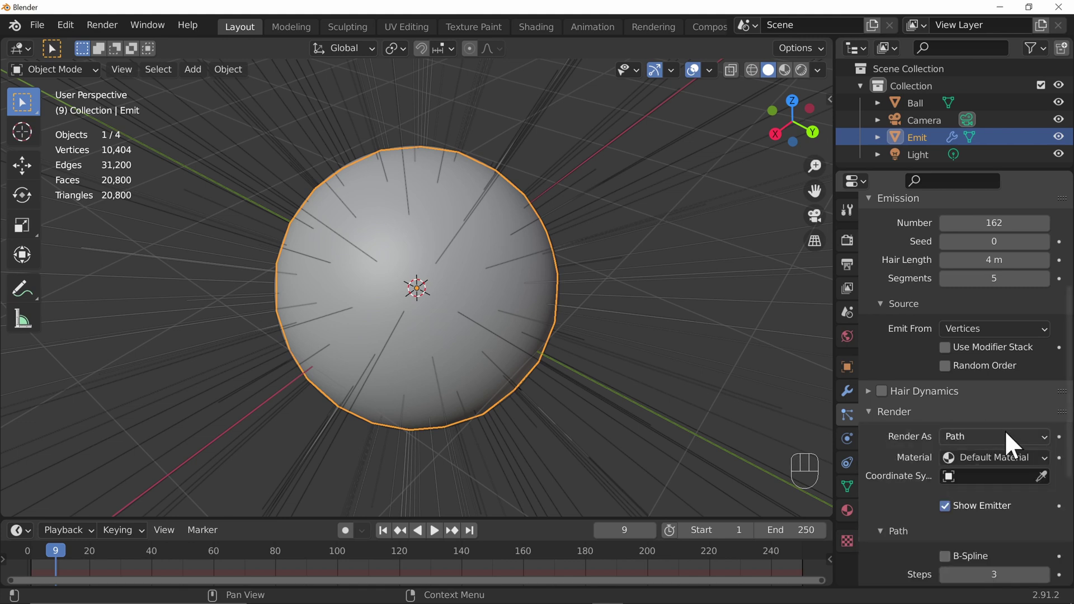
- Render the hairs as Object instances of Ball, then scale Ball to about 0.953 so neighbours just touch
{"action": "left_click_drag", "start_coordinate": [1014, 444], "coordinate": [996, 510]}
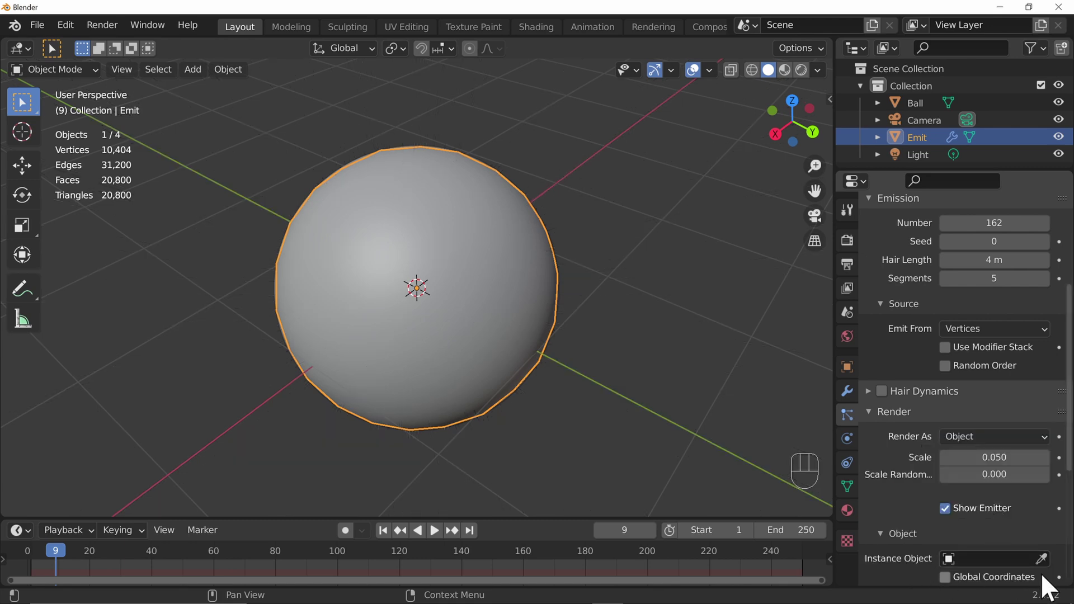
{"action": "left_click_drag", "start_coordinate": [993, 442], "coordinate": [892, 264]}
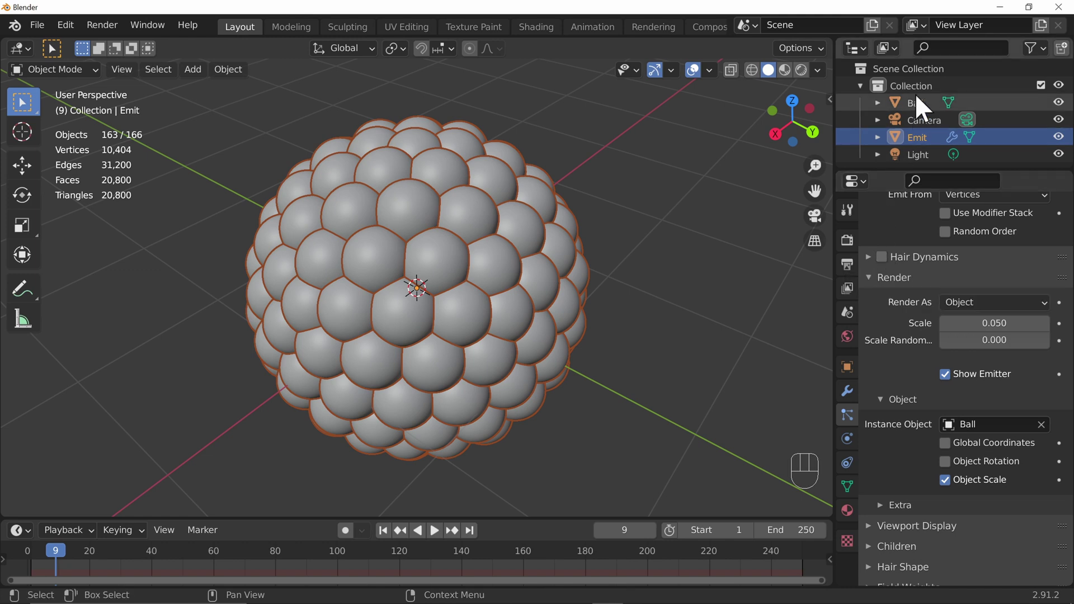
{"action": "left_click", "coordinate": [921, 113]}
{"action": "key", "text": "s"}
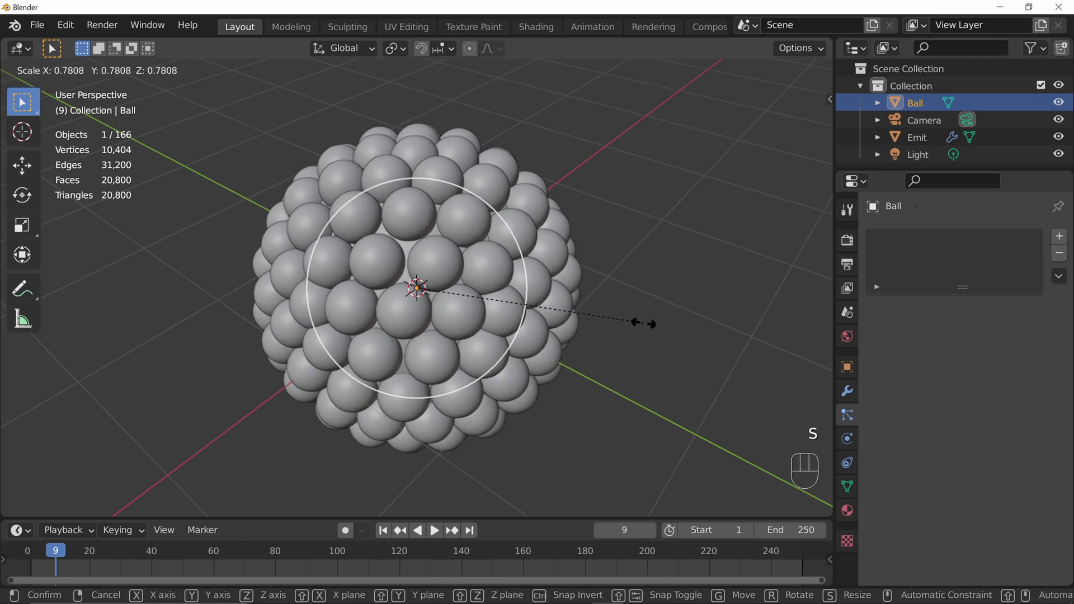
{"action": "left_click_drag", "start_coordinate": [658, 398], "coordinate": [569, 329]}
{"action": "key", "text": "s"}
{"action": "left_click_drag", "start_coordinate": [630, 379], "coordinate": [701, 373]}
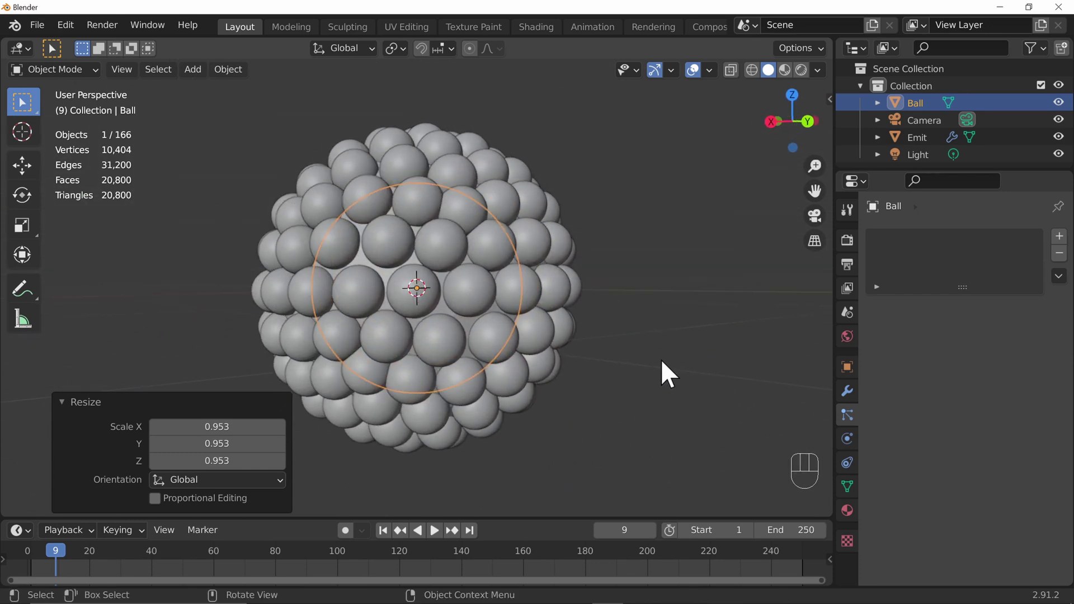
{"action": "left_click_drag", "start_coordinate": [565, 330], "coordinate": [611, 311]}
{"action": "left_click_drag", "start_coordinate": [491, 143], "coordinate": [473, 270]}
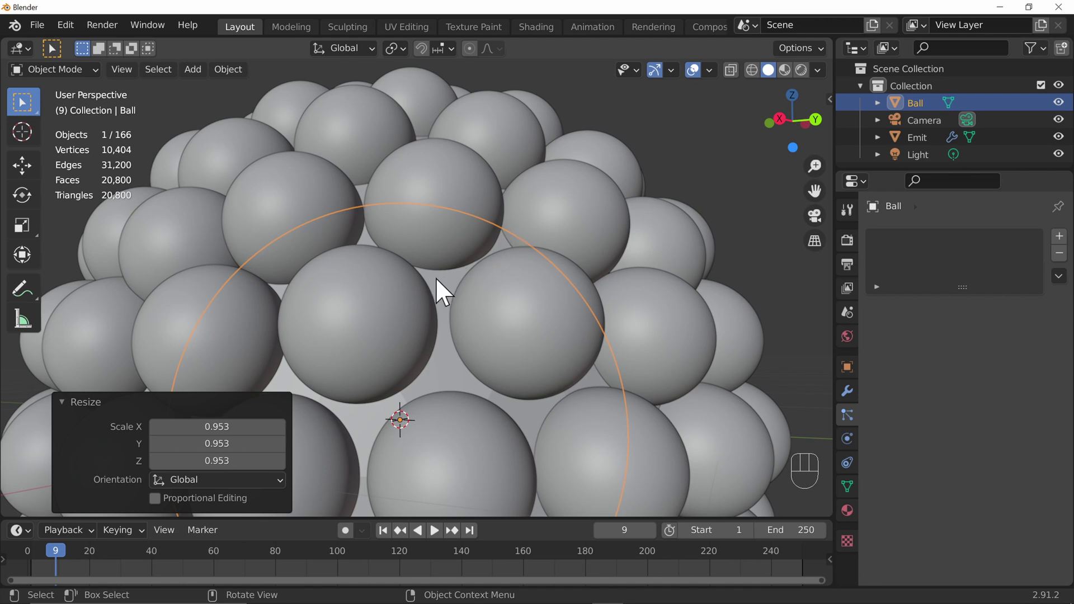
- Set the render engine to Cycles on GPU Compute with OpenImageDenoise and 256 px tiles
{"action": "left_click", "coordinate": [445, 291]}
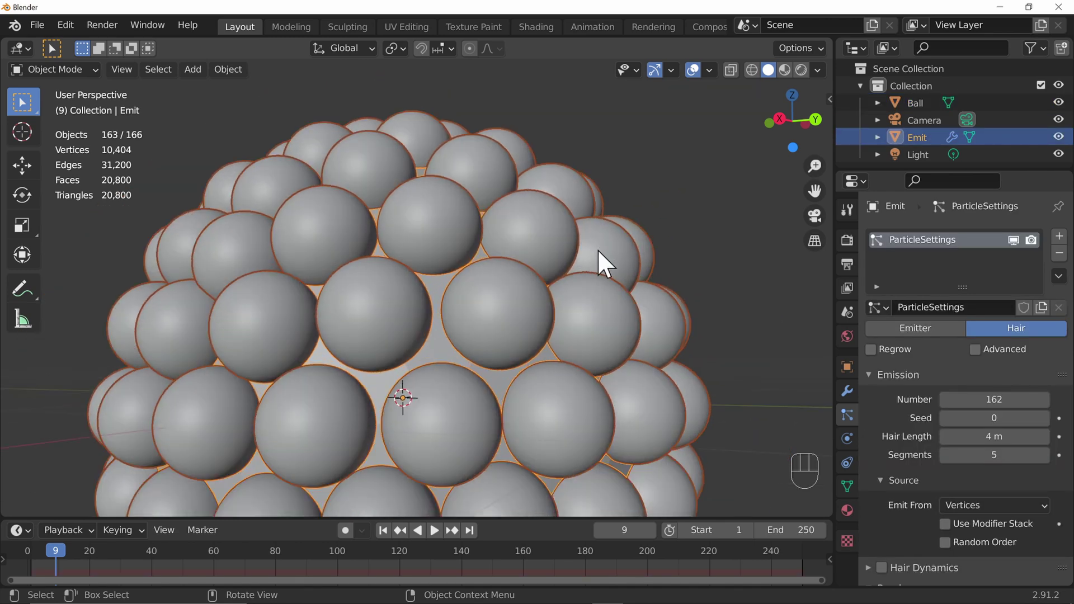
{"action": "left_click", "coordinate": [854, 256]}
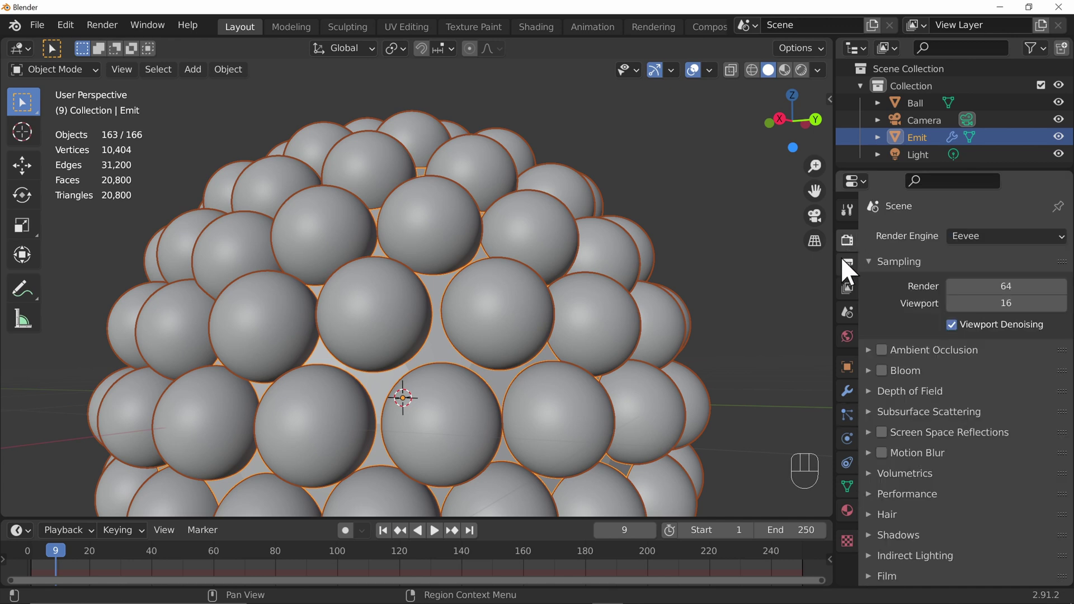
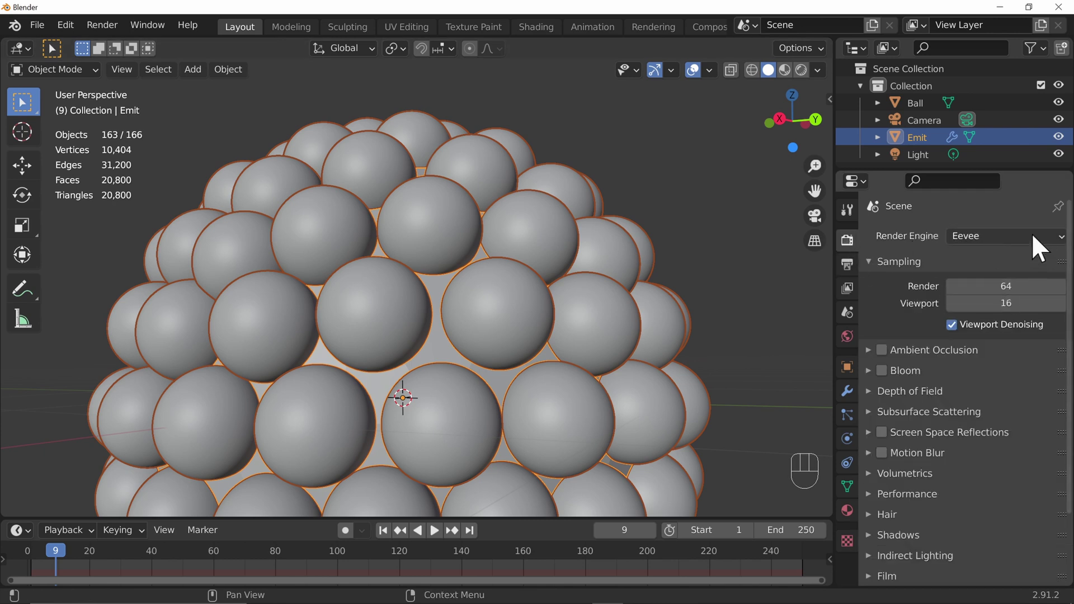
{"action": "left_click_drag", "start_coordinate": [1000, 251], "coordinate": [1001, 303]}
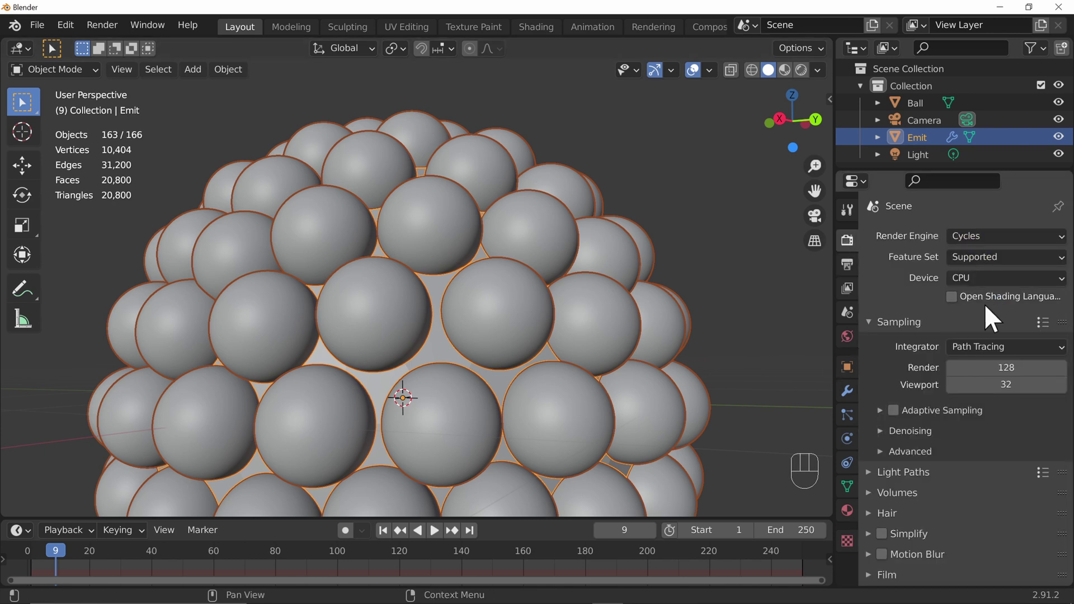
{"action": "left_click_drag", "start_coordinate": [980, 285], "coordinate": [986, 327]}
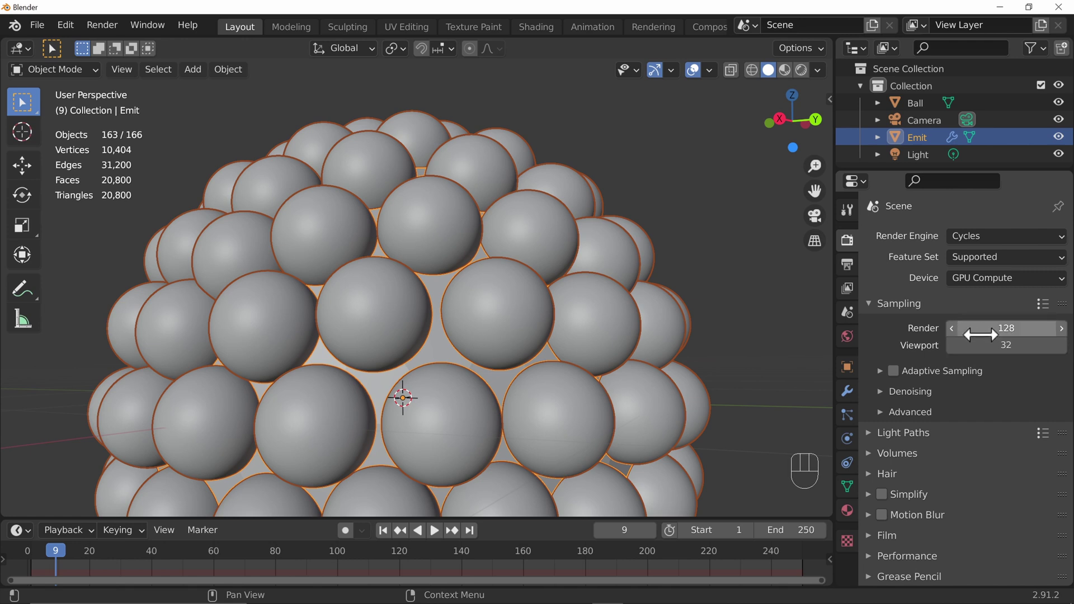
{"action": "left_click", "coordinate": [890, 356]}
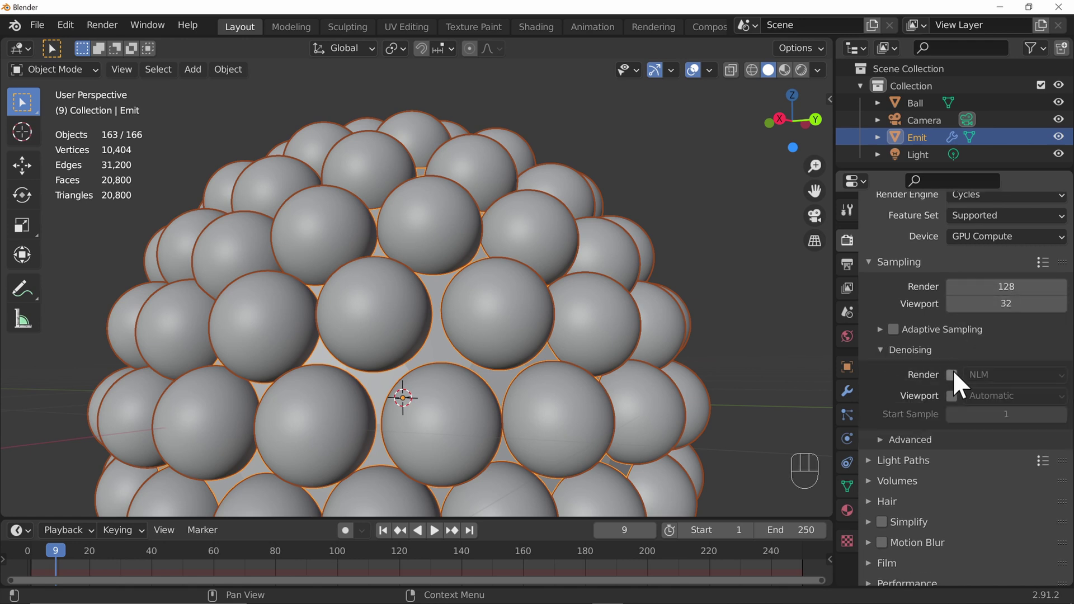
{"action": "left_click", "coordinate": [963, 384]}
{"action": "left_click_drag", "start_coordinate": [984, 388], "coordinate": [984, 437]}
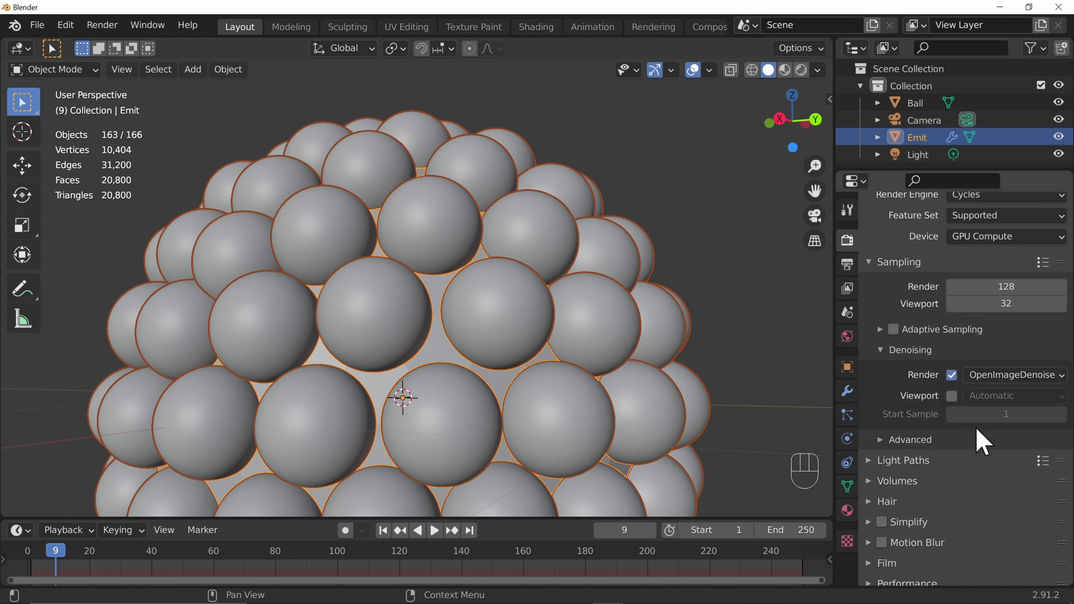
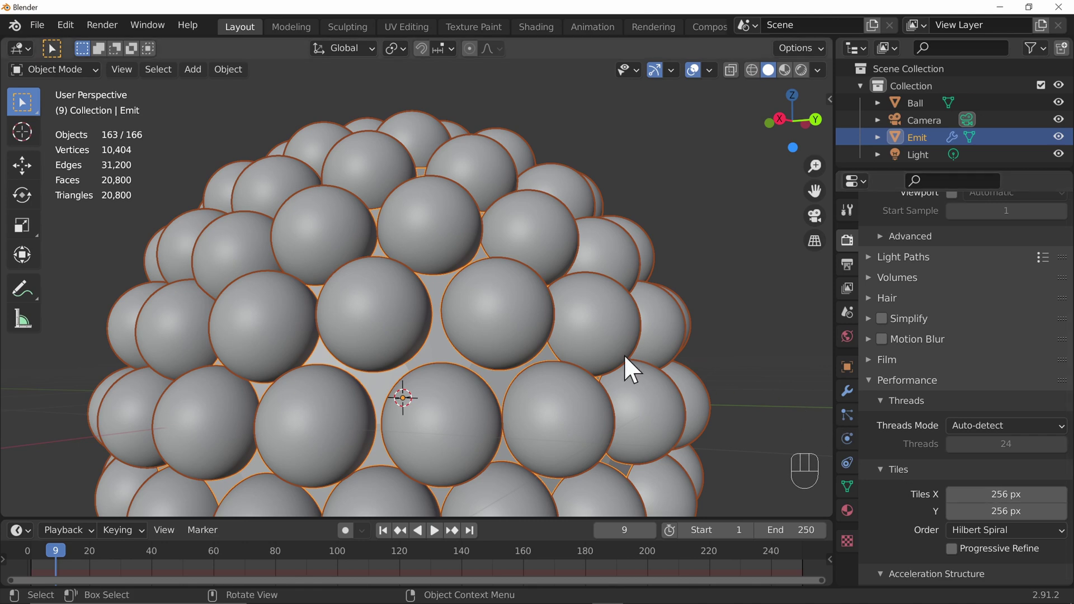
- Frame the camera view, render a test still with F12, and close the result window
{"action": "key", "text": "KP_0"}
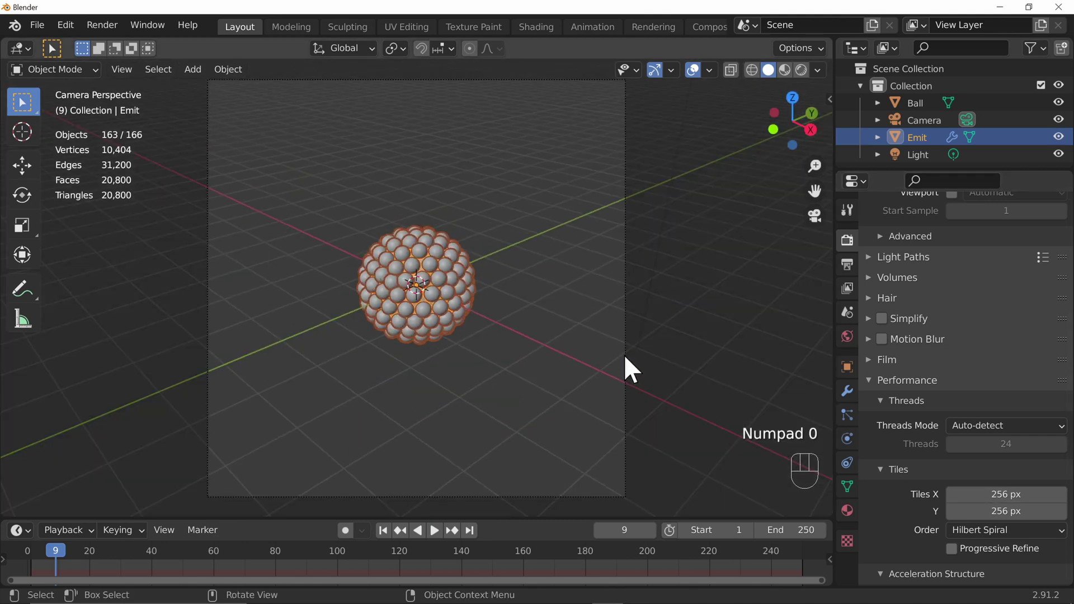
{"action": "key", "text": "shift+`"}
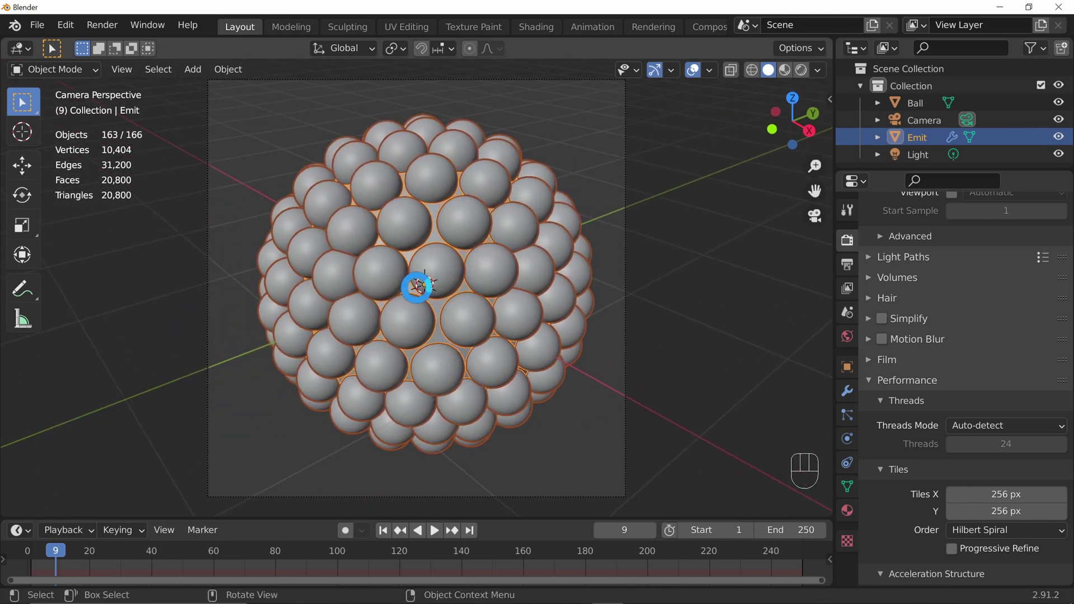
{"action": "key", "text": "F12"}
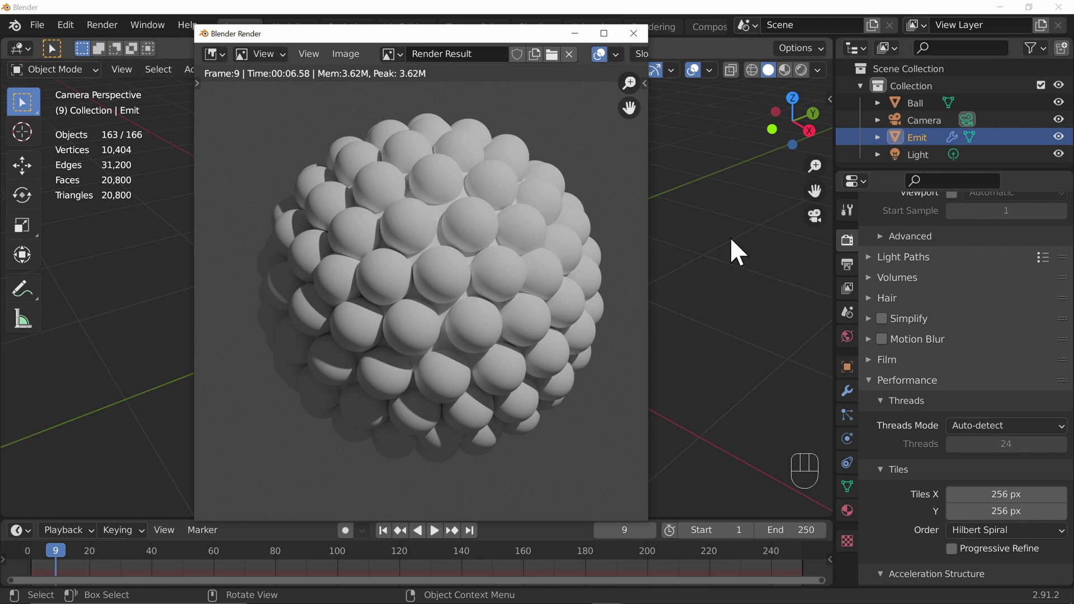
{"action": "left_click", "coordinate": [730, 251]}
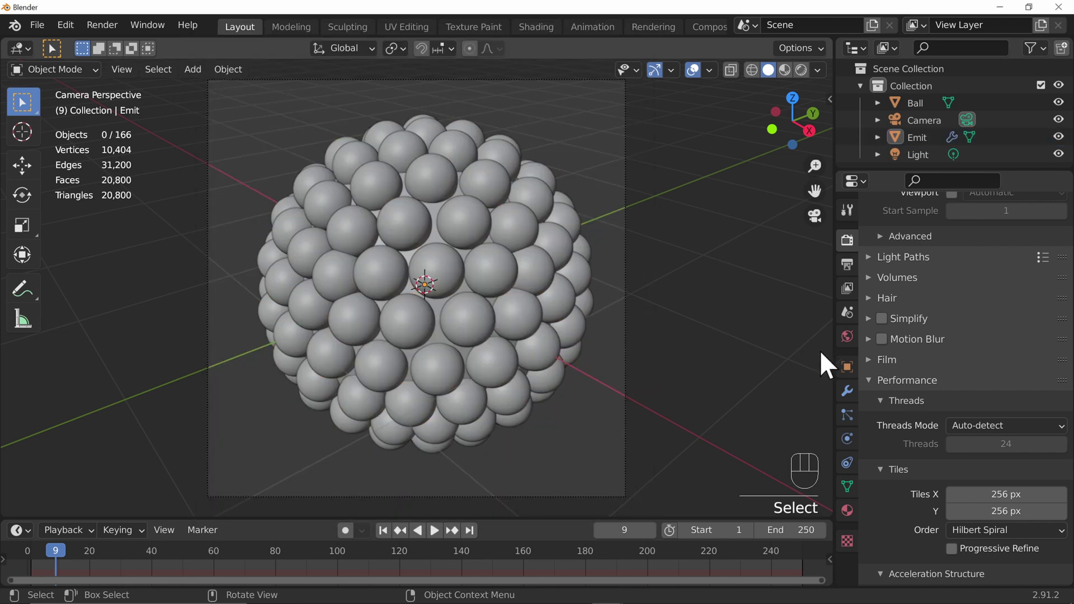
- Enable Film Transparent, hide the Emit sphere from renders via Show Emitter, and test-render
{"action": "left_click", "coordinate": [871, 369]}
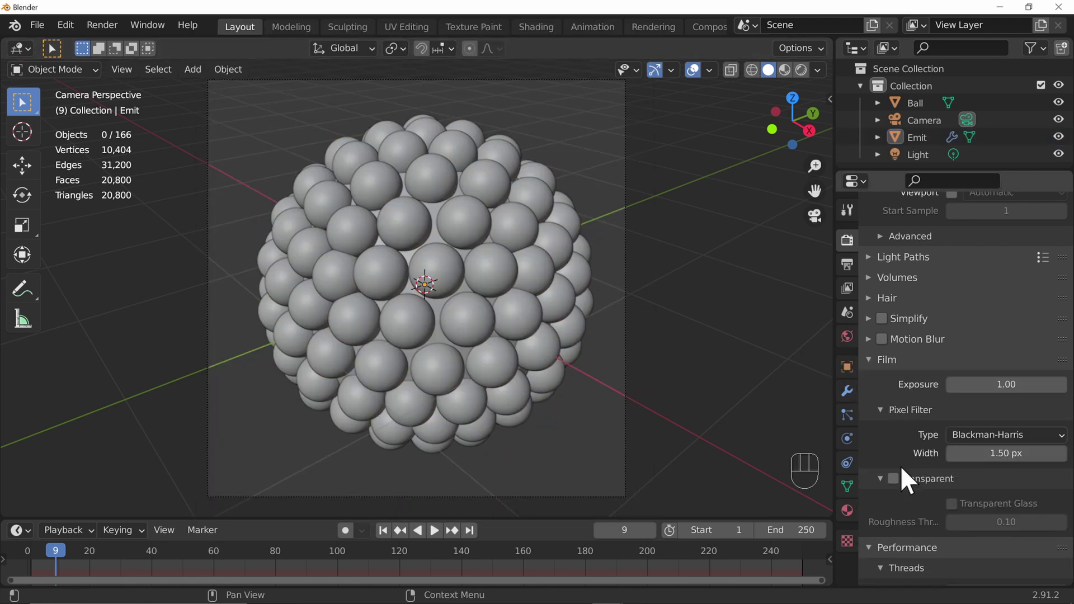
{"action": "left_click", "coordinate": [901, 489]}
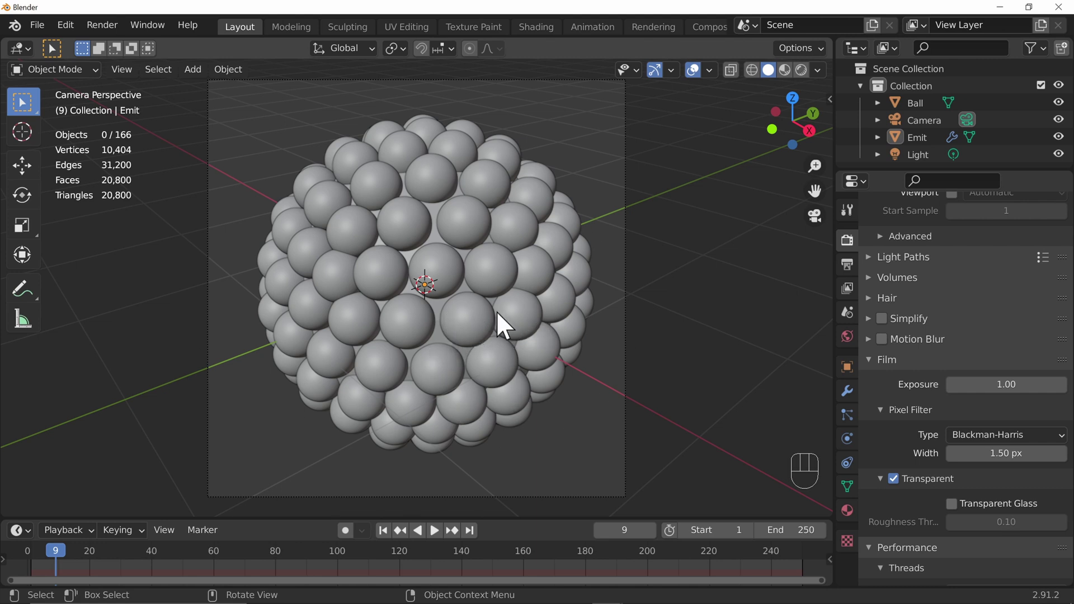
{"action": "left_click", "coordinate": [909, 148]}
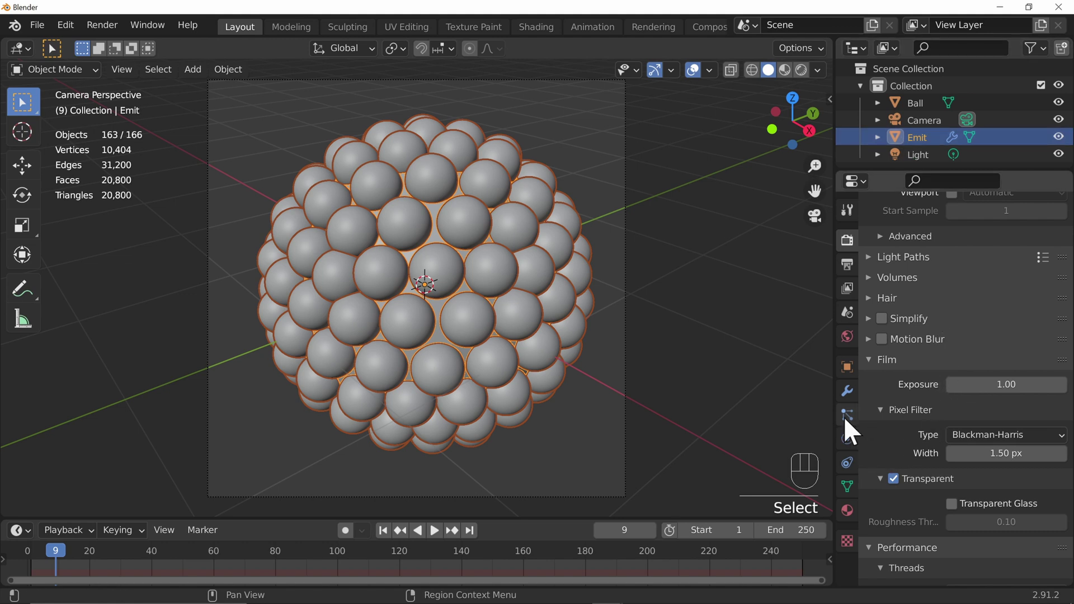
{"action": "left_click", "coordinate": [852, 430]}
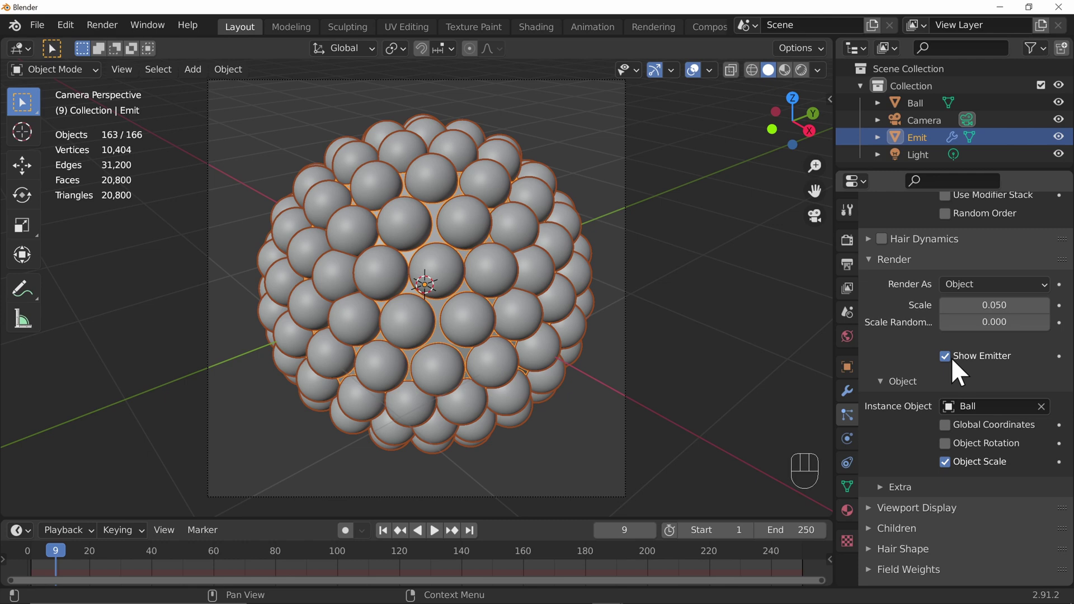
{"action": "left_click", "coordinate": [954, 369]}
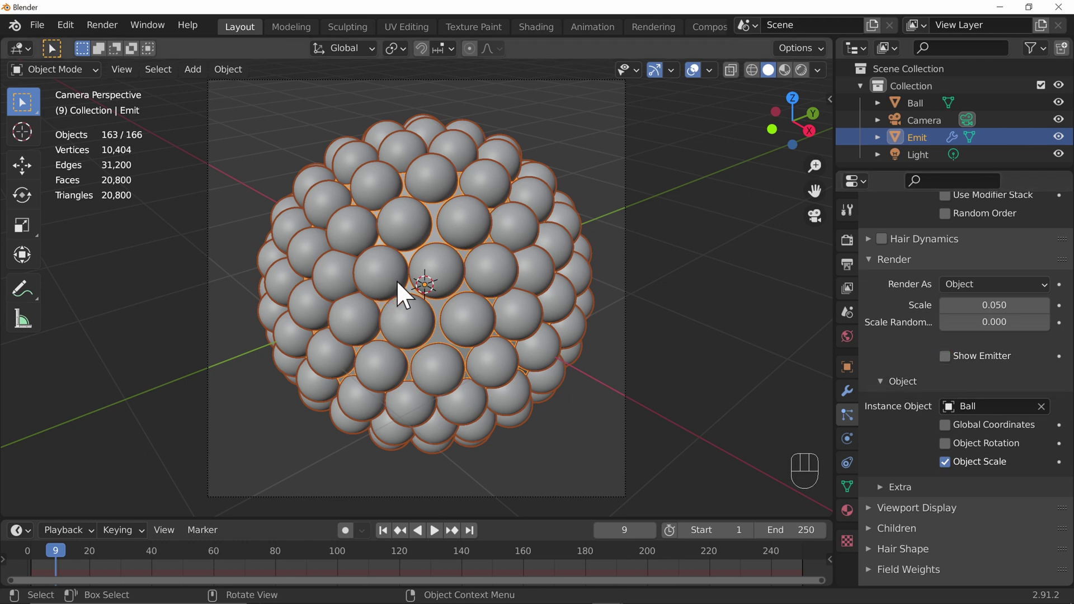
{"action": "key", "text": "F12"}
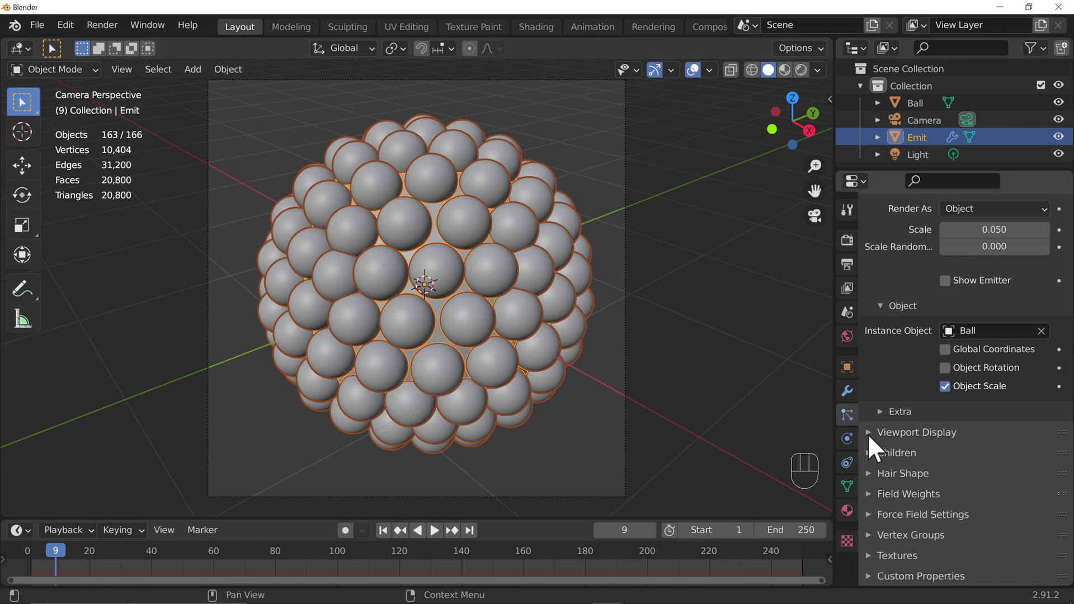
- Hide the emitter in the Viewport Display panel too, then select Ball and show its Material properties
{"action": "left_click", "coordinate": [877, 447]}
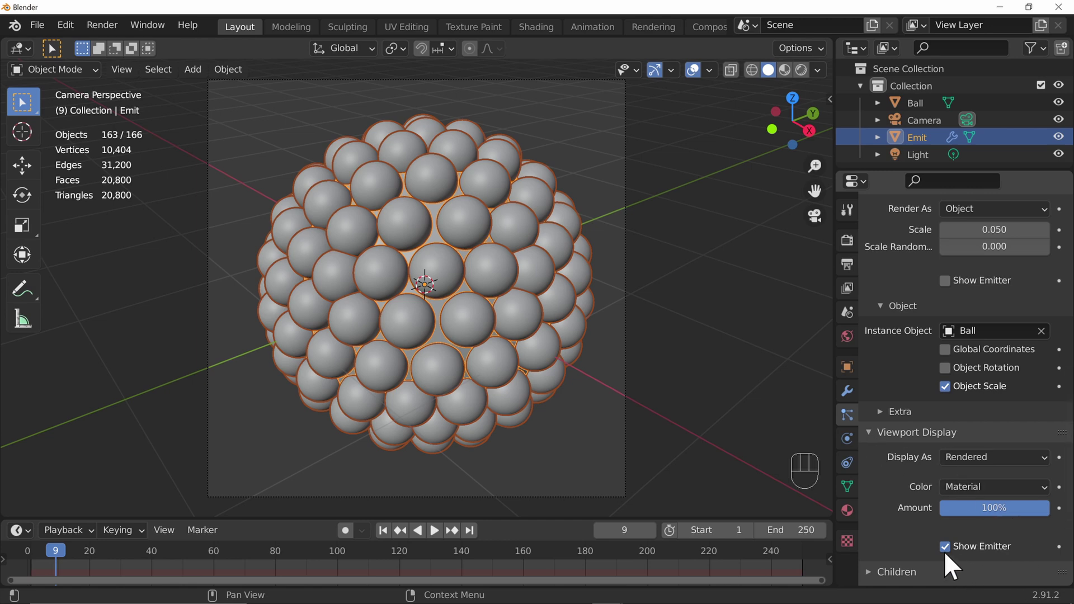
{"action": "left_click", "coordinate": [954, 560]}
{"action": "left_click_drag", "start_coordinate": [504, 410], "coordinate": [485, 435]}
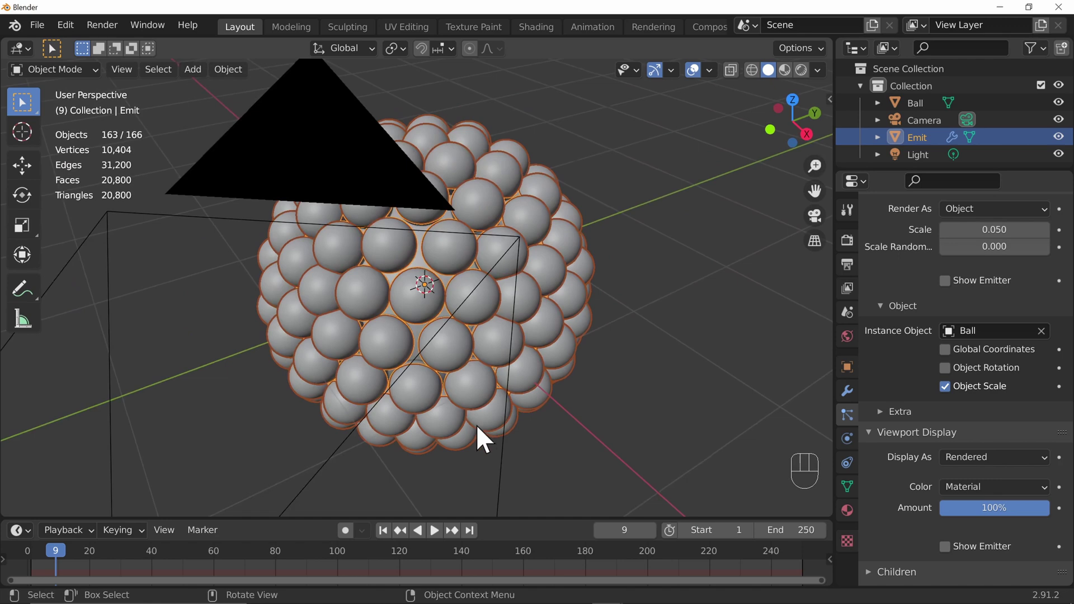
{"action": "left_click", "coordinate": [801, 430]}
{"action": "left_click_drag", "start_coordinate": [631, 435], "coordinate": [614, 449]}
{"action": "left_click_drag", "start_coordinate": [653, 379], "coordinate": [637, 326]}
{"action": "left_click", "coordinate": [919, 113]}
{"action": "left_click", "coordinate": [855, 519]}
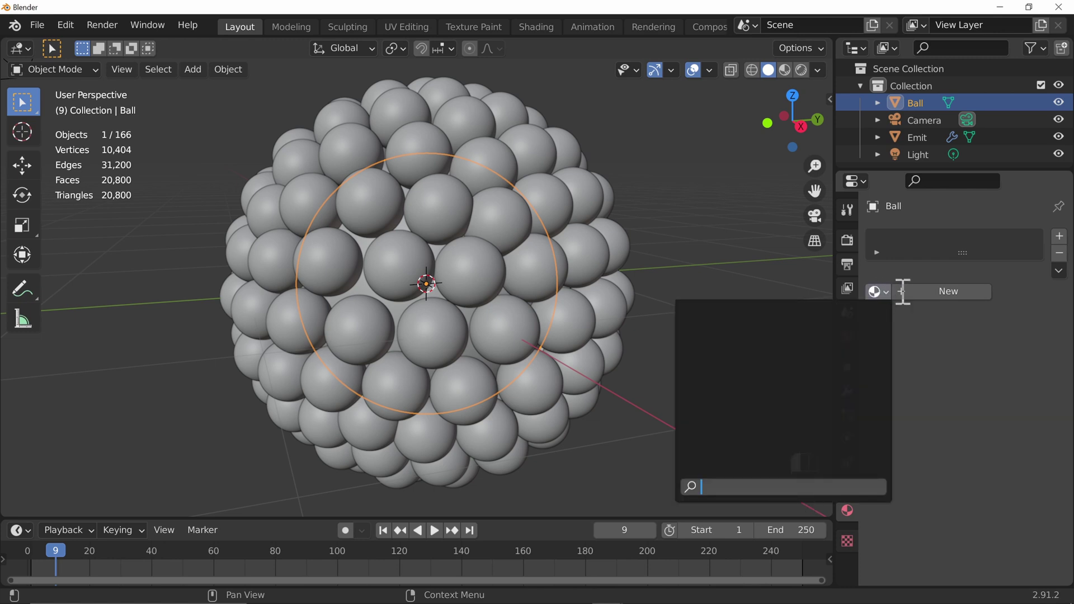
- Create a material named Metal with Metallic 1 and Roughness 0.402 and view it through the camera
{"action": "left_click", "coordinate": [932, 301]}
{"action": "left_click", "coordinate": [938, 302]}
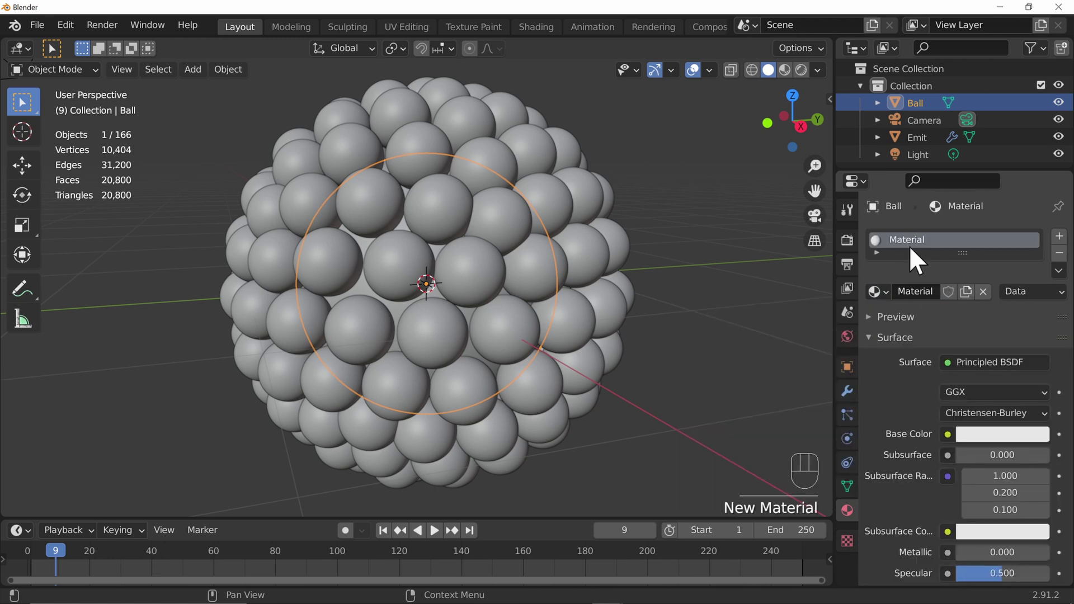
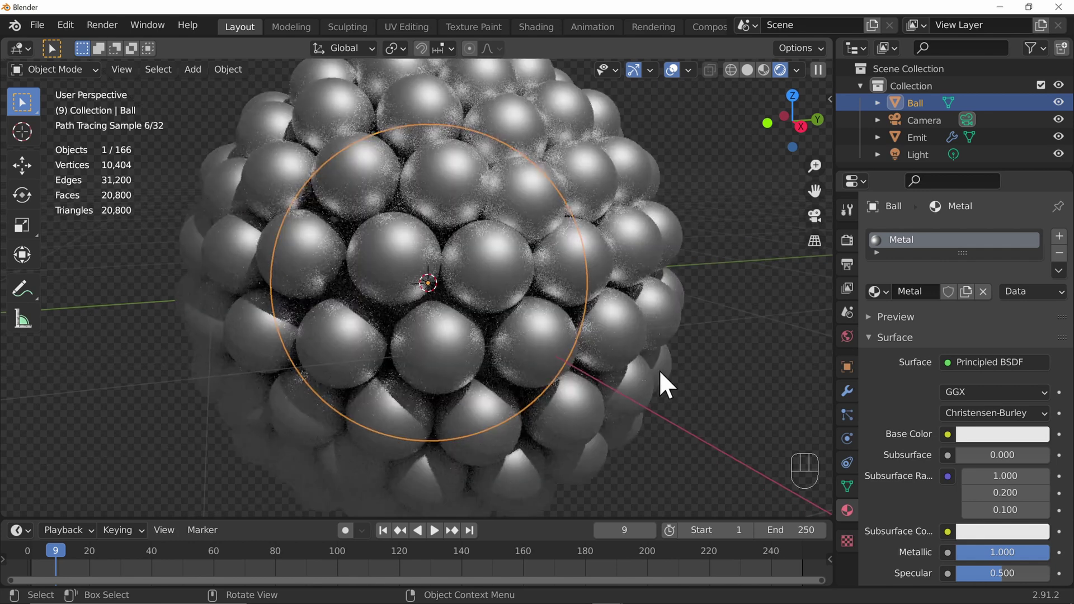
{"action": "key", "text": "KP_0"}
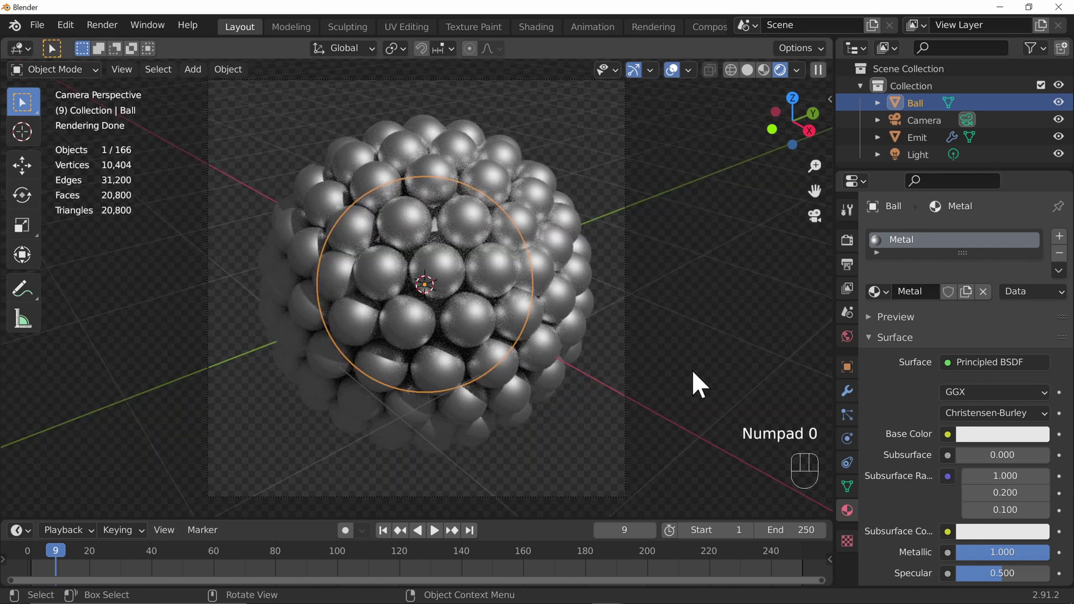
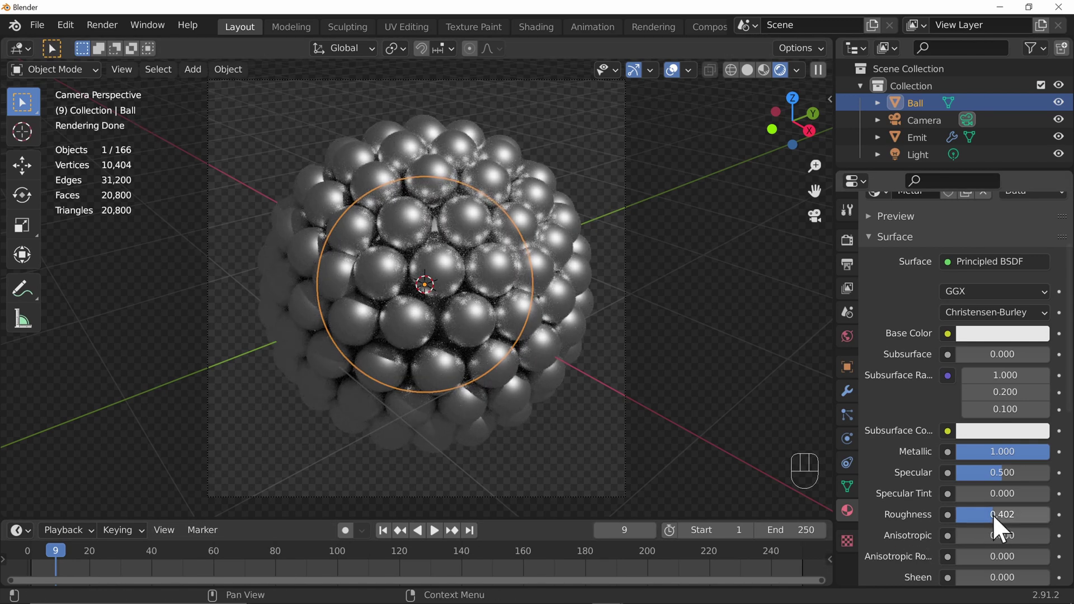
{"action": "left_click", "coordinate": [694, 289]}
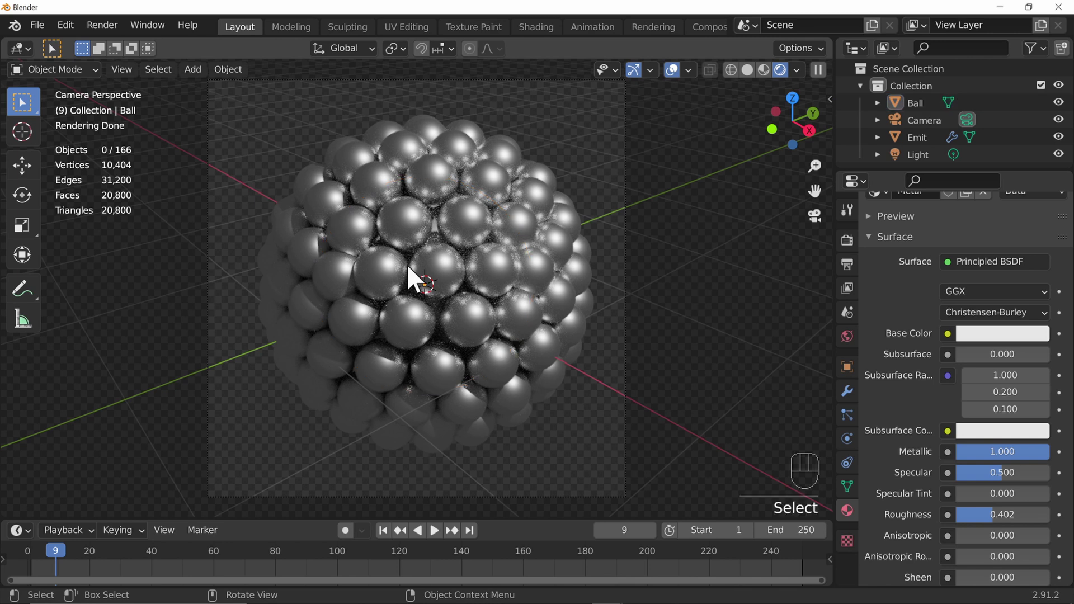
- Give the world a Nishita sky texture with air 2.338, dust 1.694 and ozone 1.241
{"action": "left_click", "coordinate": [857, 357]}
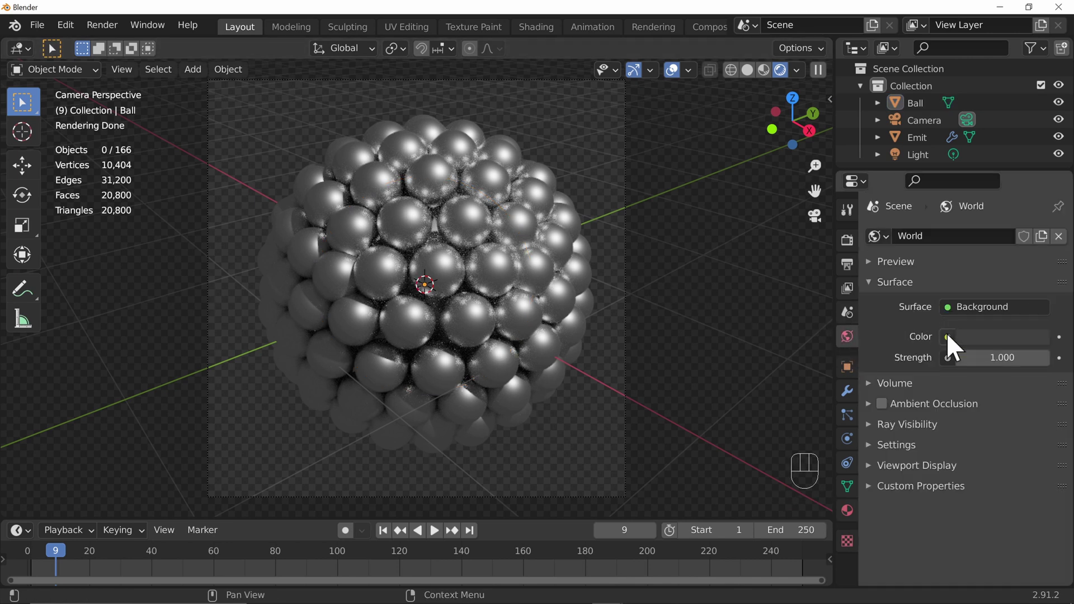
{"action": "left_click_drag", "start_coordinate": [955, 349], "coordinate": [612, 530]}
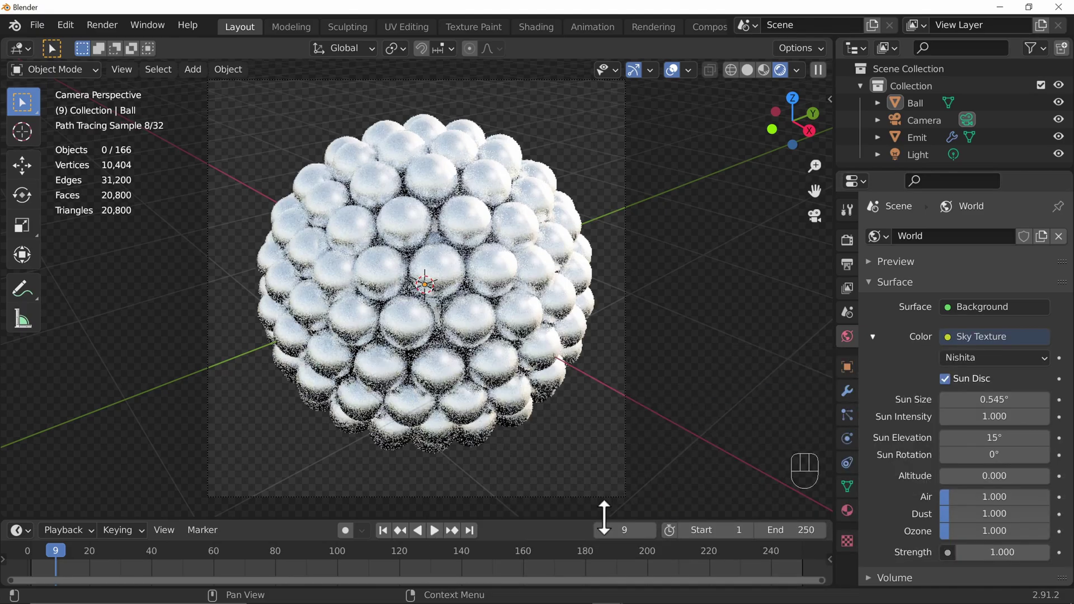
{"action": "left_click_drag", "start_coordinate": [974, 508], "coordinate": [974, 510]}
{"action": "left_click_drag", "start_coordinate": [976, 527], "coordinate": [965, 528]}
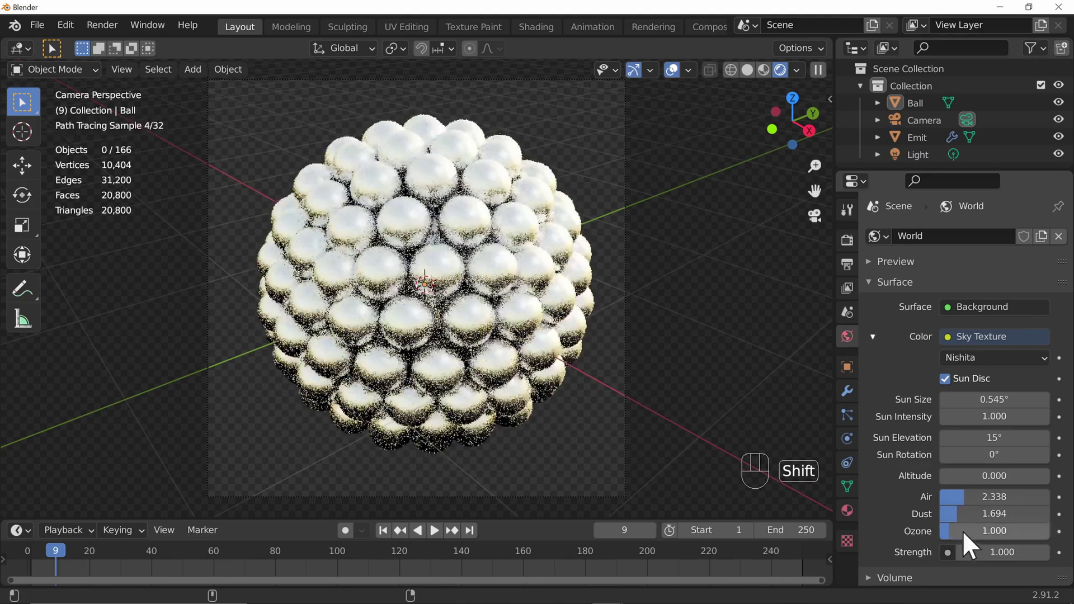
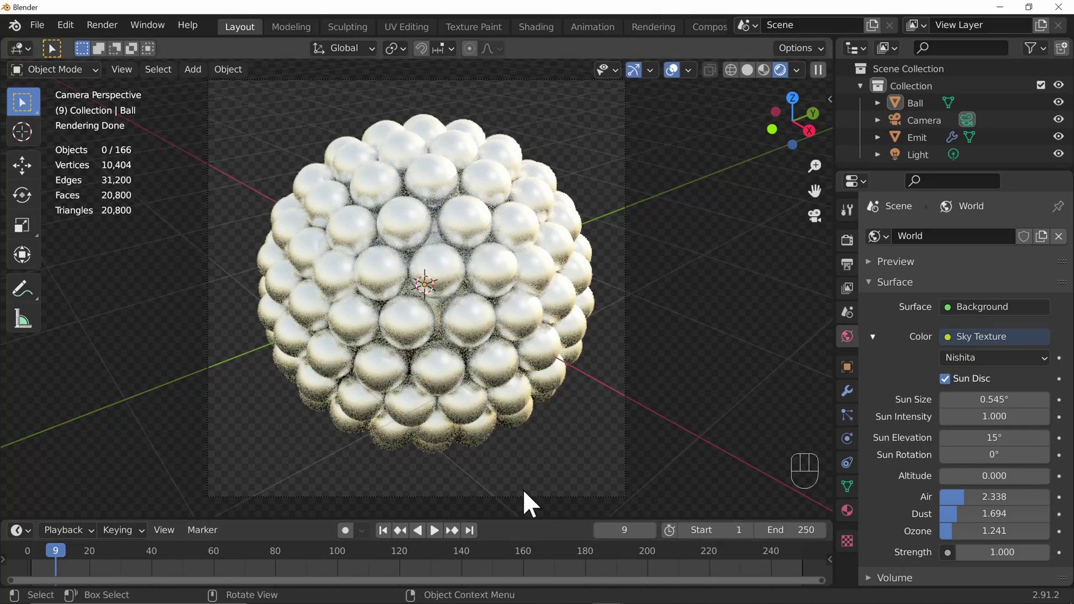
- Fly the camera closer to the sphere and start the final F12 render
{"action": "key", "text": "shift+`"}
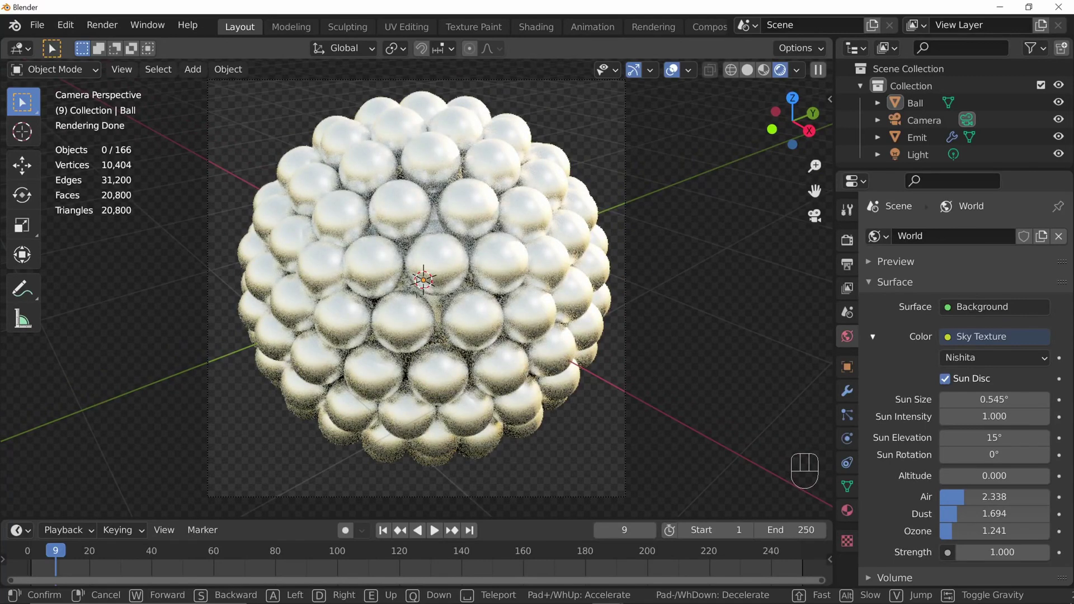
{"action": "key", "text": "F12"}
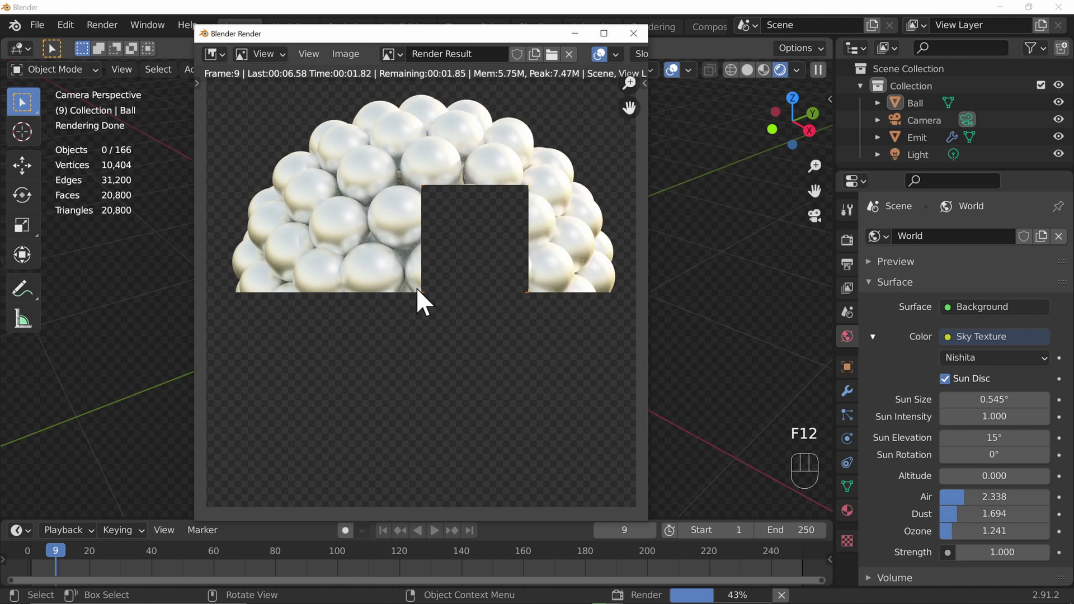